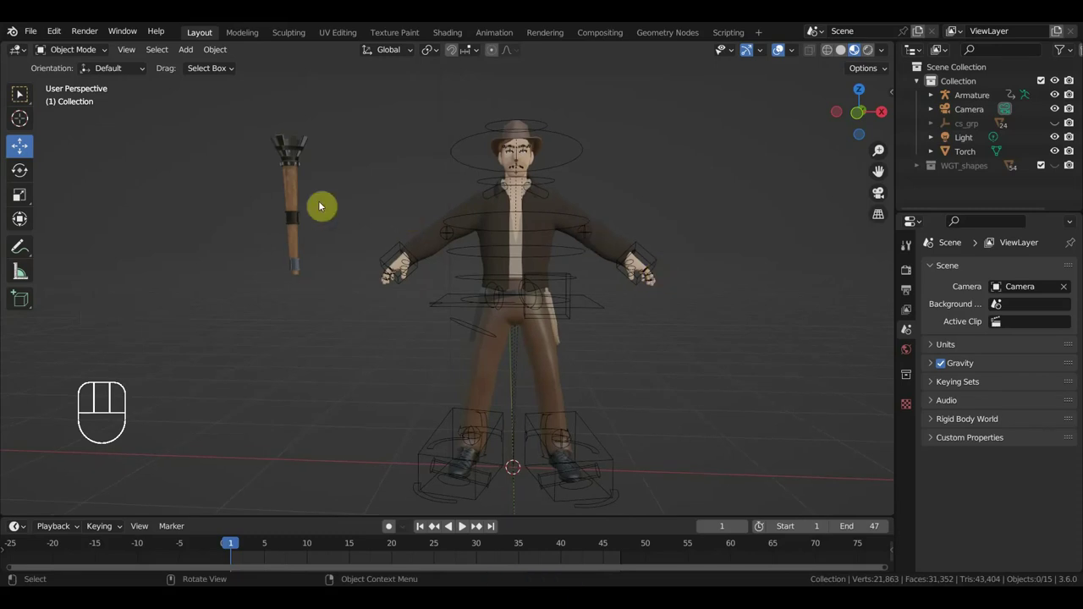
- Select the torch and orbit around it to inspect it from the side
left_click(291, 194)
left_click_drag(349, 222, 499, 206)
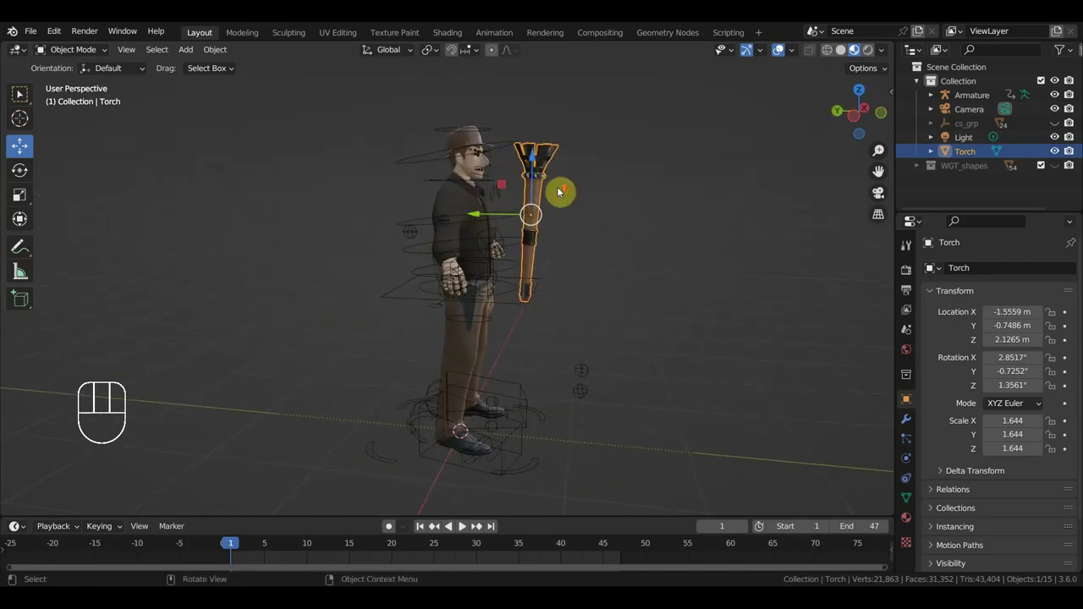
left_click_drag(552, 196, 403, 205)
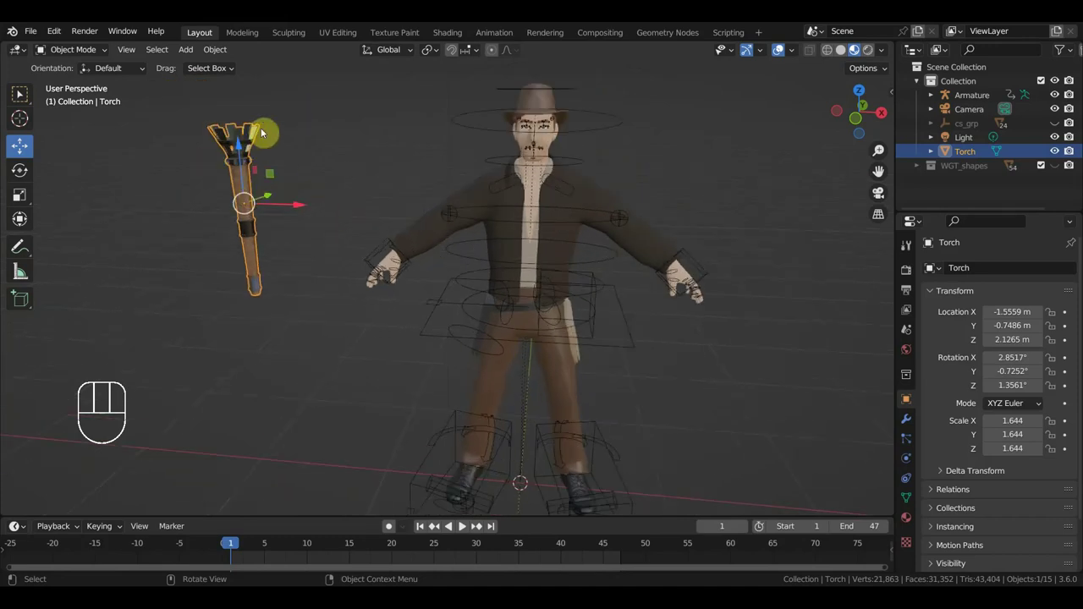
- With the Armature in Pose Mode, front view, move Ctrl_Foot_IK_Left inward beside the right foot
left_click(379, 249)
left_click_drag(69, 62, 514, 211)
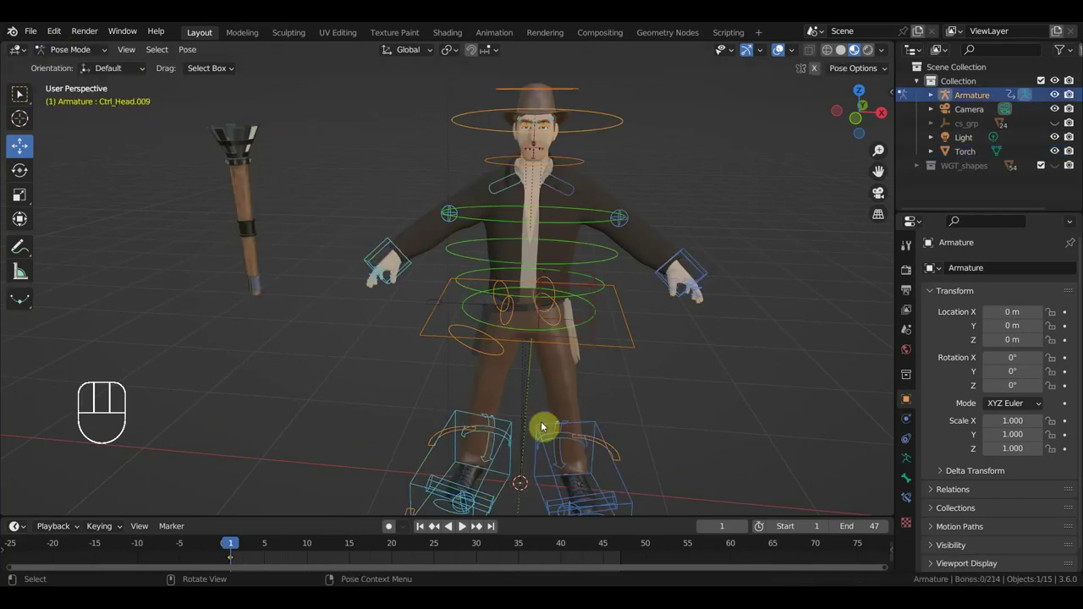
key("KP_1")
left_click(518, 475)
key("g")
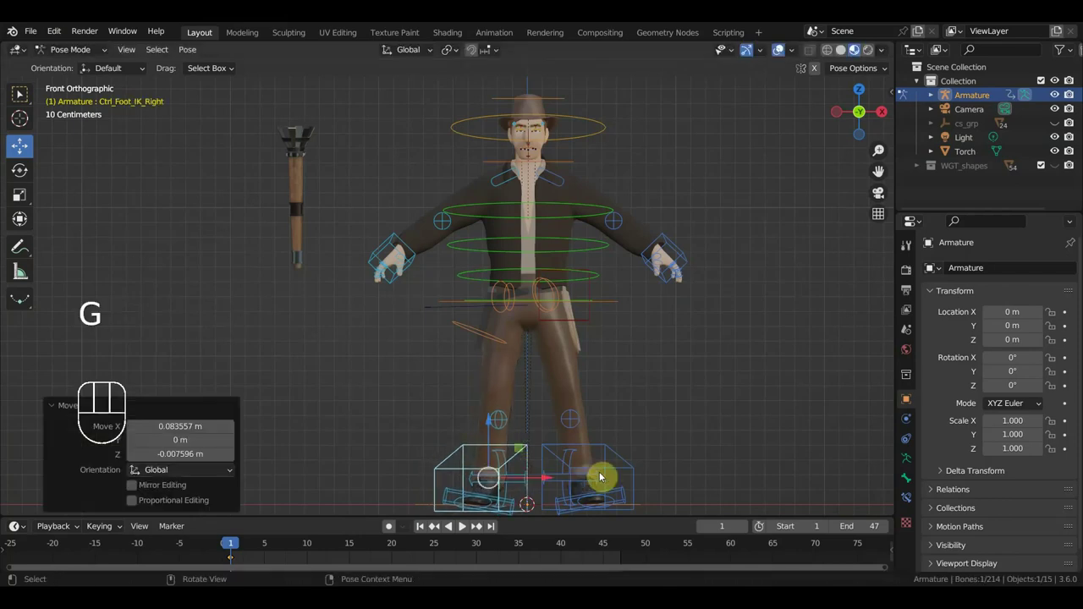
left_click(637, 472)
key("g")
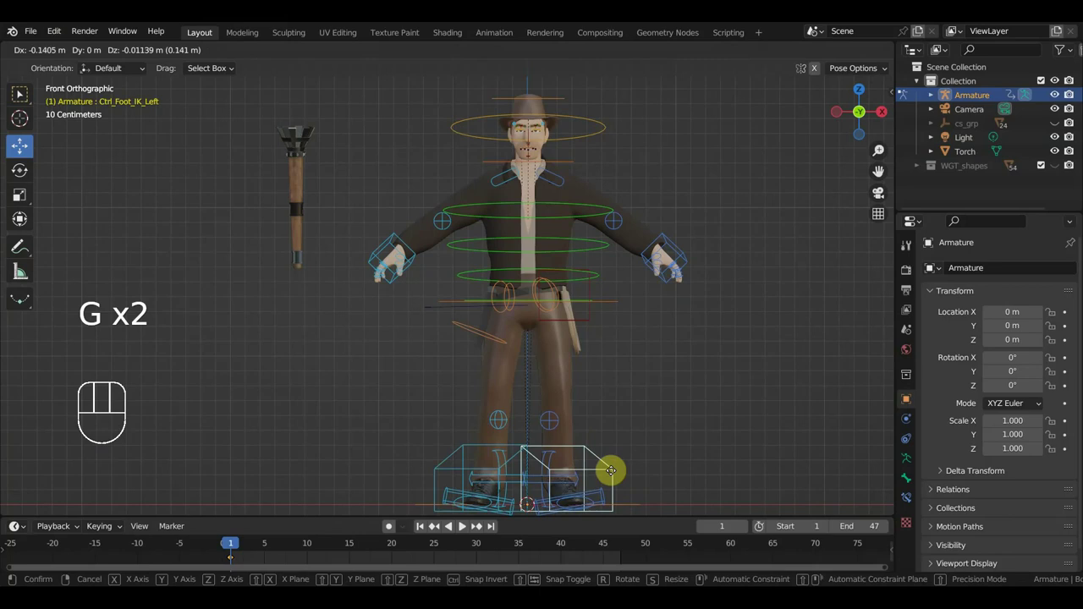
left_click(394, 238)
left_click_drag(570, 316, 610, 328)
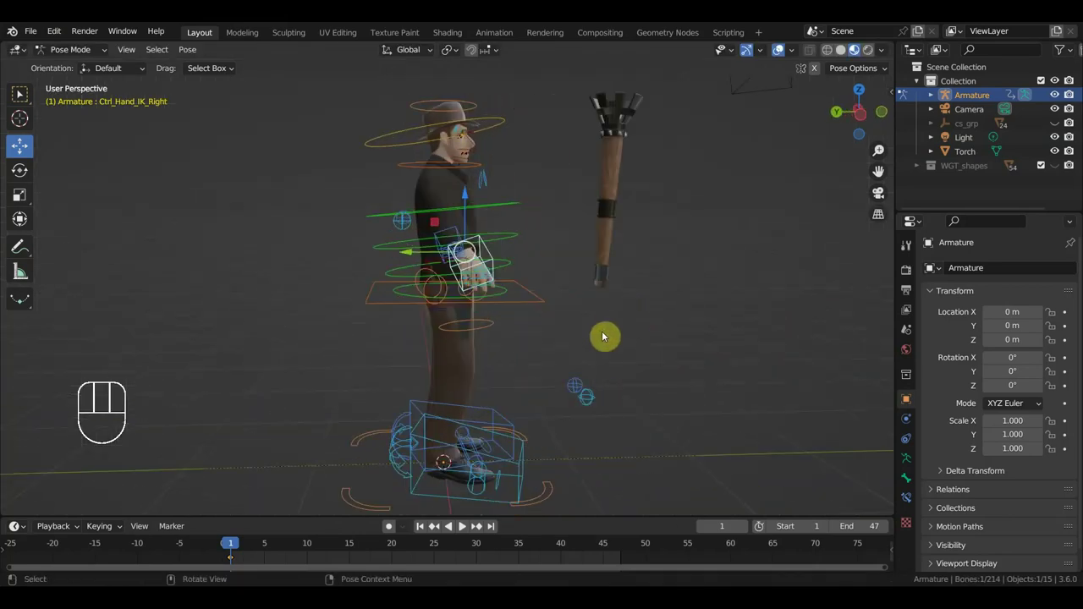
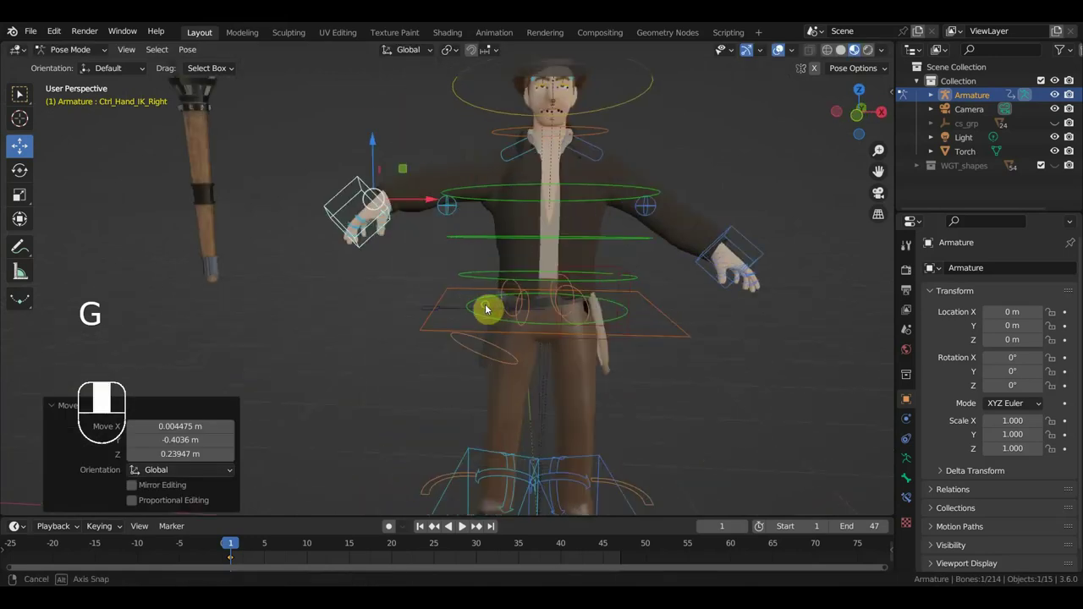
- Move Ctrl_Hand_IK_Right forward in front of the body and rotate it to a gripping angle
key("g")
left_click_drag(578, 330, 722, 338)
scroll("down", 3)
key("r")
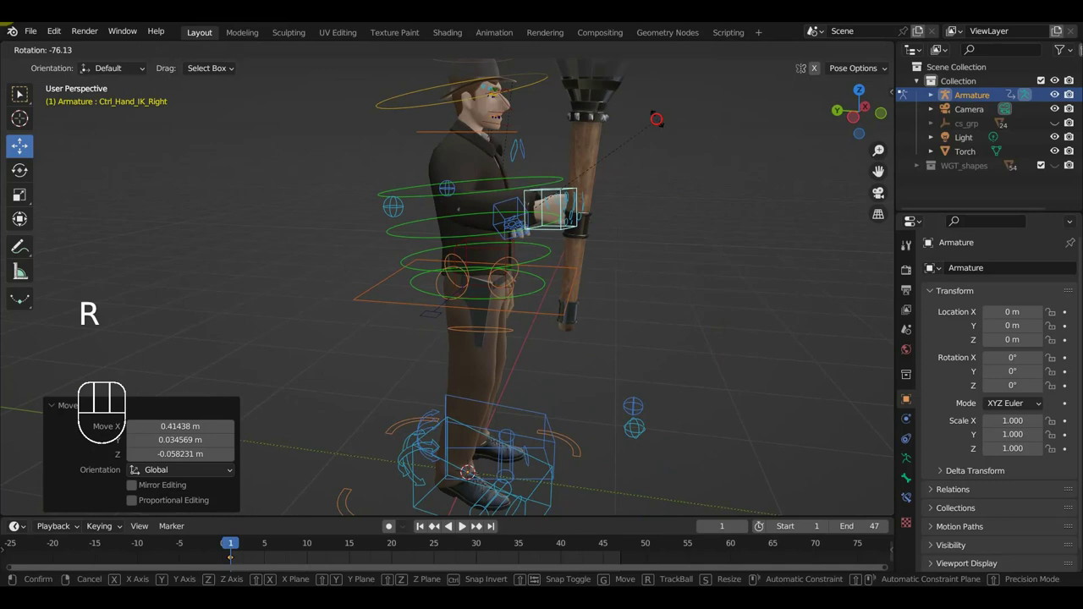
left_click_drag(679, 237, 509, 335)
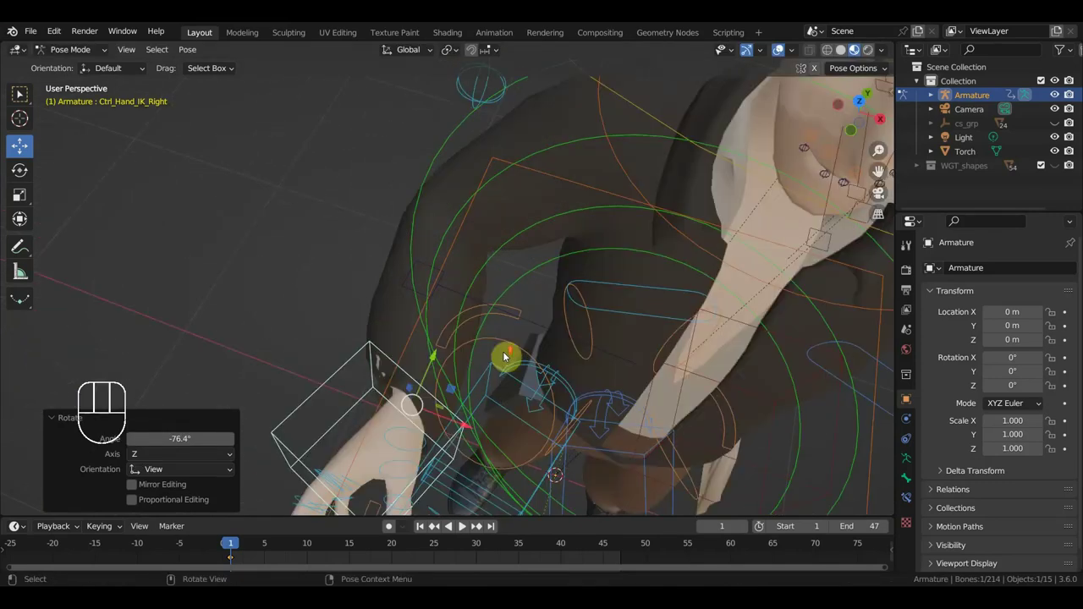
middle_click(565, 227)
left_click_drag(557, 221, 665, 177)
middle_click(664, 177)
middle_click(608, 372)
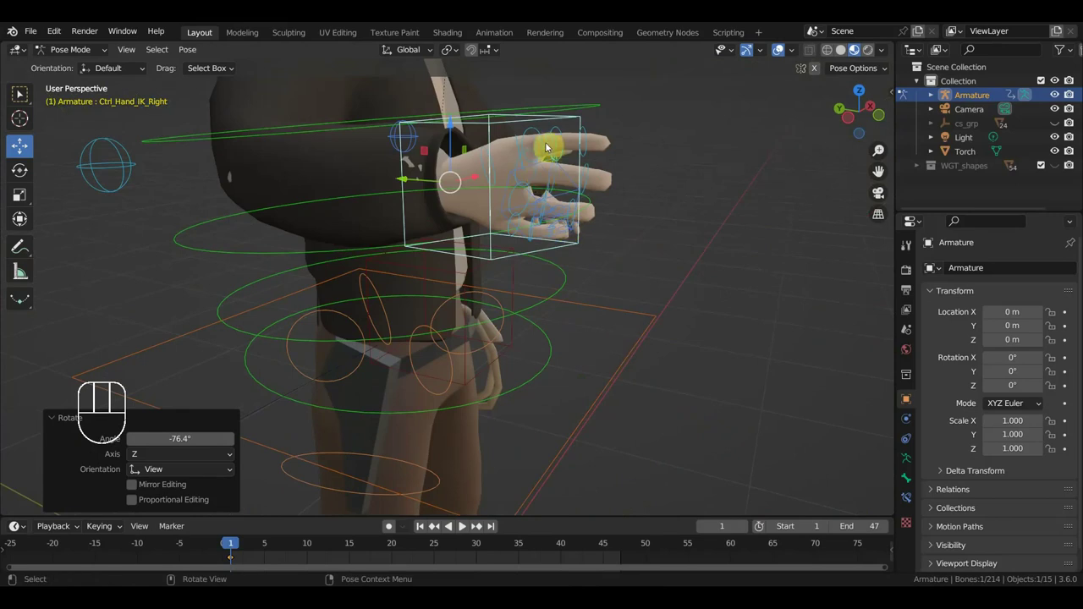
- Curl the middle, ring and pinky finger controls inward with a rotate from top view
left_click(554, 142)
left_click(553, 179)
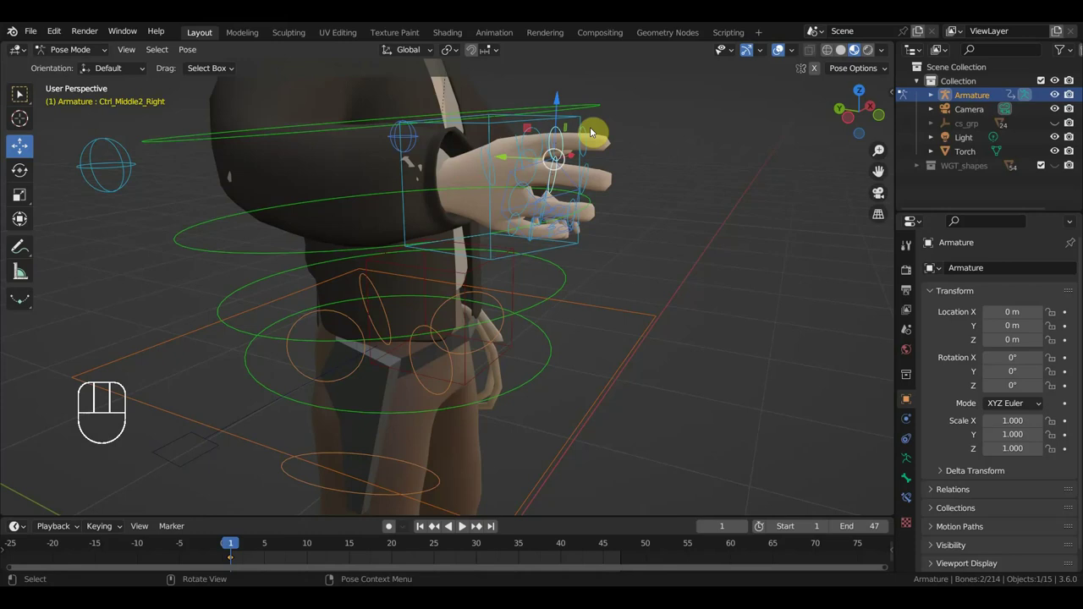
left_click(586, 135)
left_click(590, 177)
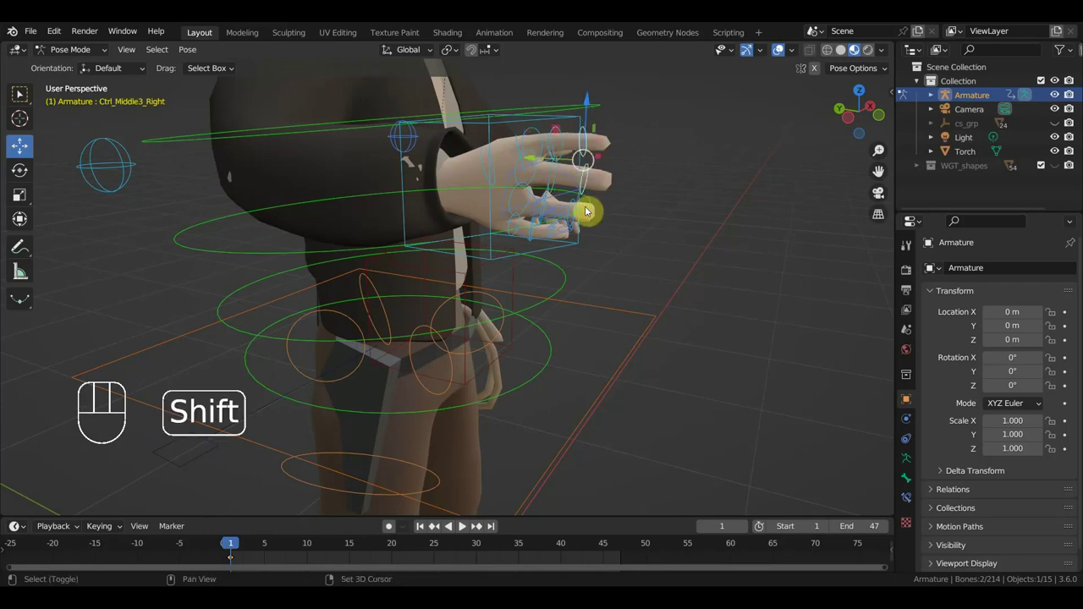
middle_click(606, 224)
left_click(607, 228)
left_click(579, 240)
key("KP_7")
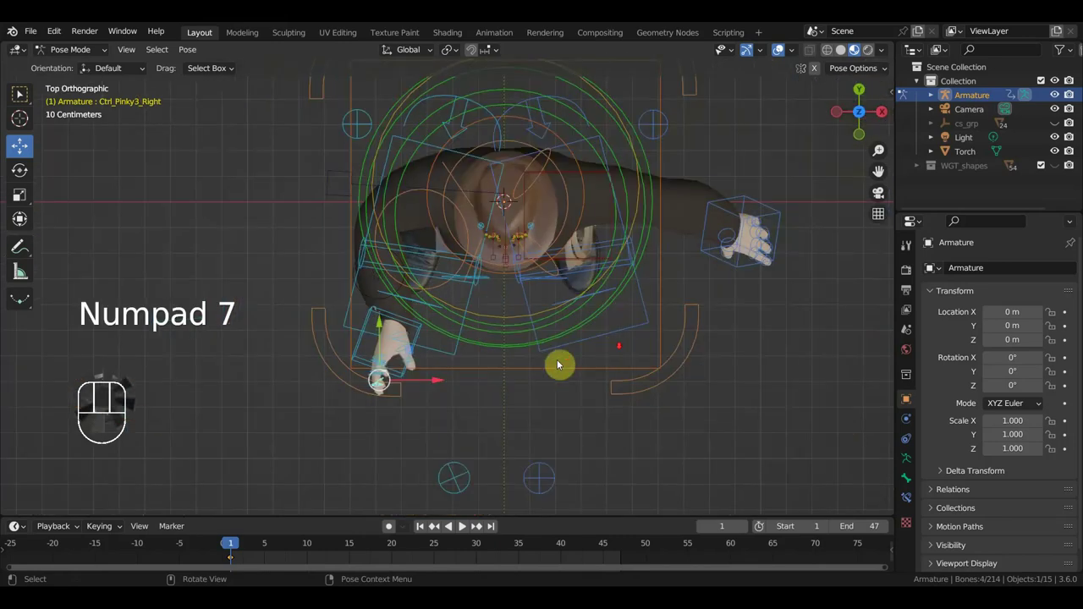
key("r")
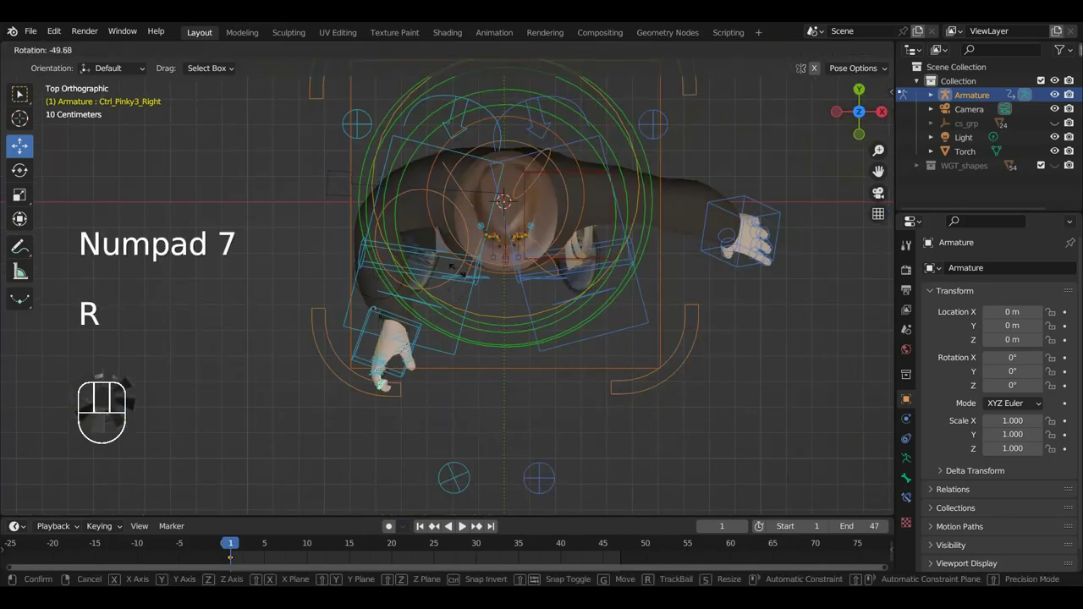
middle_click(475, 373)
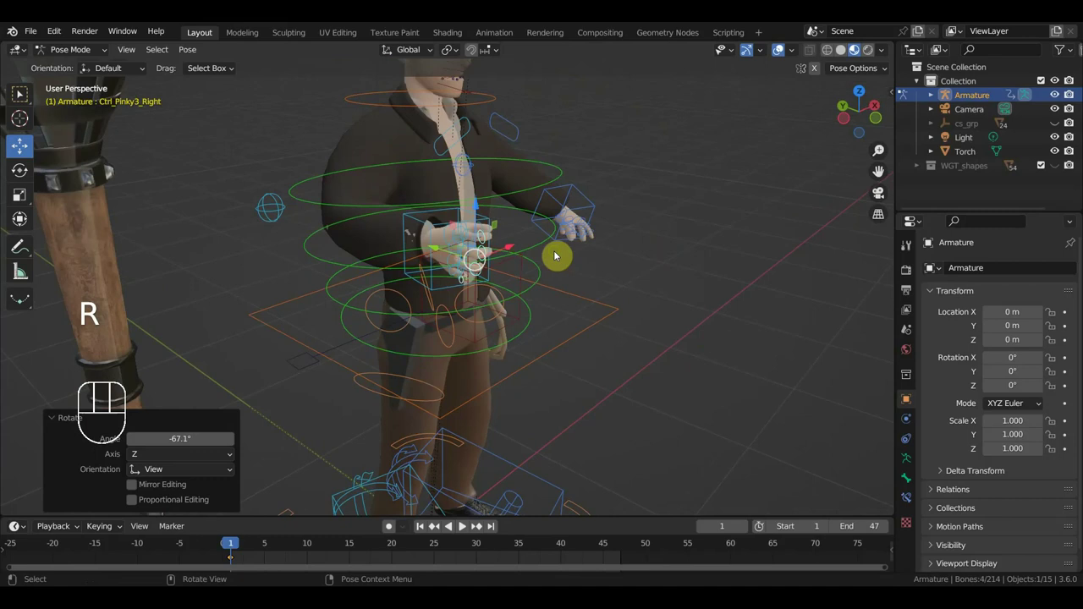
middle_click(556, 171)
- Curl the ring finger control further and check the forming fist around the hand
left_click(522, 179)
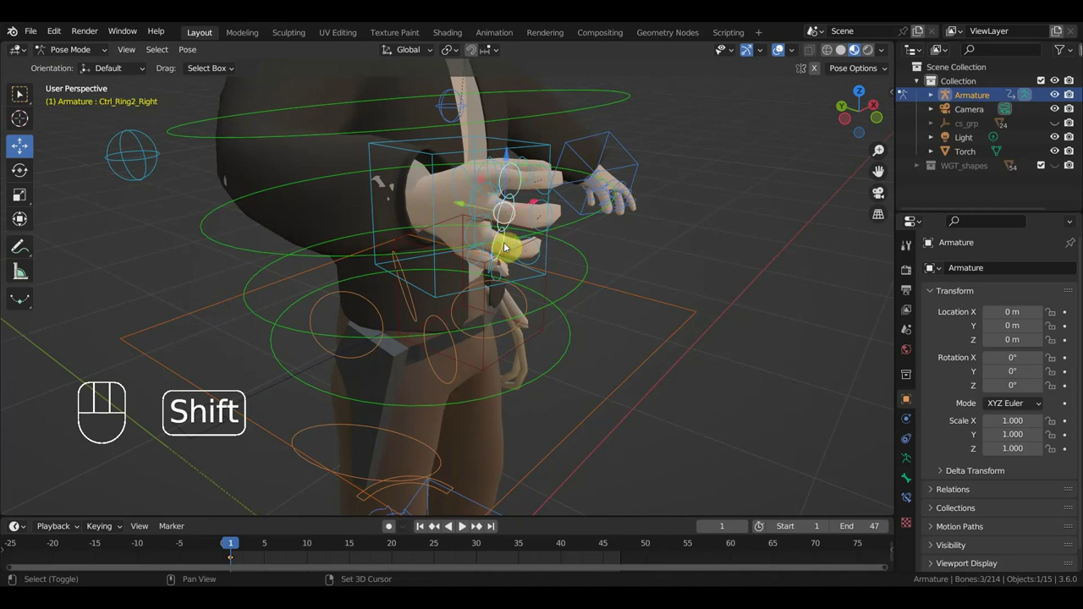
middle_click(552, 270)
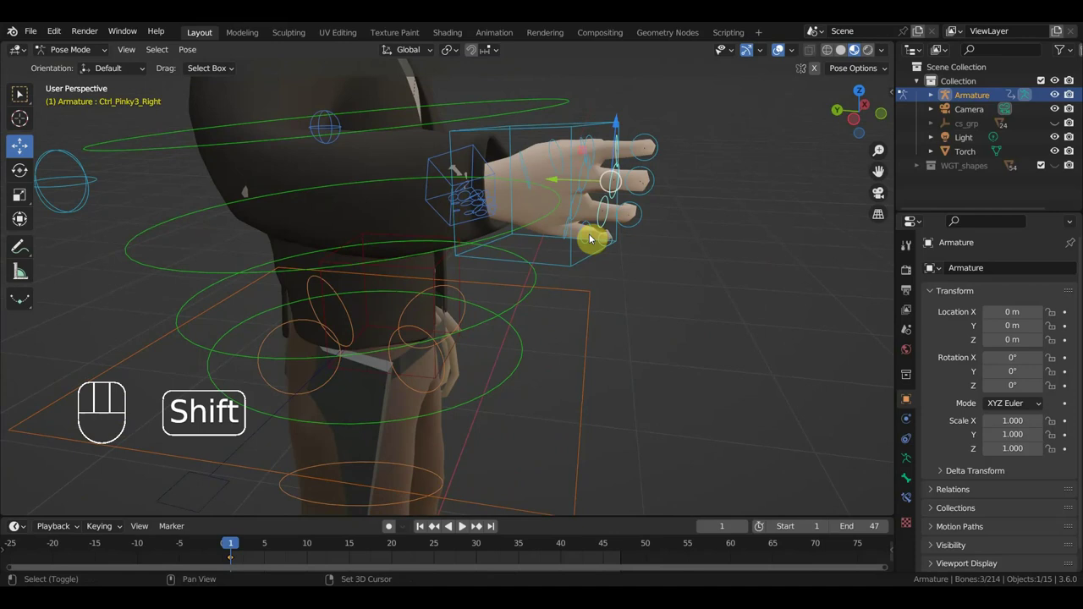
key("KP_7")
key("r")
middle_click(476, 332)
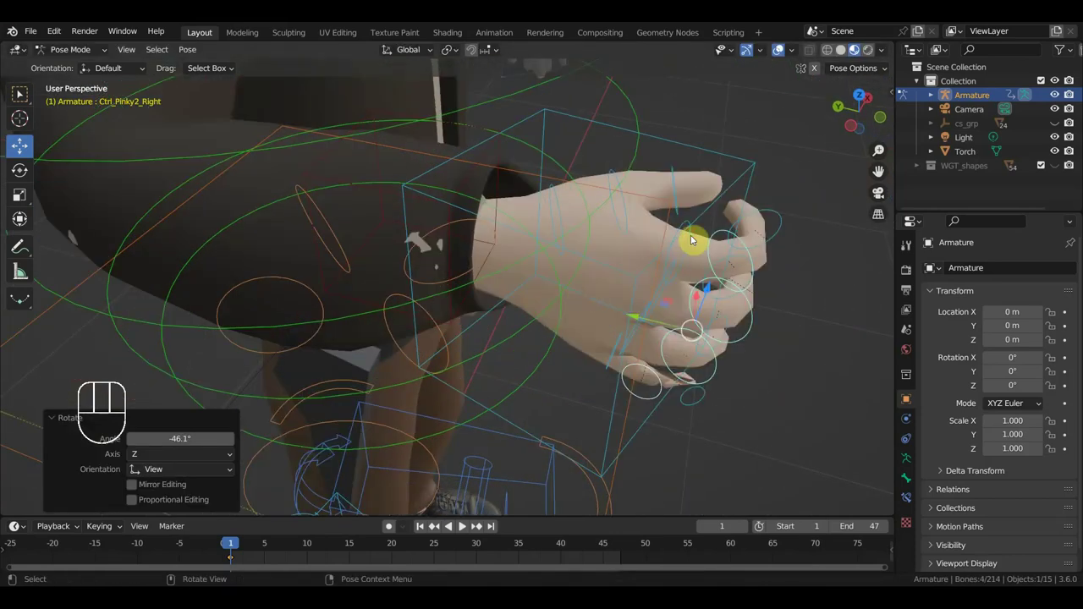
middle_click(695, 287)
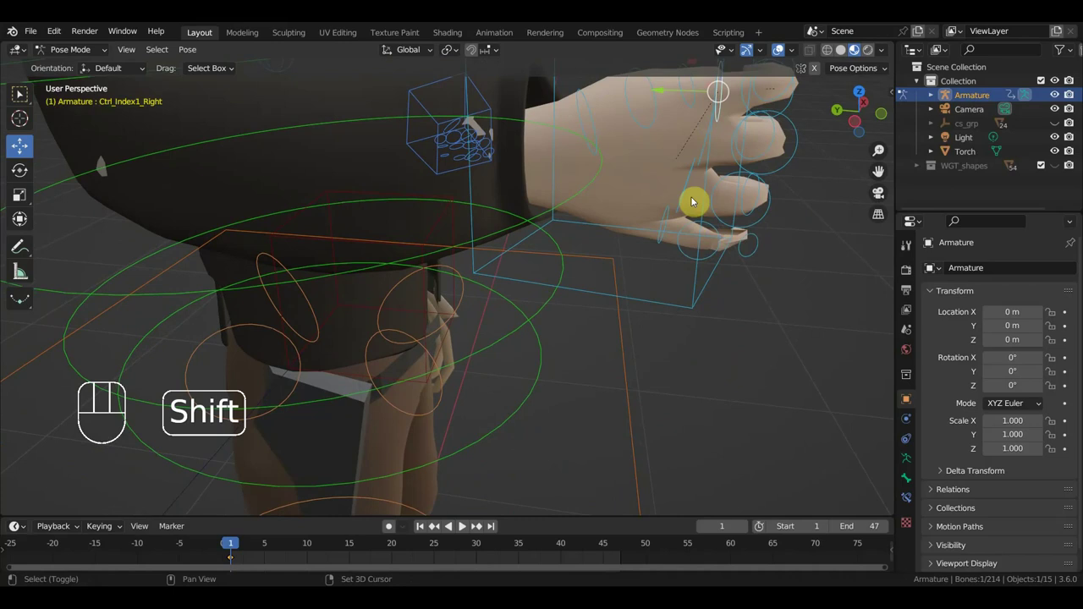
- Rotate the index-to-pinky finger base controls inward from top view
left_click(704, 157)
left_click(688, 175)
left_click(667, 215)
key("KP_7")
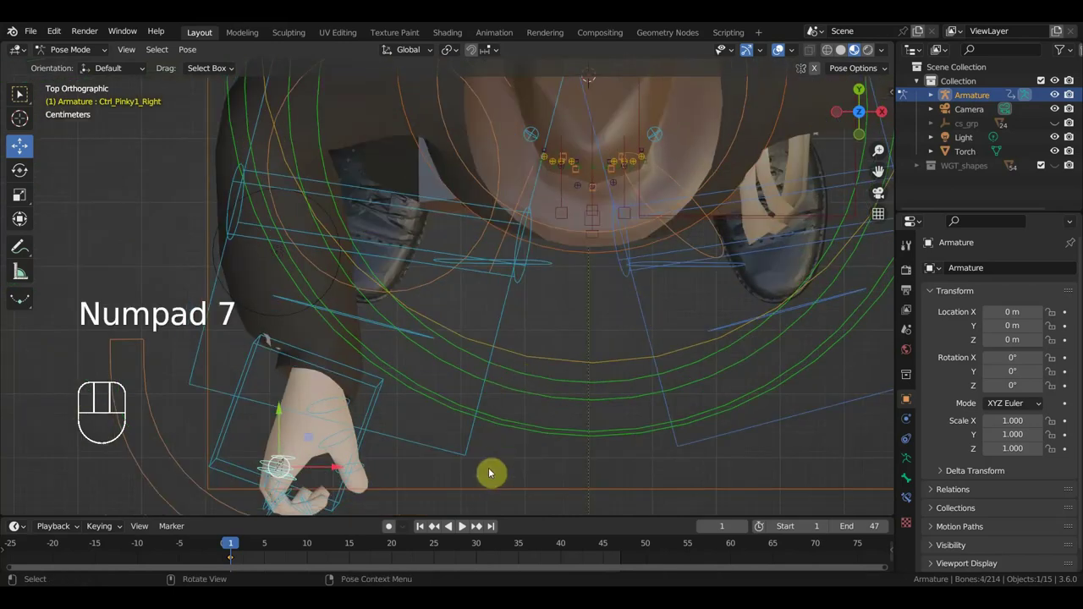
key("r")
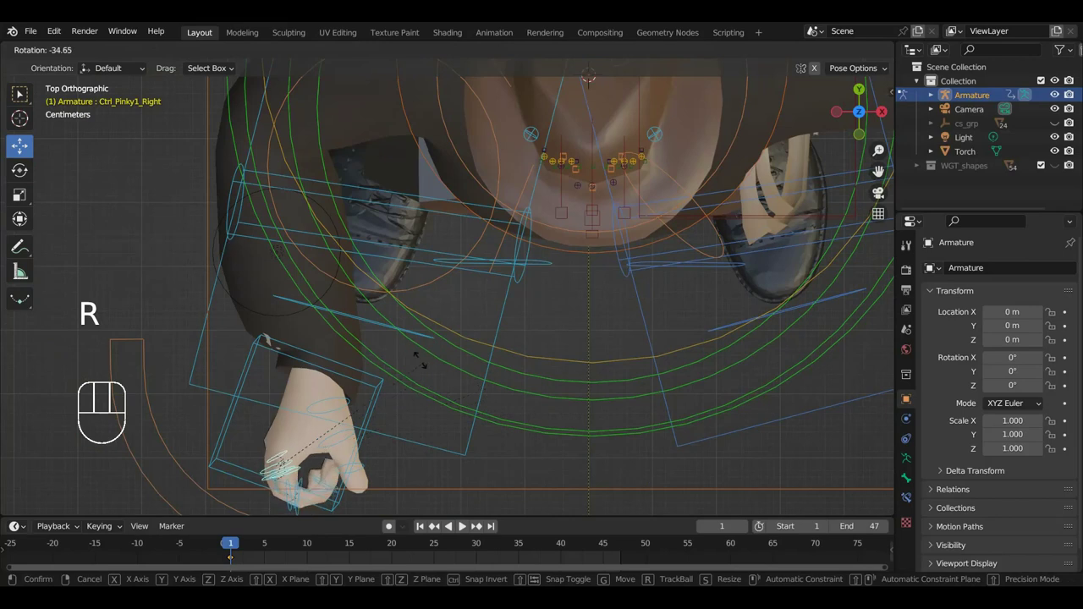
left_click_drag(431, 391, 471, 273)
key("r")
- Orbit and zoom around the right hand to inspect the curled fist from below
middle_click(528, 319)
middle_click(392, 346)
scroll("up", 3)
middle_click(470, 384)
scroll("down", 3)
scroll("up", 3)
middle_click(454, 353)
middle_click(478, 369)
middle_click(582, 415)
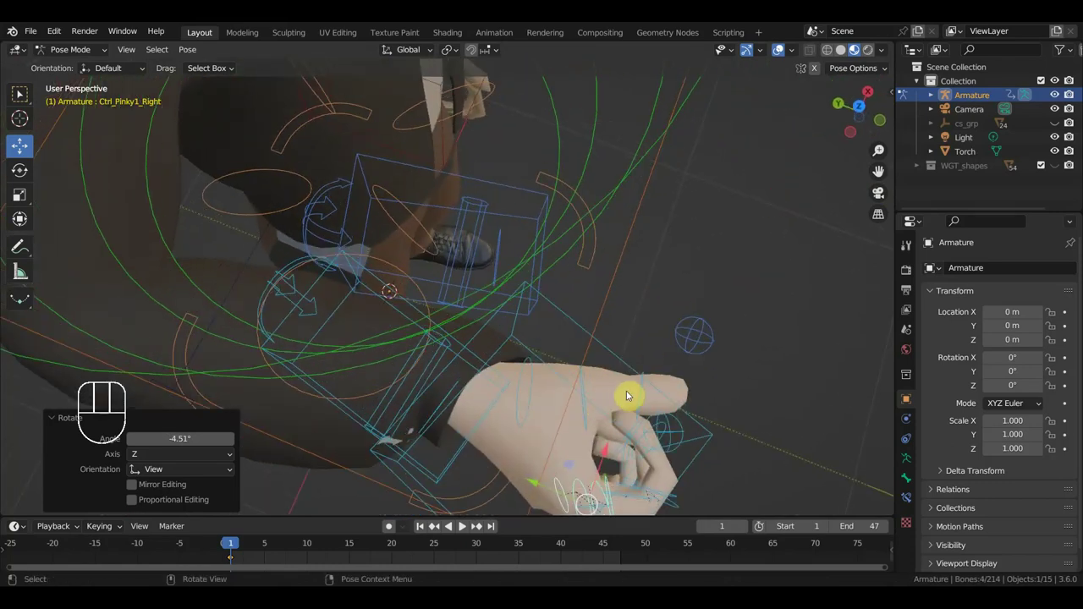
- Rotate Ctrl_Thumb3_Right so the thumb bends in toward the fingers
left_click(636, 397)
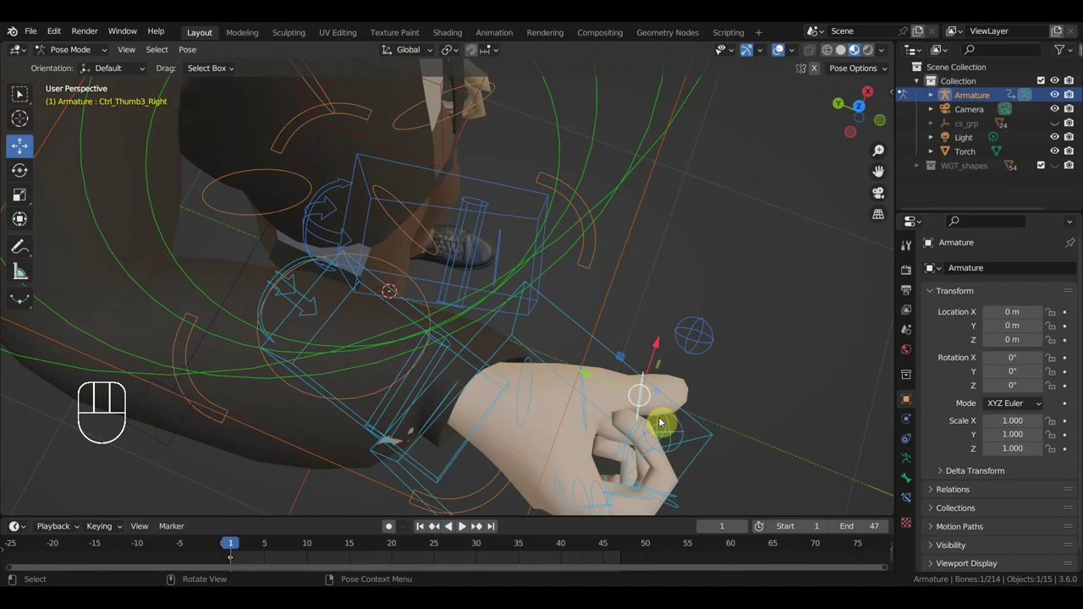
key("r")
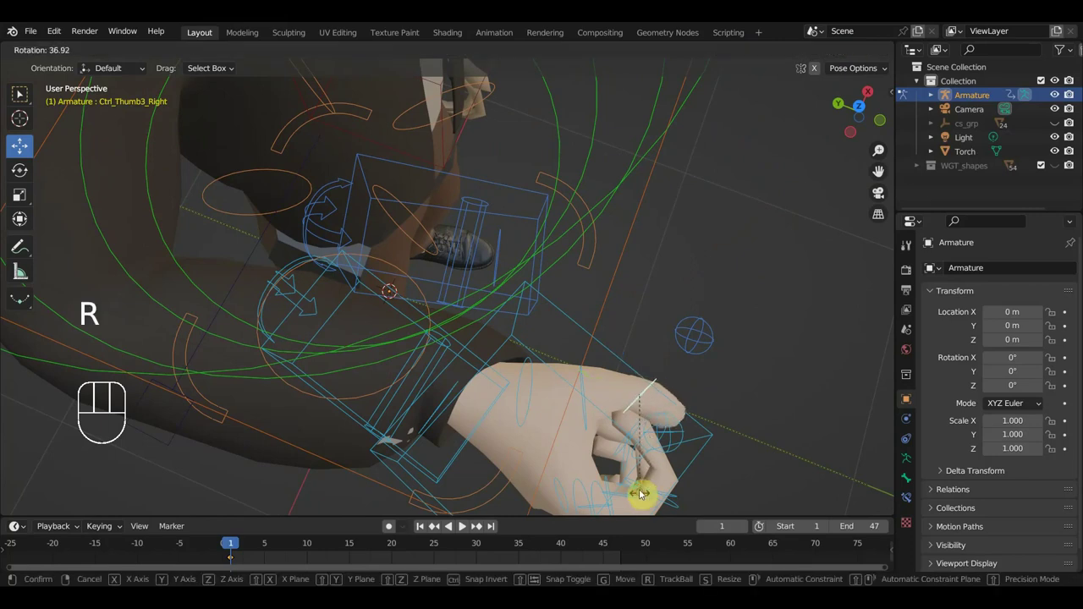
left_click_drag(675, 445, 602, 365)
middle_click(598, 365)
- Re-rotate Ctrl_Index1, Ctrl_Ring1 and Ctrl_Pinky1_Right into the grip, nudging the pinky's position
left_click(376, 190)
key("r")
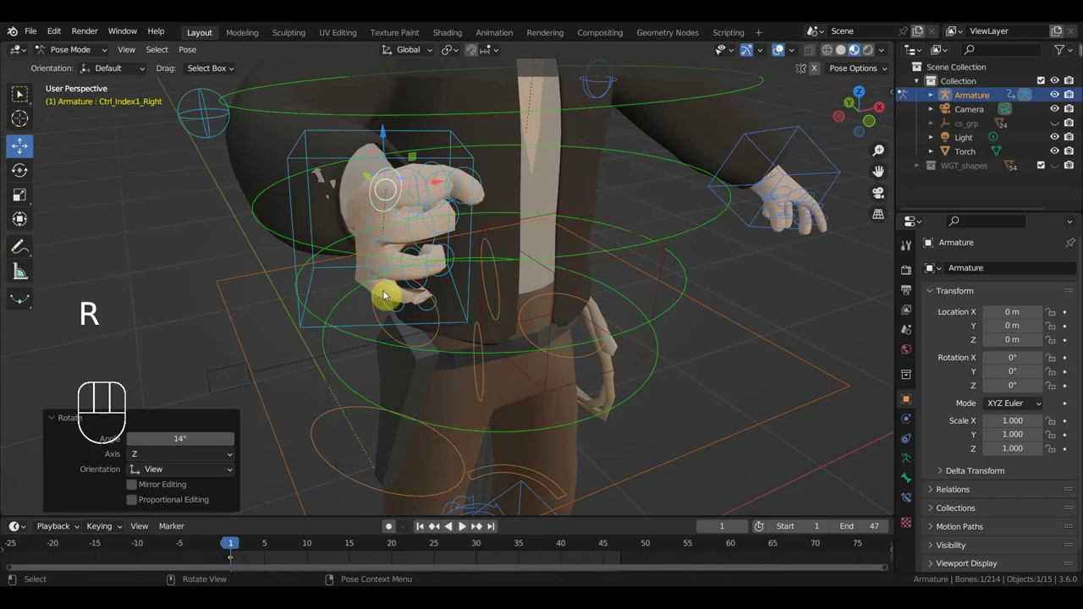
left_click(371, 264)
key("r")
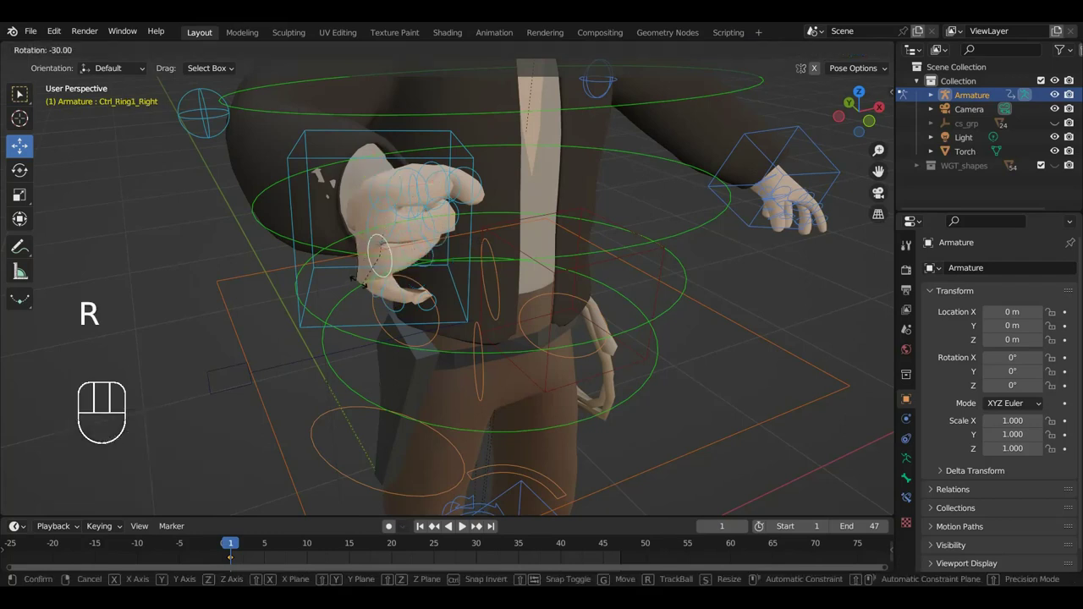
left_click(373, 291)
key("r")
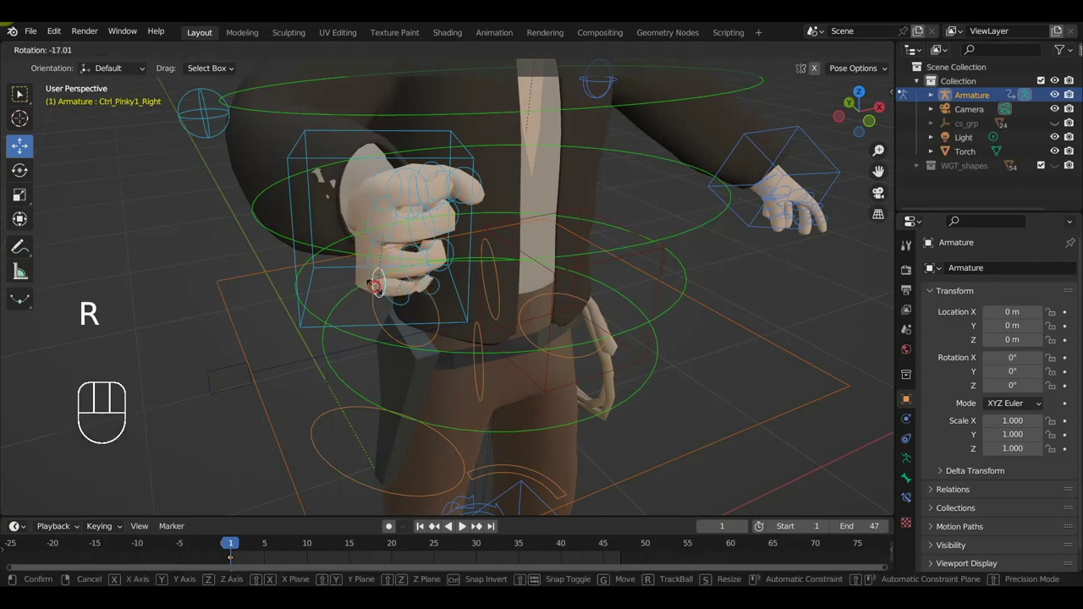
key("g")
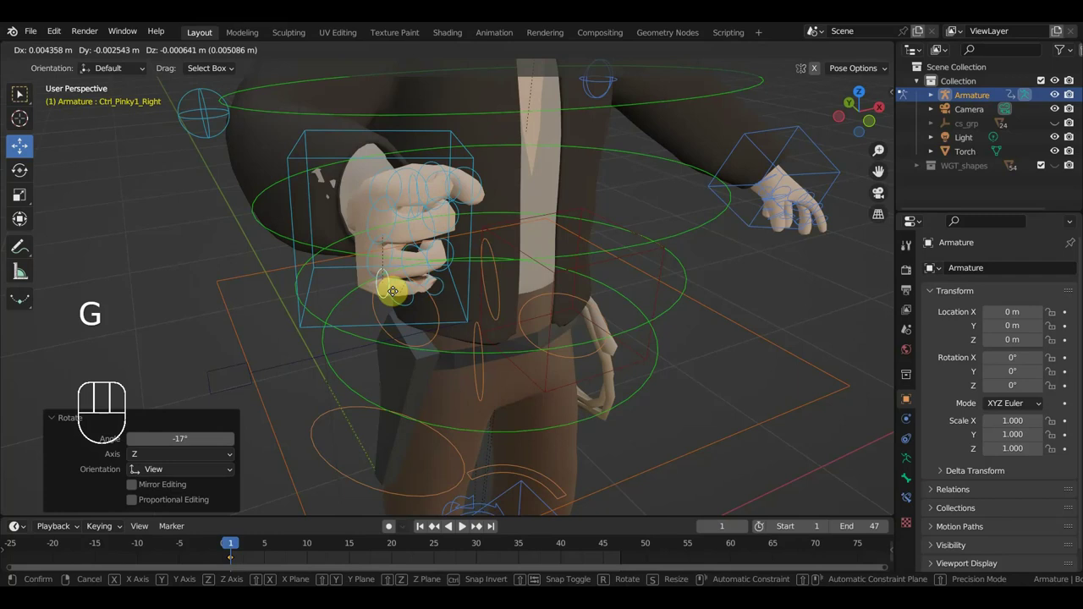
- Move Ctrl_Hand_IK_Left down from front view to rest at the hip beside the holster
middle_click(635, 312)
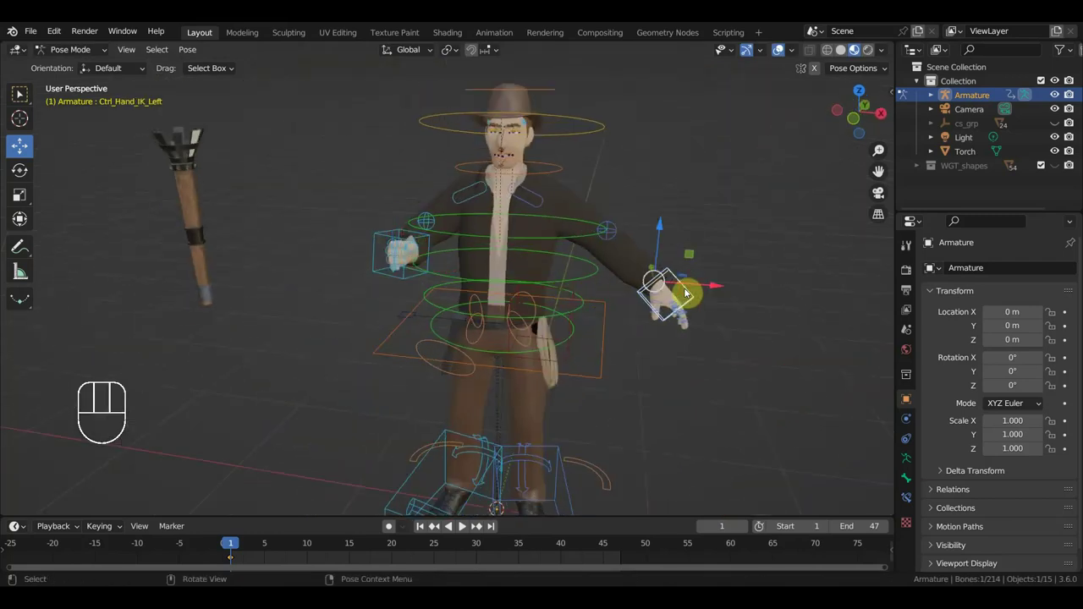
key("g")
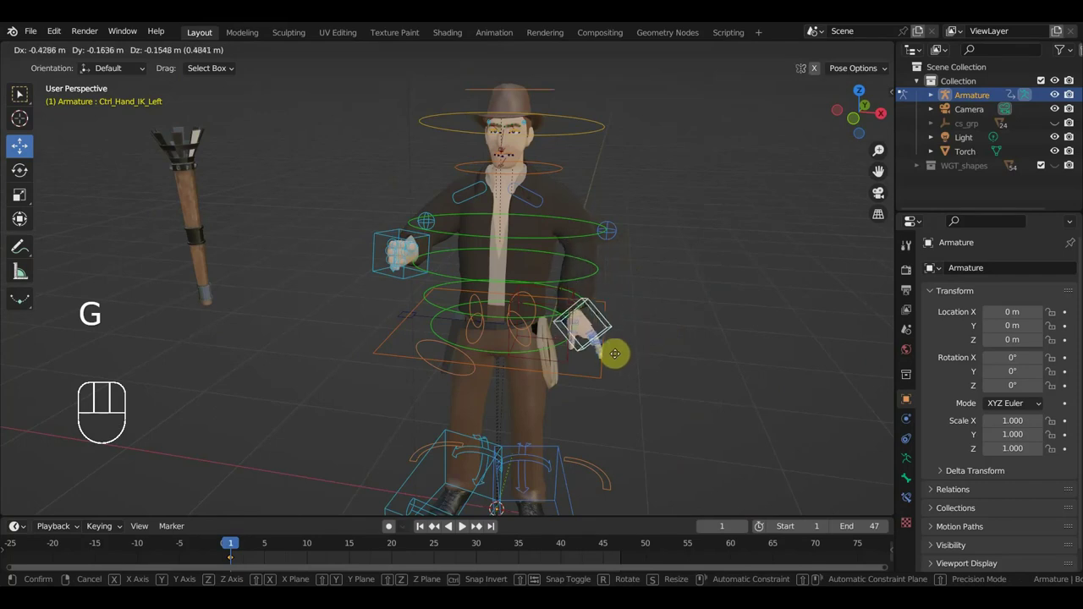
key("r")
key("KP_1")
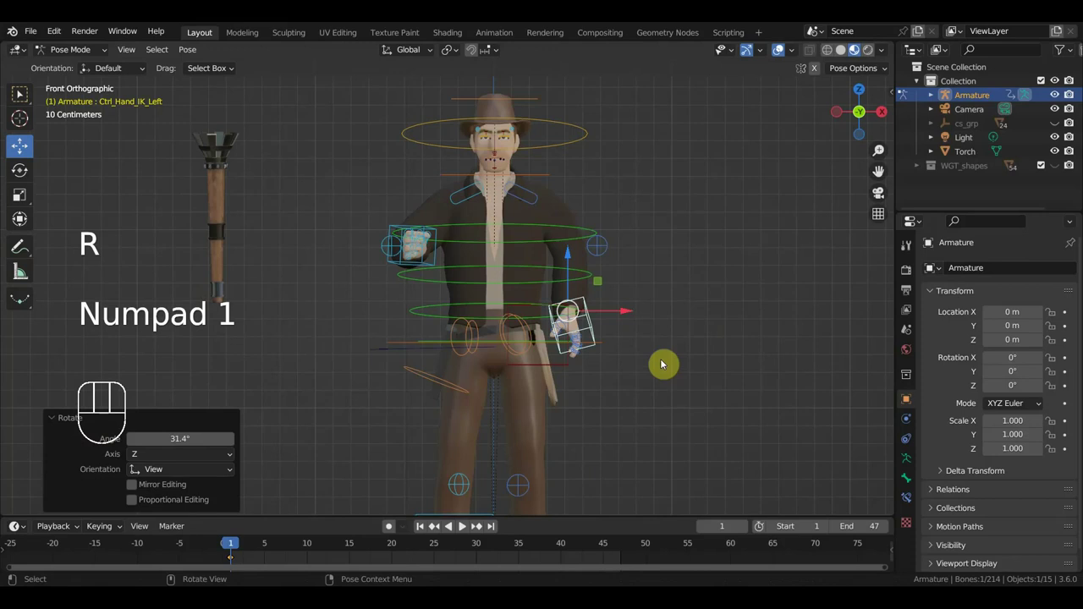
key("g")
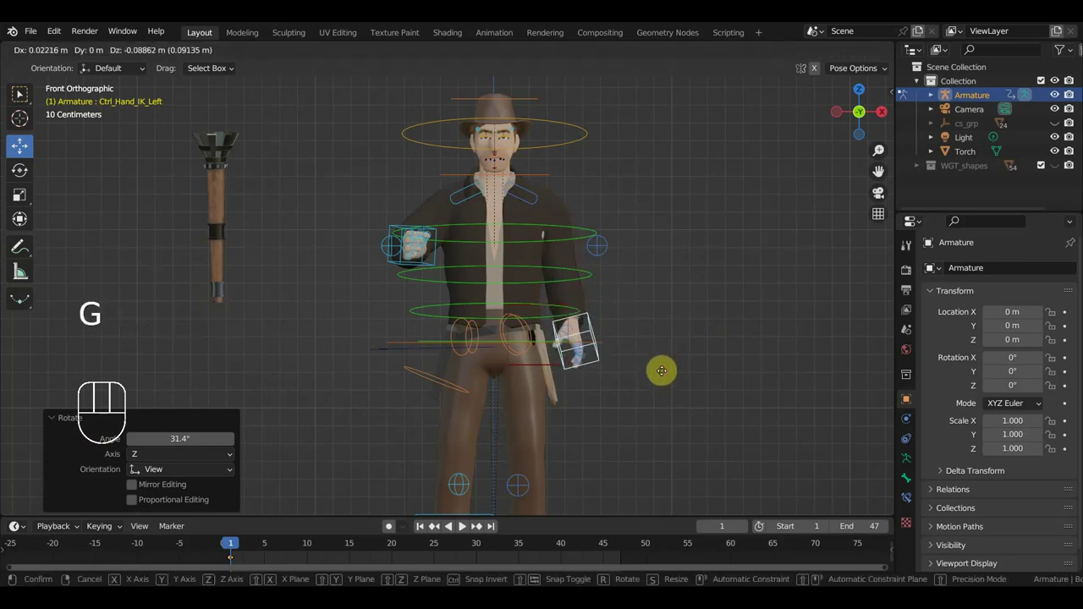
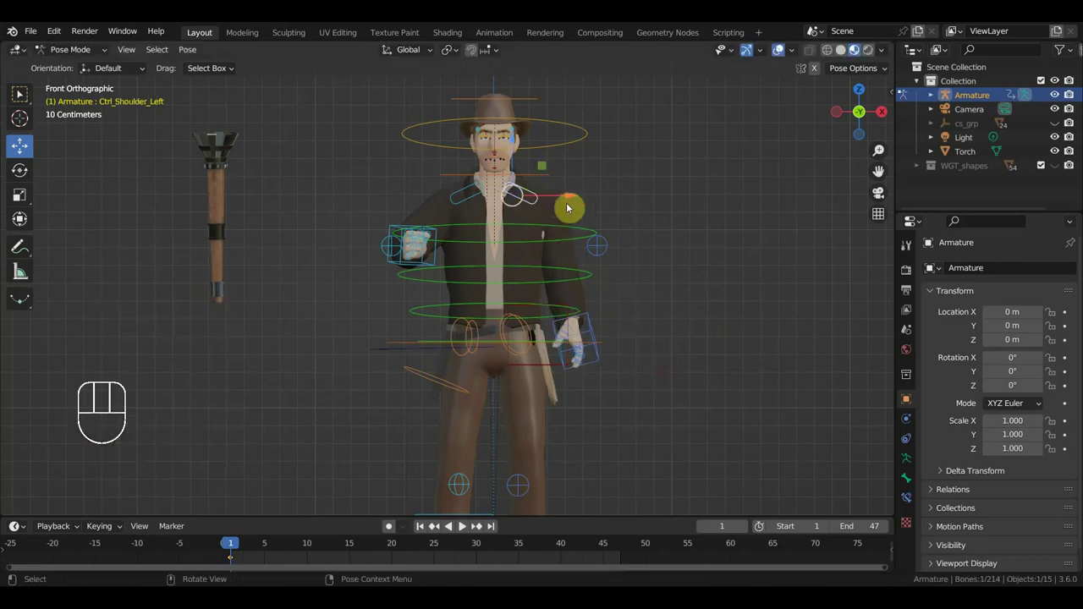
key("g")
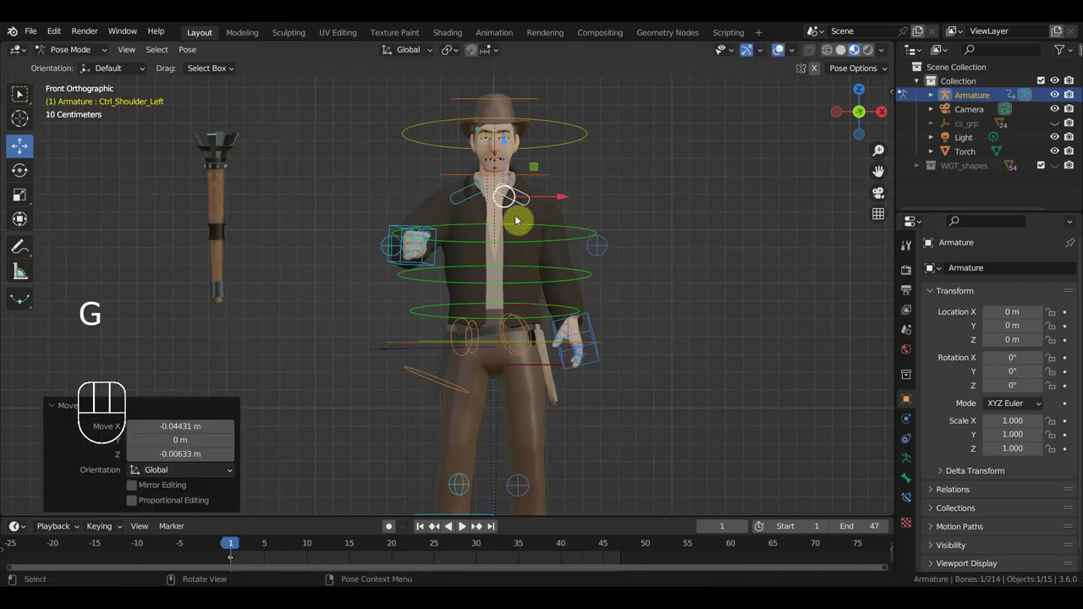
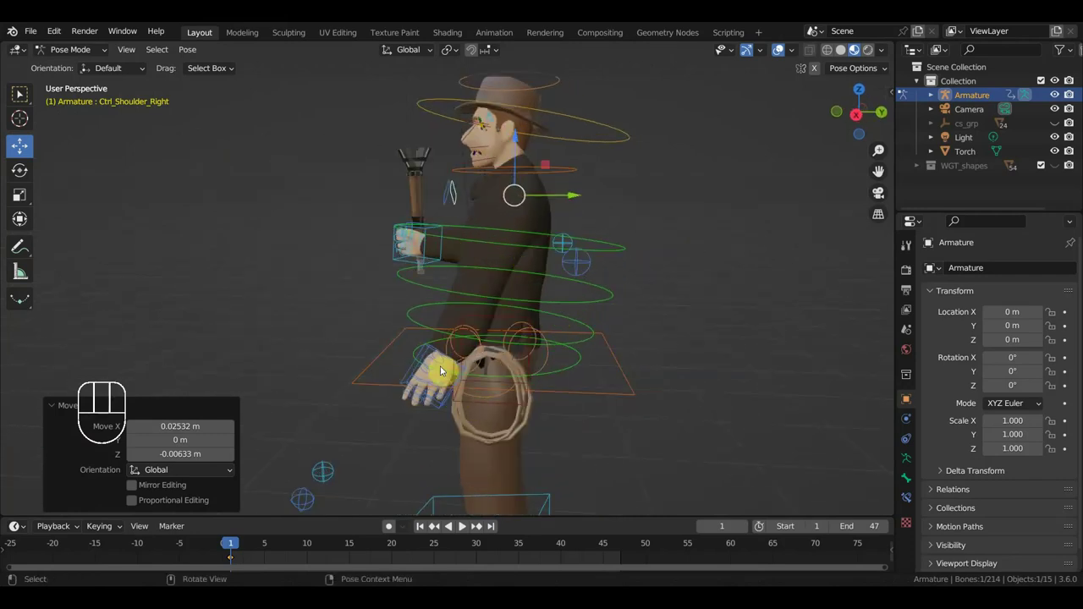
left_click(411, 368)
key("g")
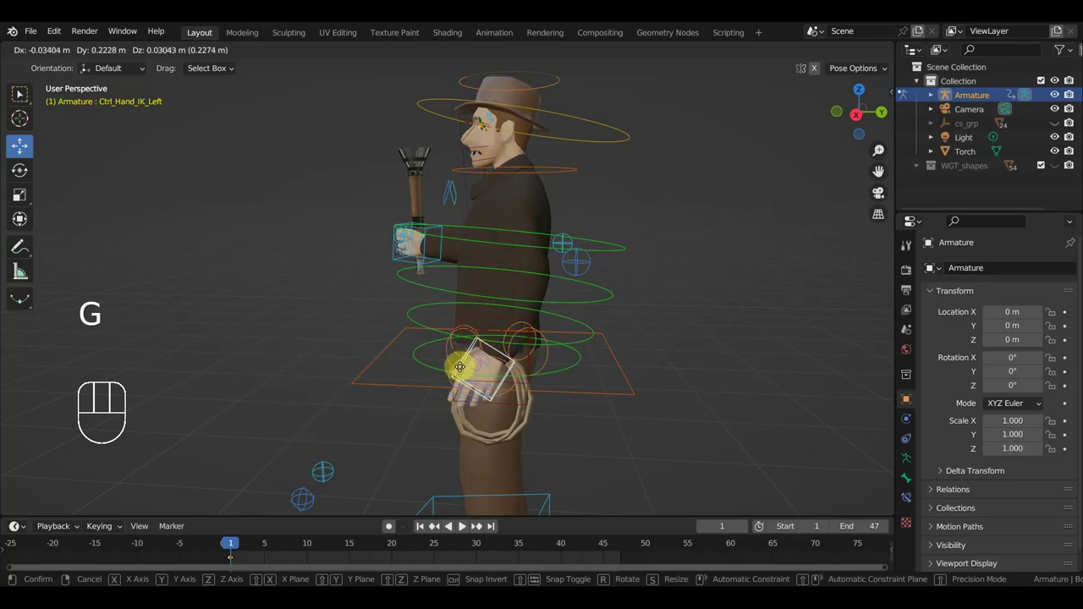
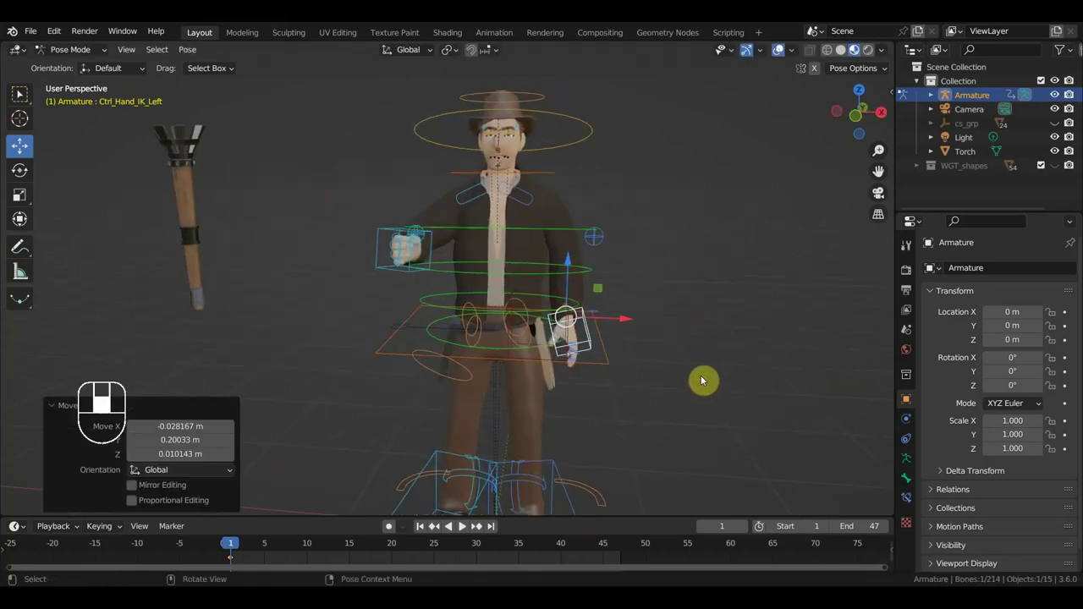
- Settle the left hand, key Location & Rotation on all bones at frame 1, and jump to frame 10
key("r")
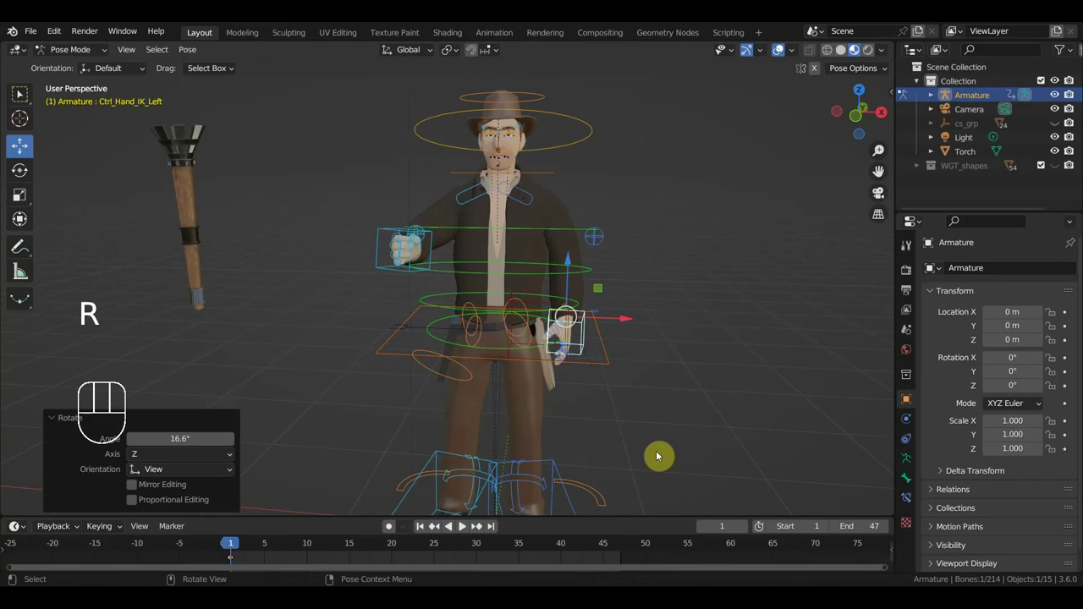
key("g")
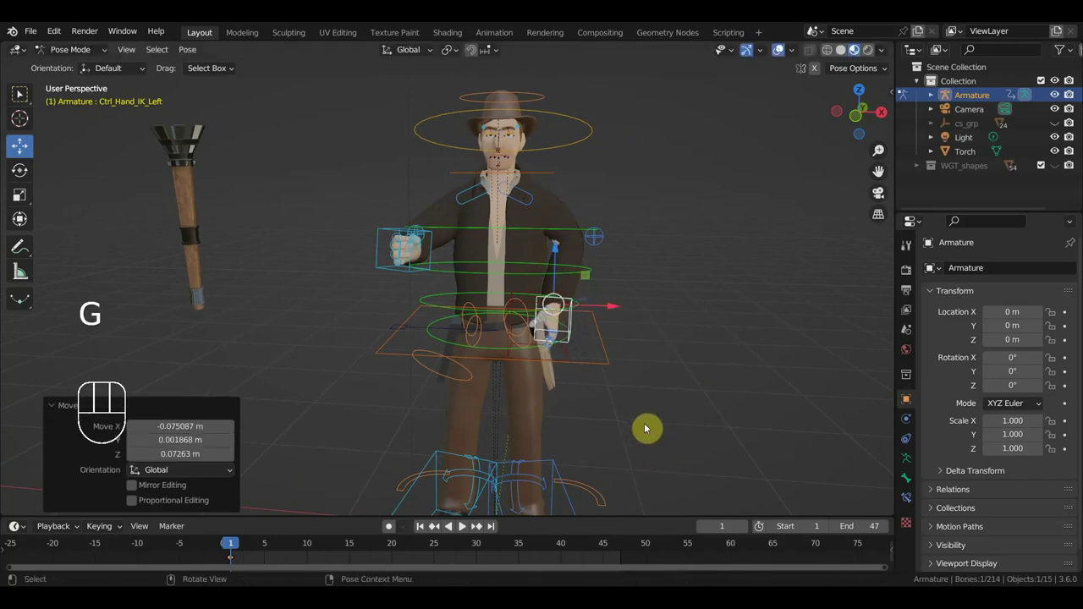
left_click_drag(677, 428, 548, 421)
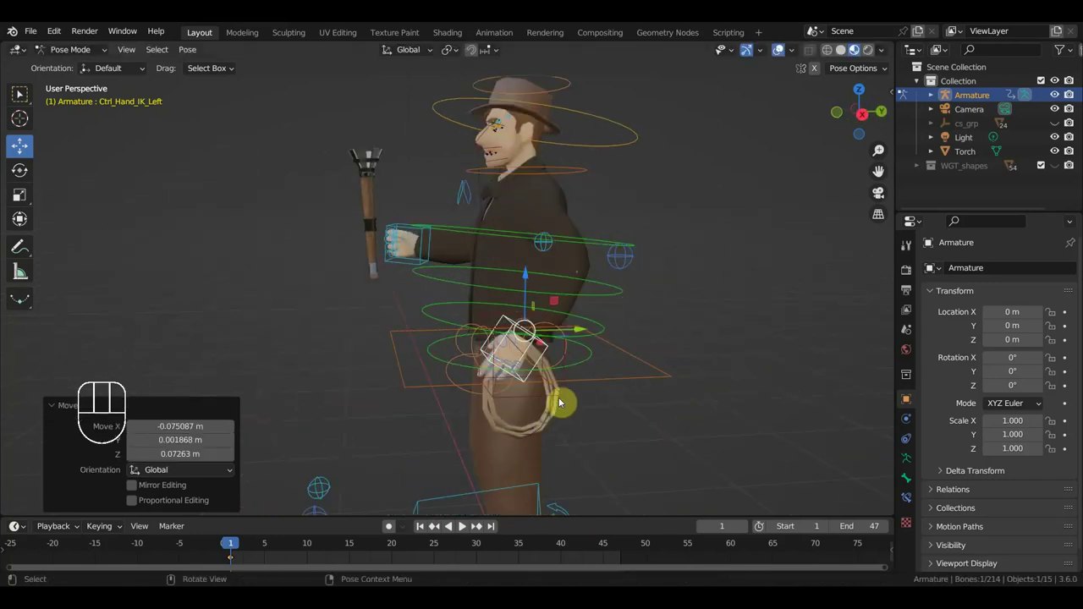
left_click_drag(533, 243, 594, 244)
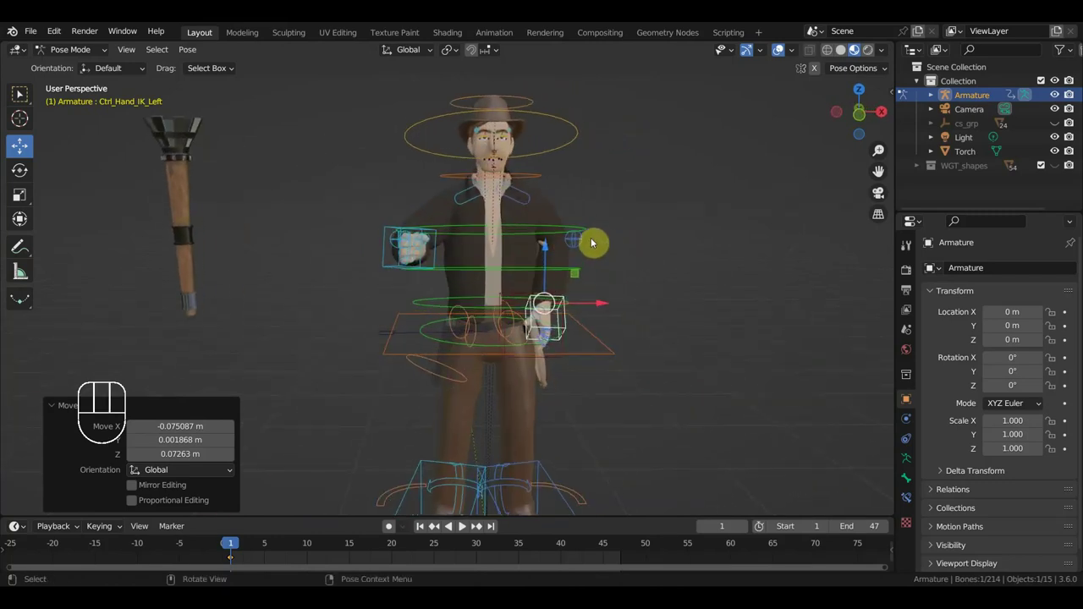
key("a")
key("i")
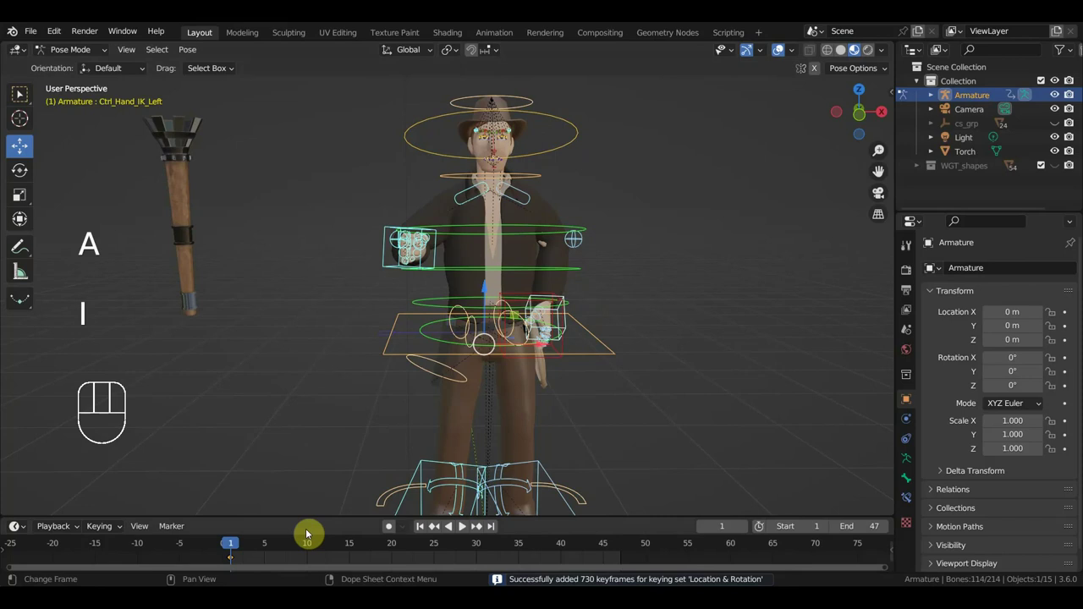
left_click(311, 552)
- Raise Ctrl_Hand_IK_Right overhead, undoing one misplaced move
left_click(439, 254)
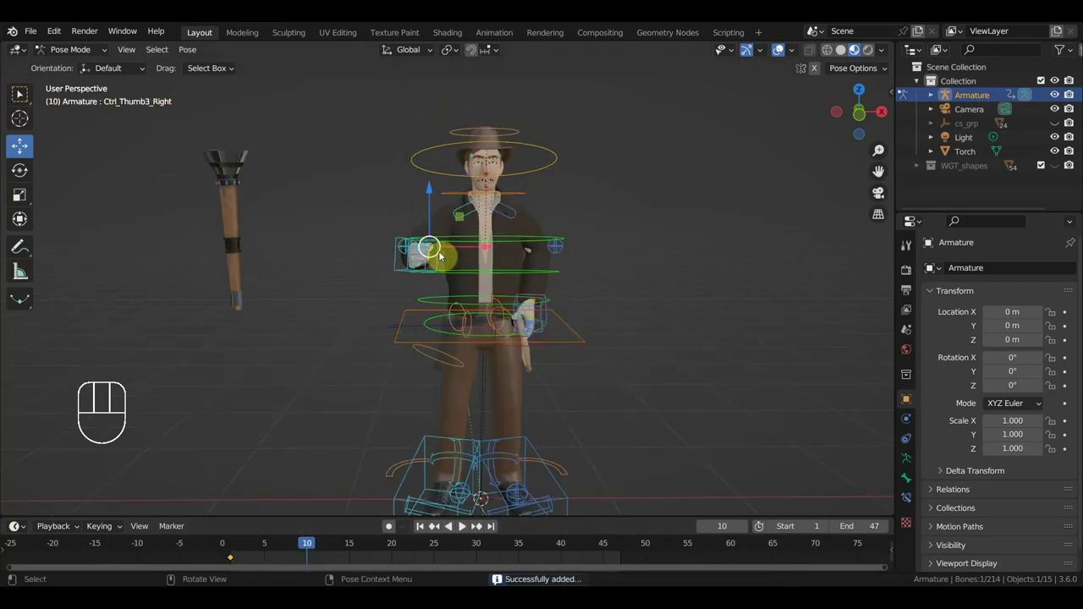
key("g")
key("z")
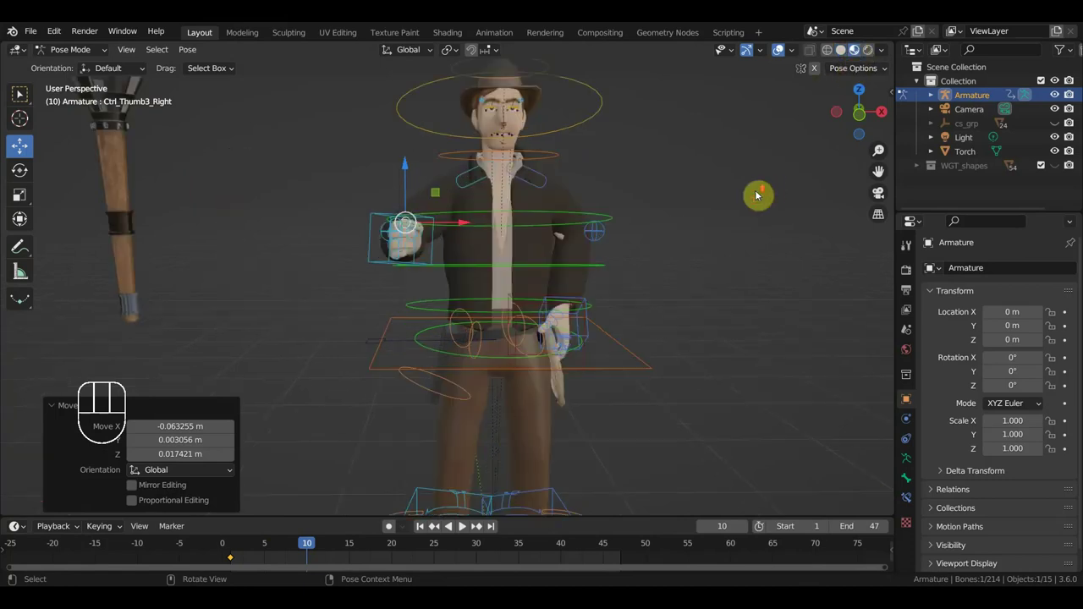
left_click(437, 255)
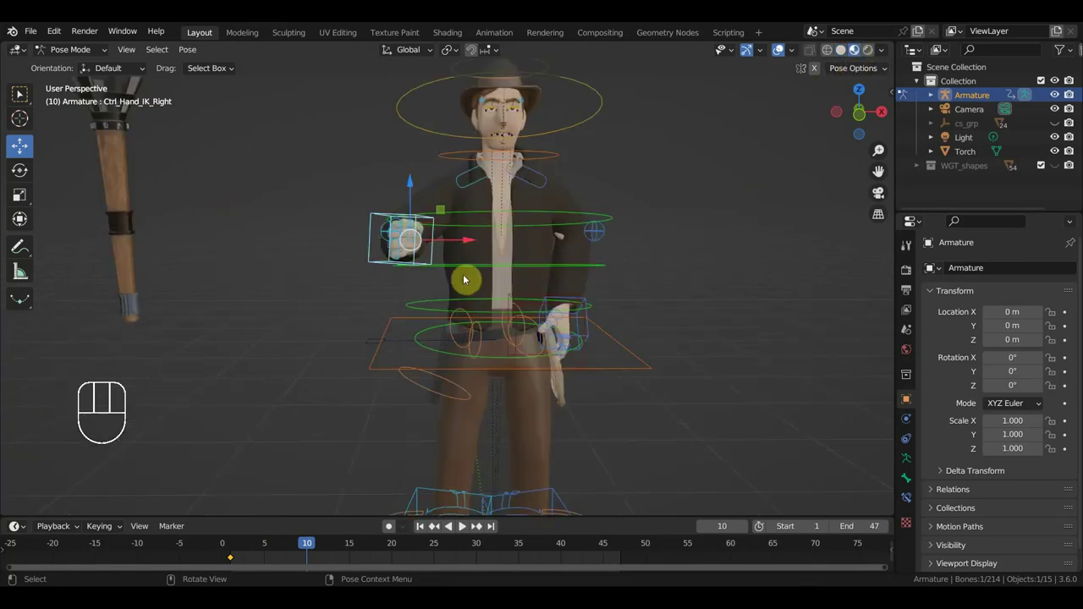
key("g")
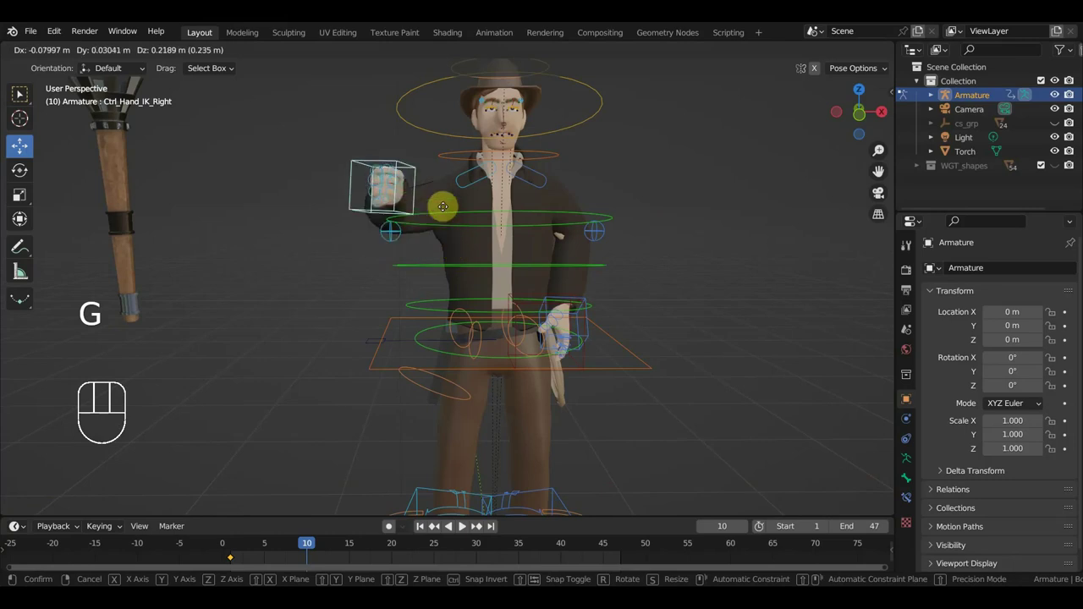
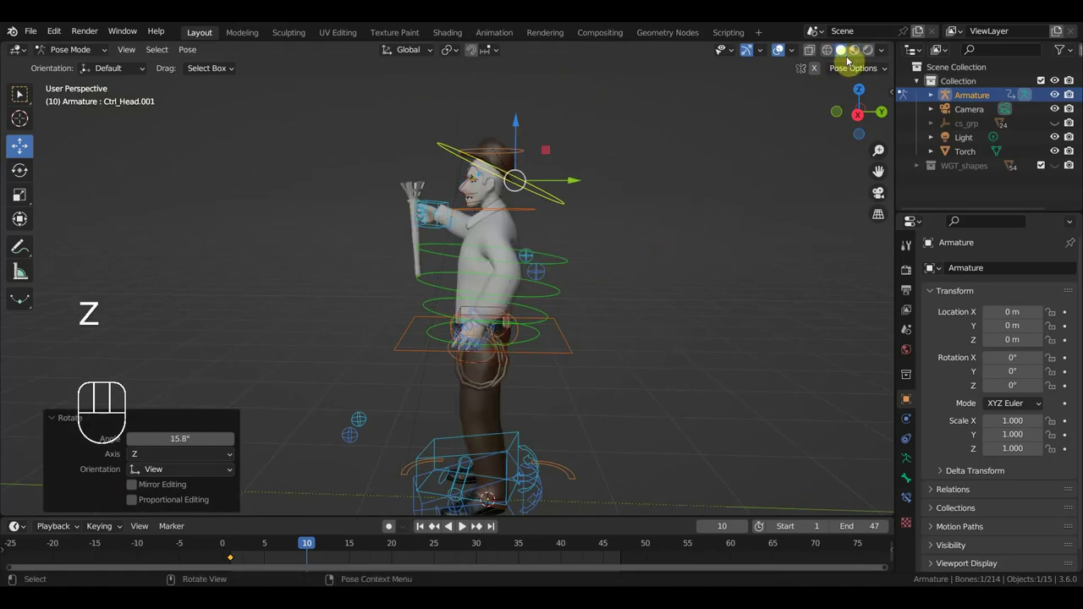
key("ctrl+z")
- Tilt Ctrl_Head back and bring the right hand up beside the head
left_click(512, 156)
key("r")
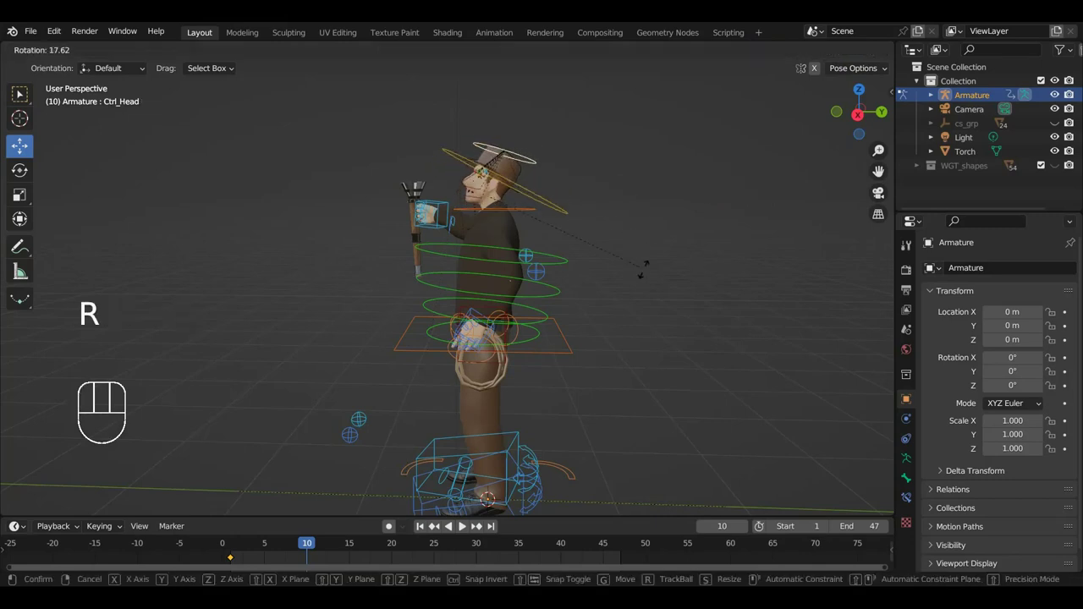
left_click(447, 205)
key("g")
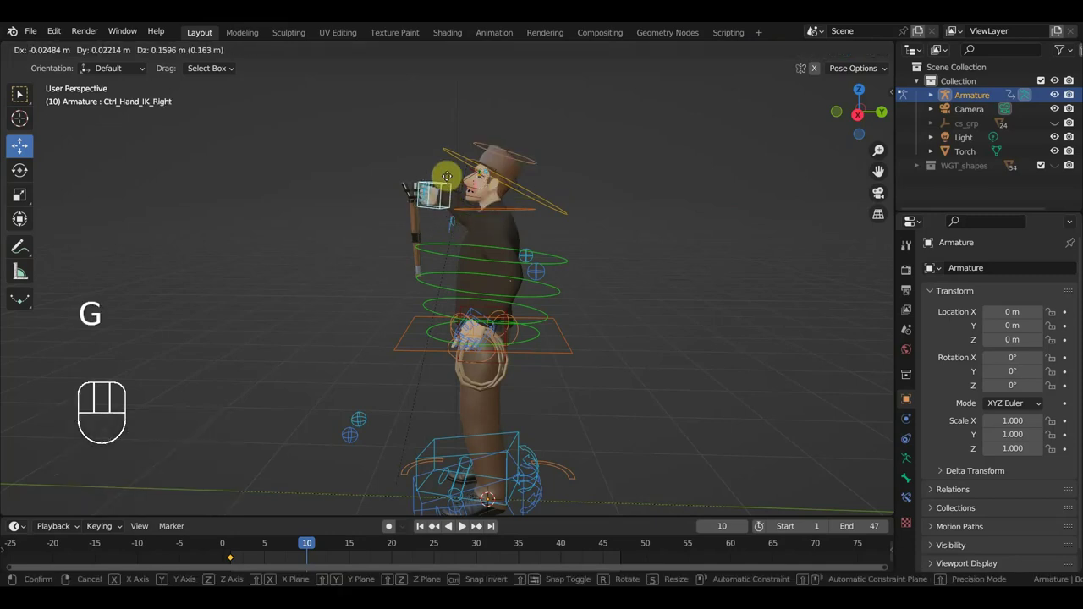
middle_click(523, 201)
key("g")
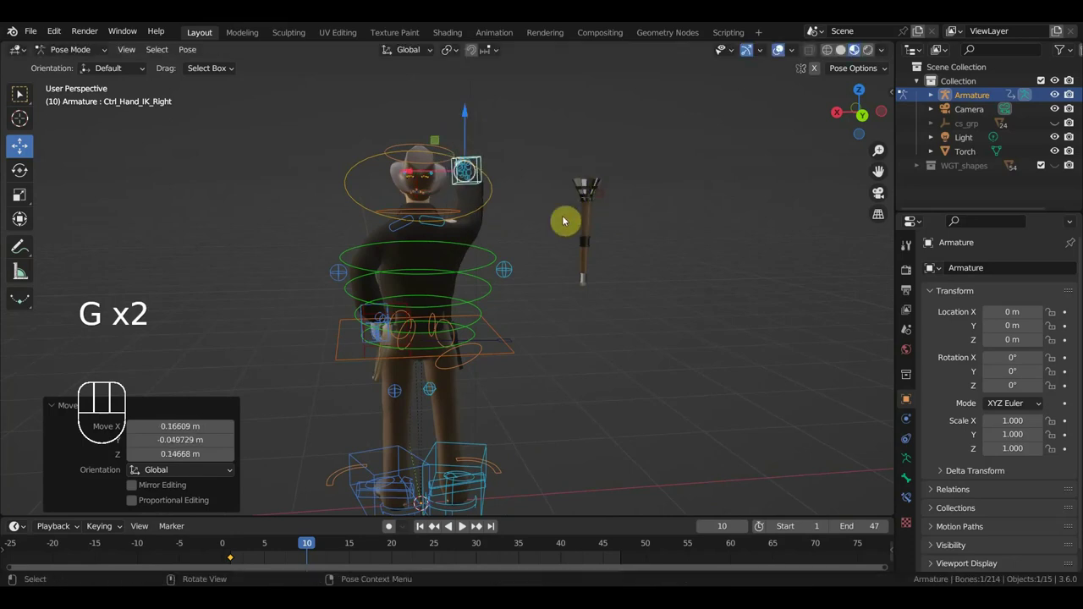
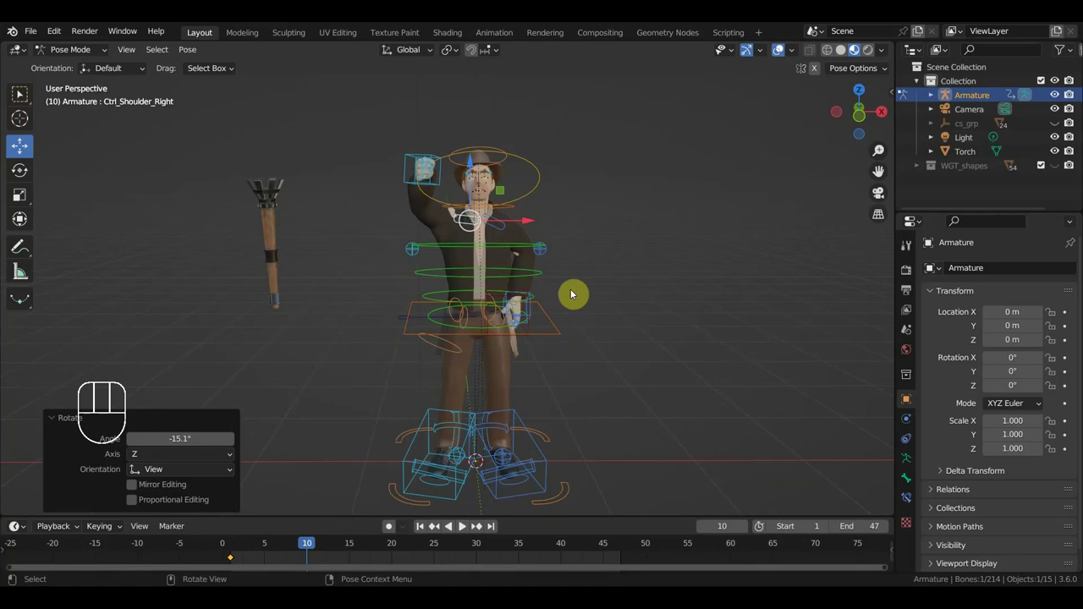
- Key Location & Rotation for all bones at frame 10 and return to Object Mode
key("a")
key("i")
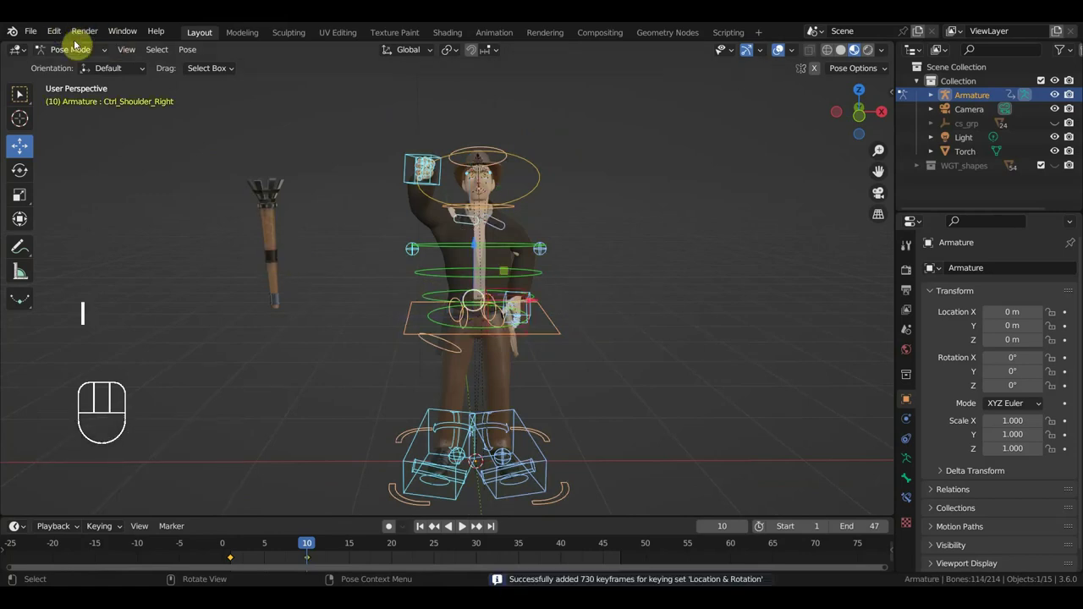
left_click(77, 53)
middle_click(537, 243)
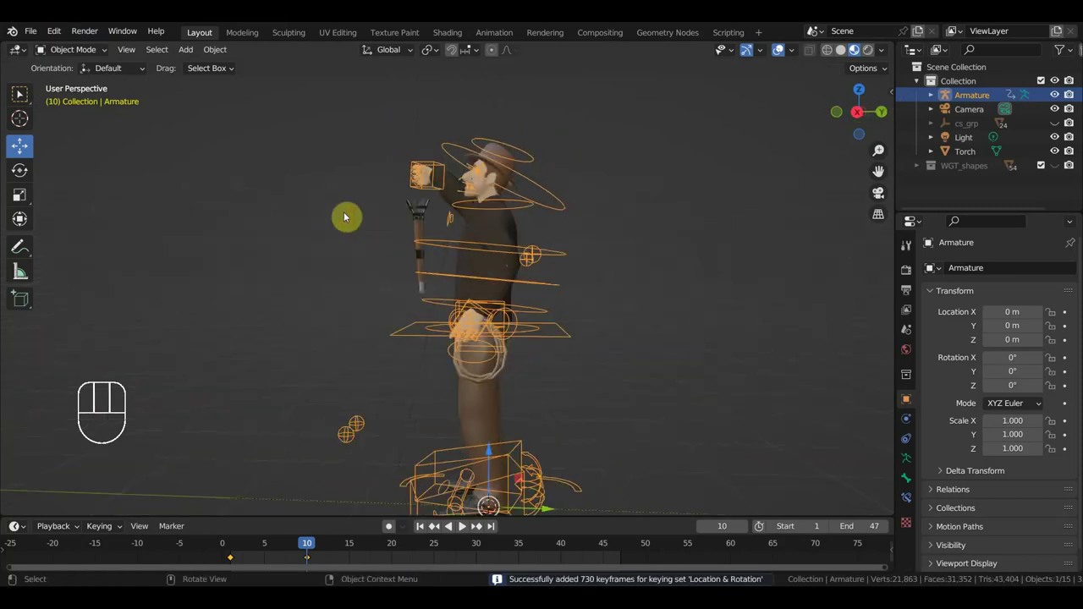
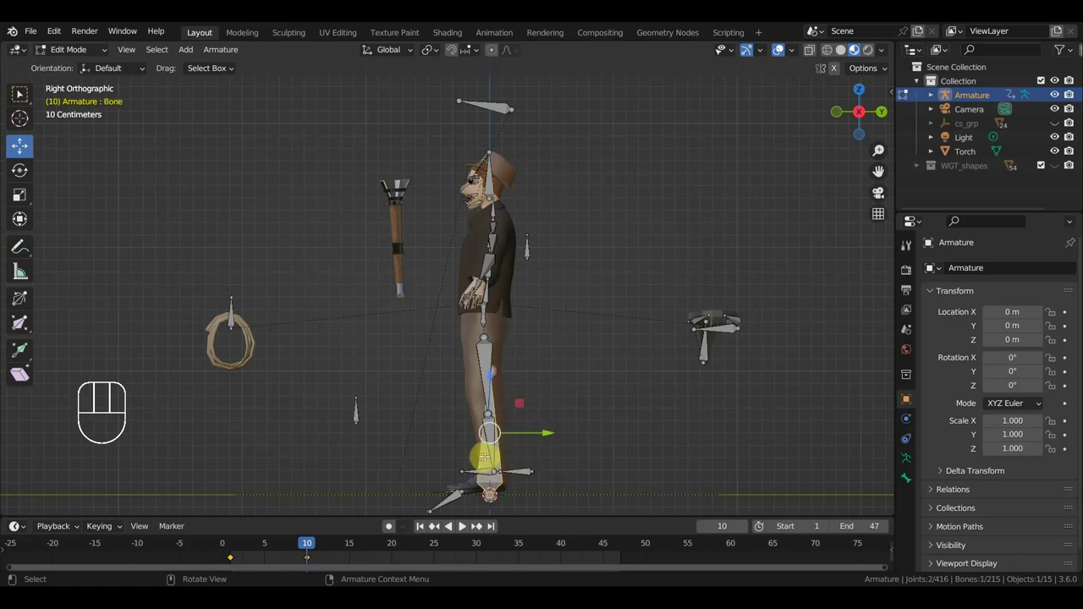
- Add a bone to the armature in Edit Mode, shrink it and move it up to the torch
key("g")
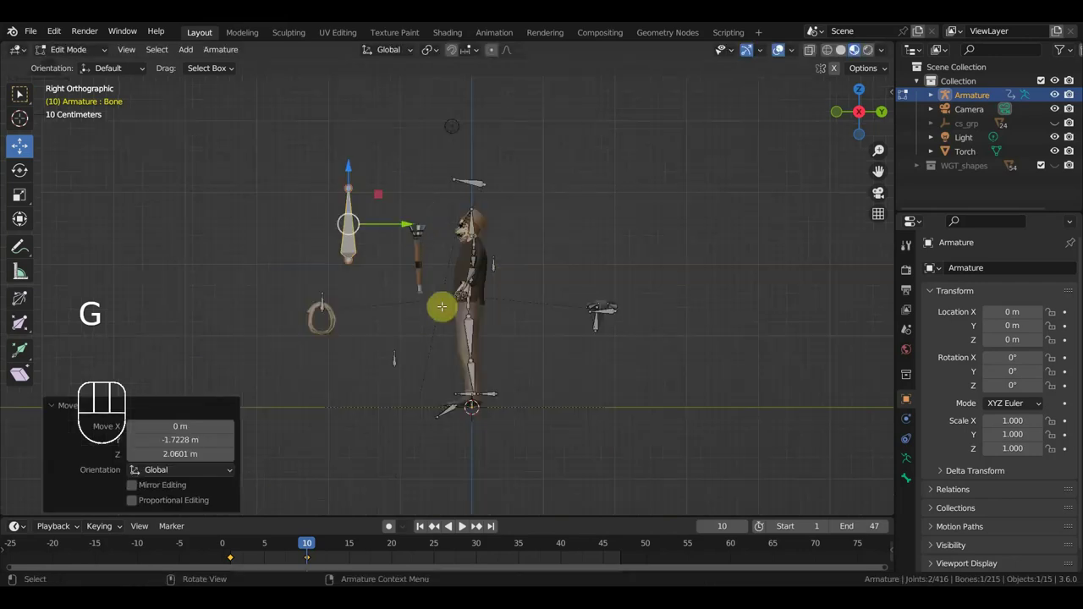
key("s")
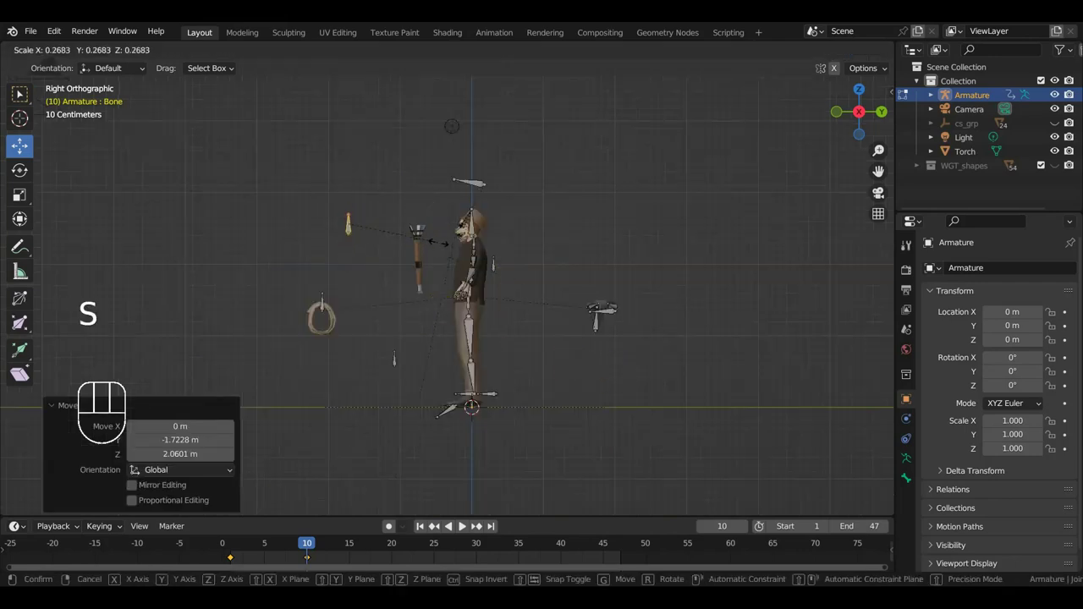
key("g")
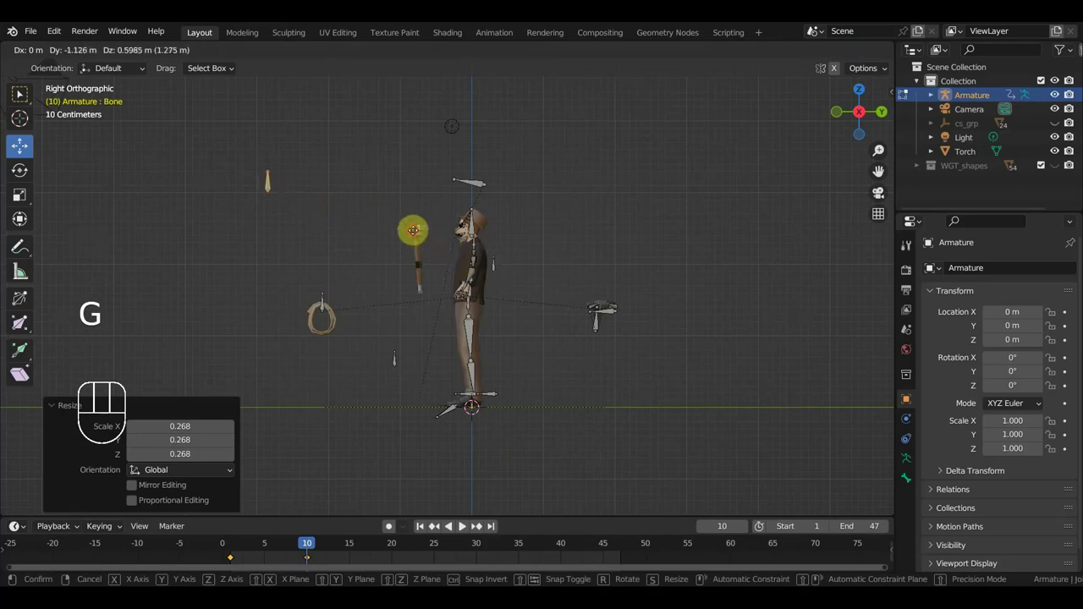
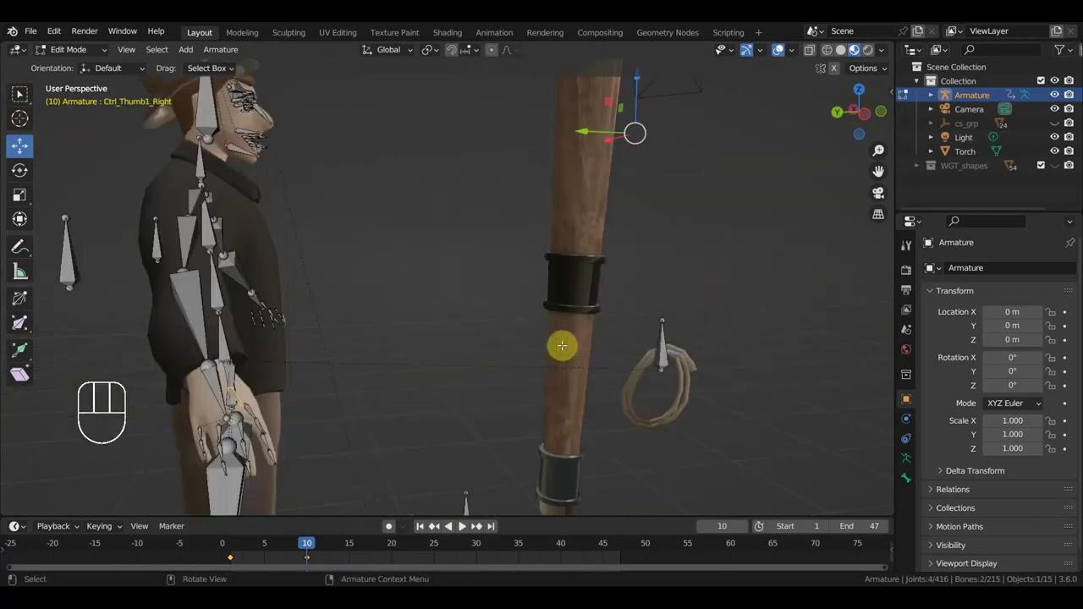
- Switch viewport shading and parent the torch bone to the right hand bone with Keep Offset
key("z")
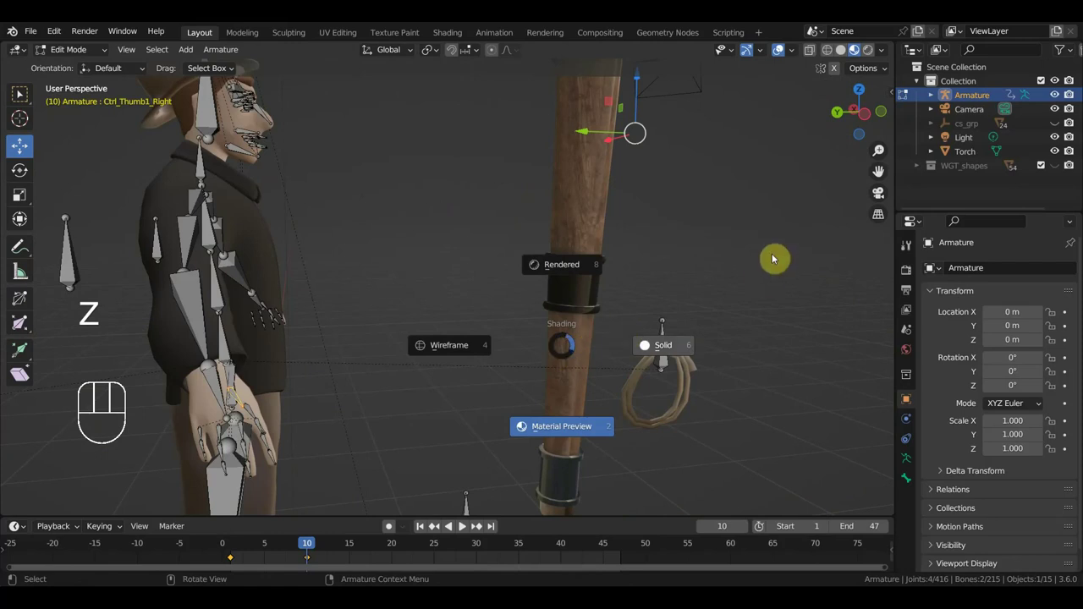
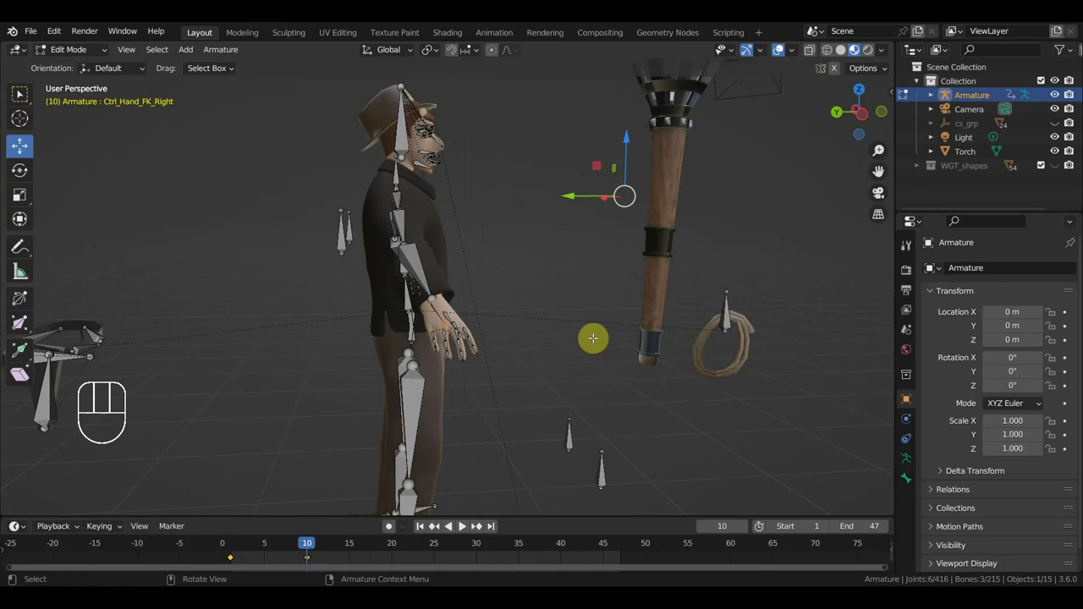
key("ctrl+p")
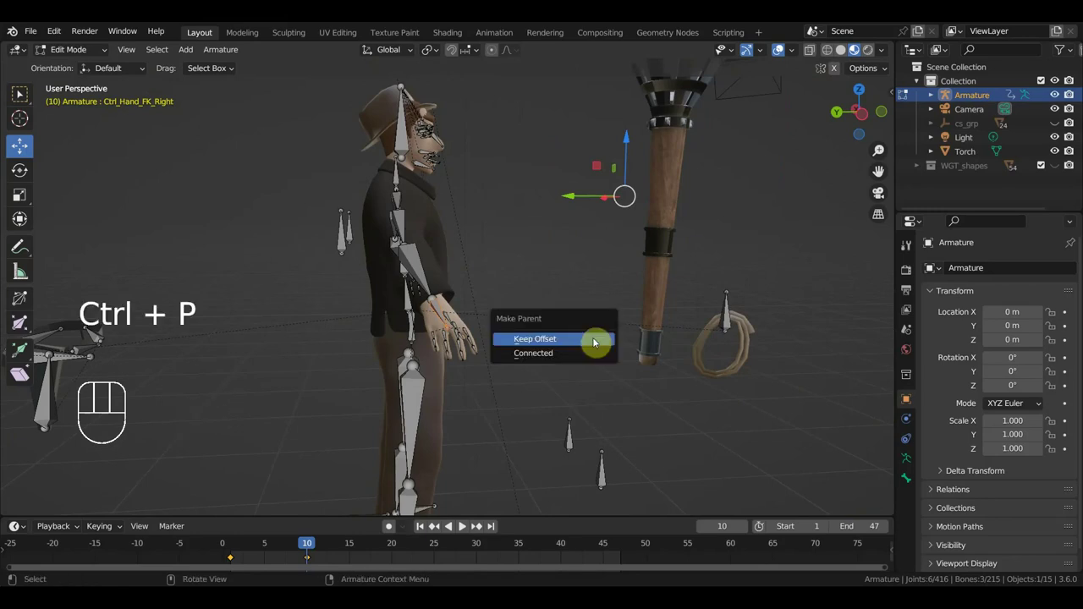
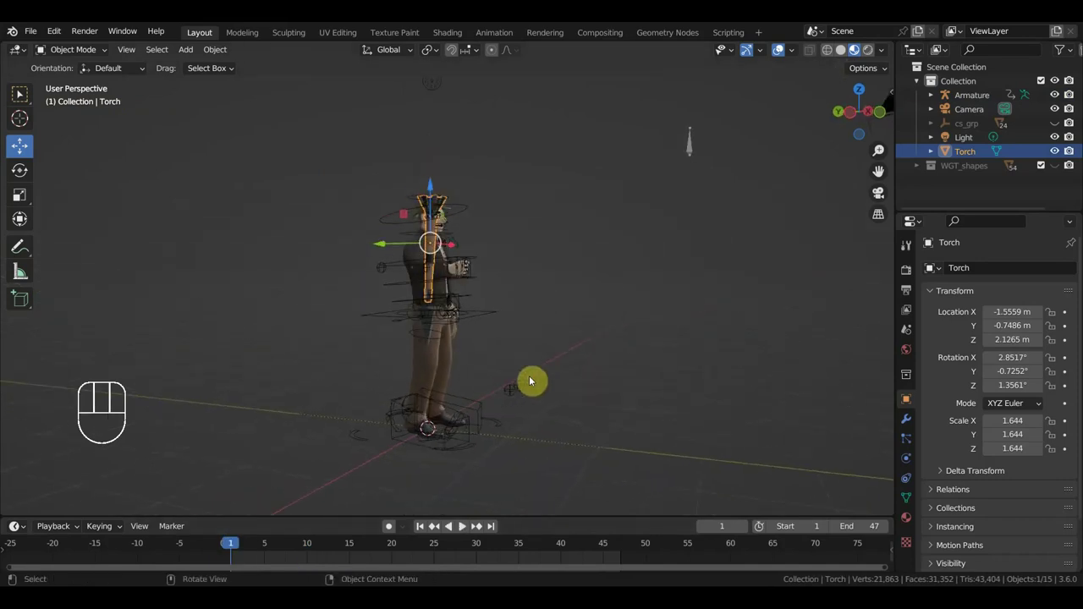
- Move the torch beside the hand and parent the Torch object under the Armature in the Outliner
key("g")
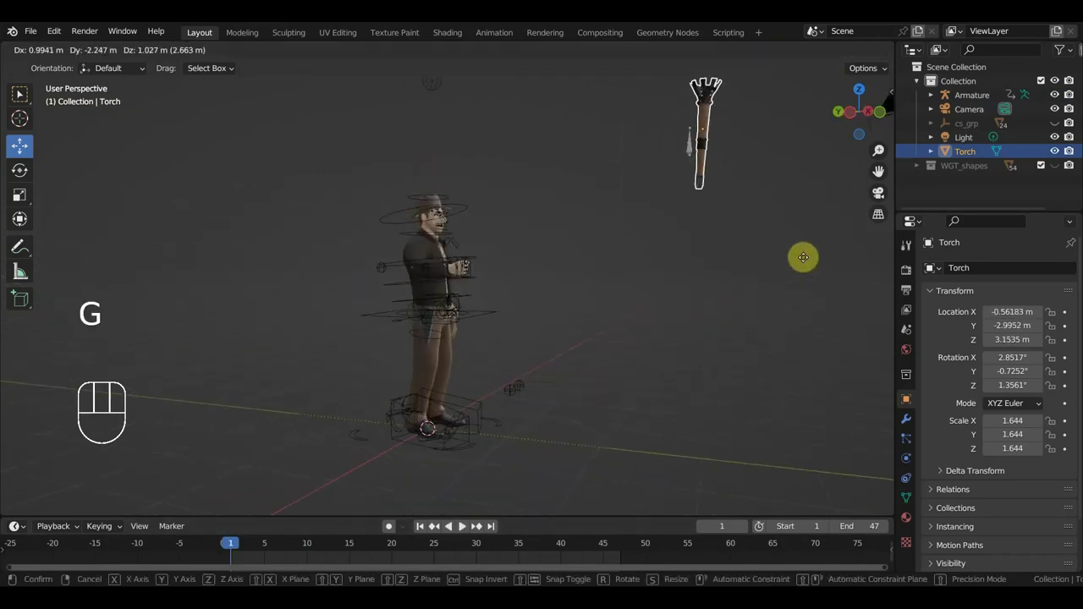
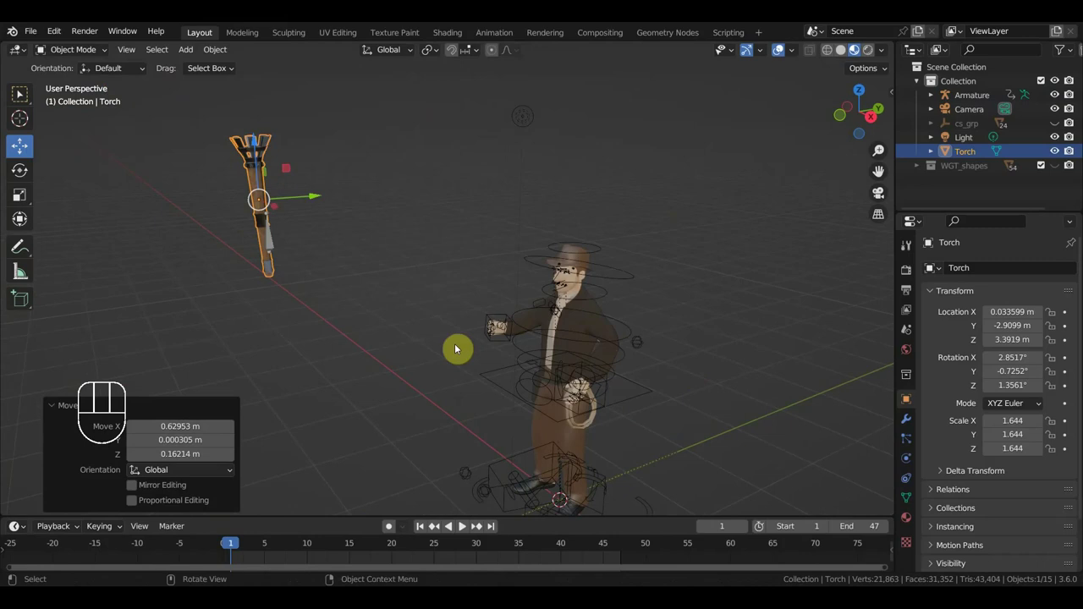
key("g")
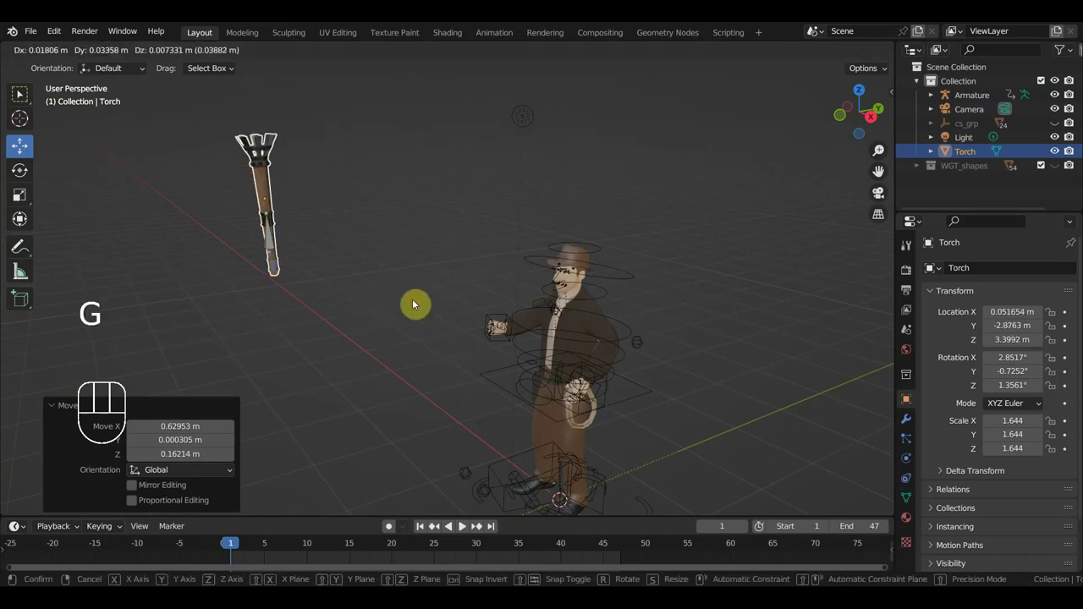
left_click(272, 247)
left_click_drag(82, 57, 259, 222)
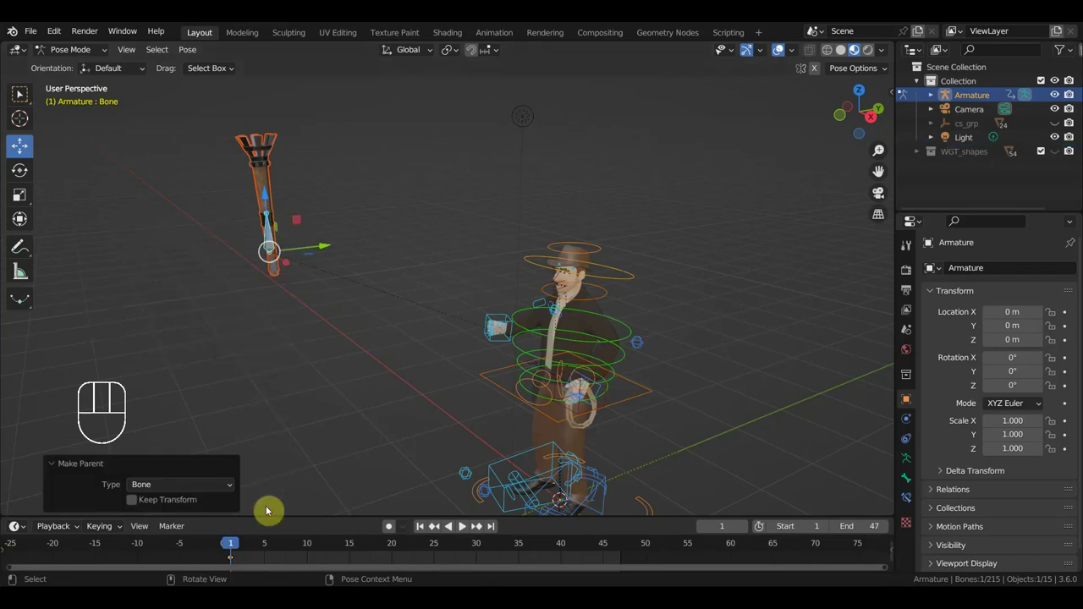
- Enter Pose Mode and select the hand's control bone
left_click_drag(269, 554, 247, 525)
left_click_drag(470, 340, 630, 269)
left_click(586, 243)
- Move the hand IK bone onto the torch handle, refine its grip, and return to Object Mode
key("g")
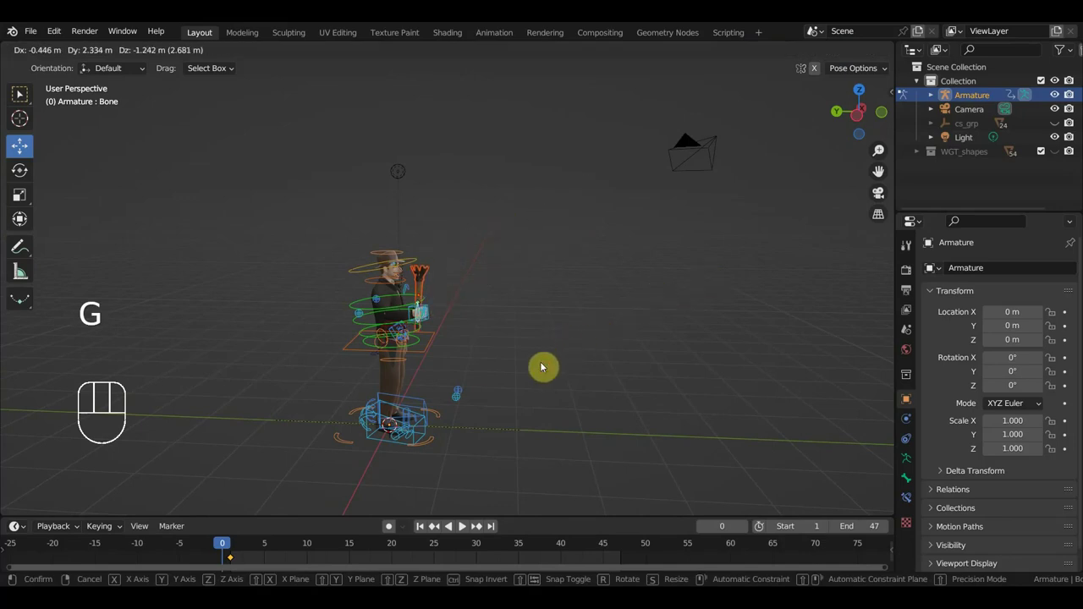
scroll("up", 3)
middle_click(528, 351)
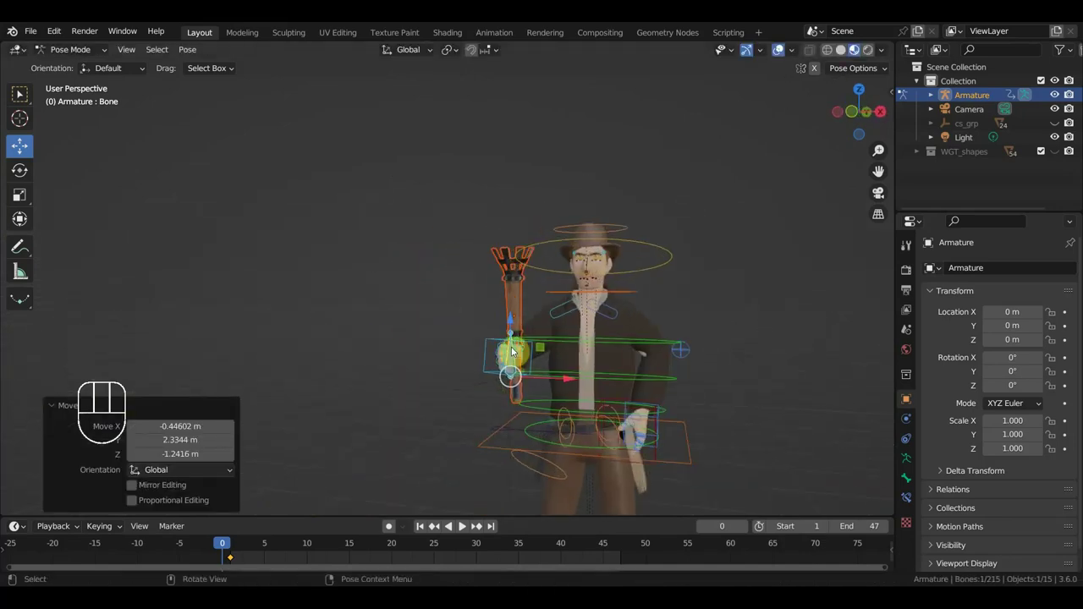
key("g")
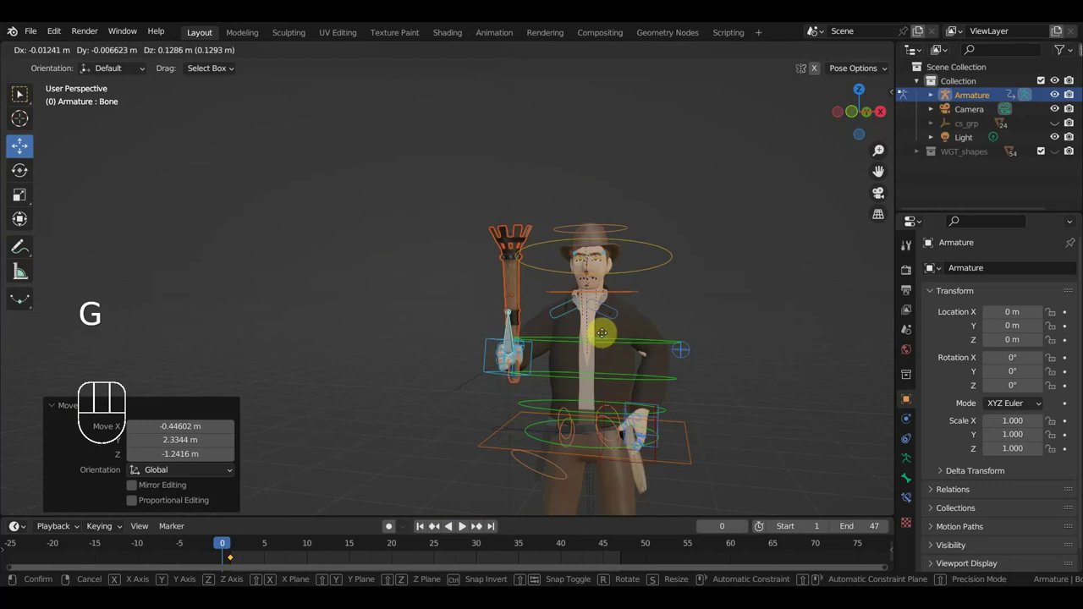
middle_click(571, 356)
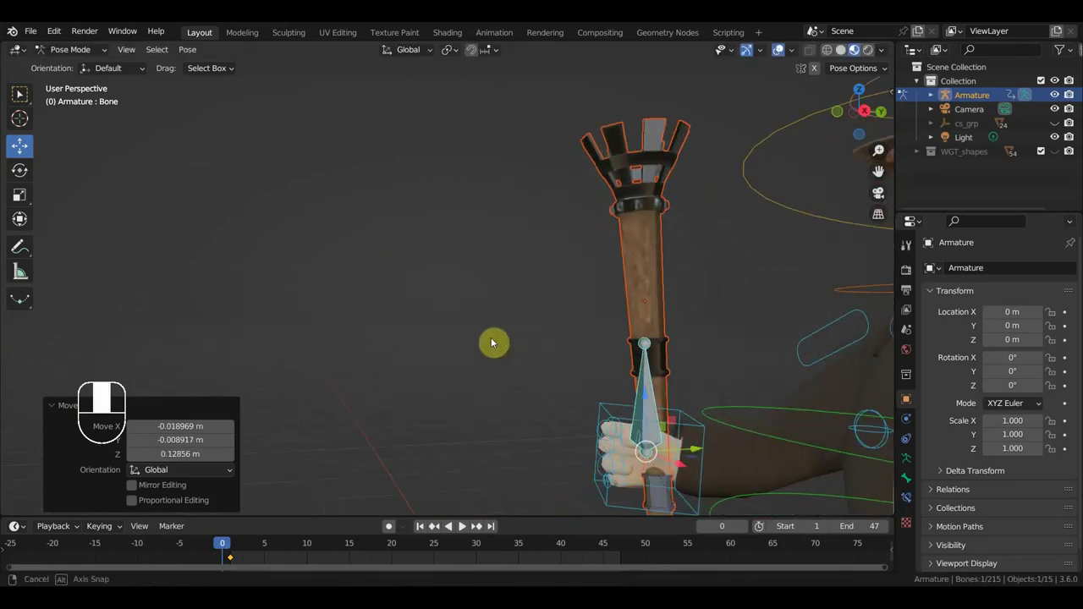
key("g")
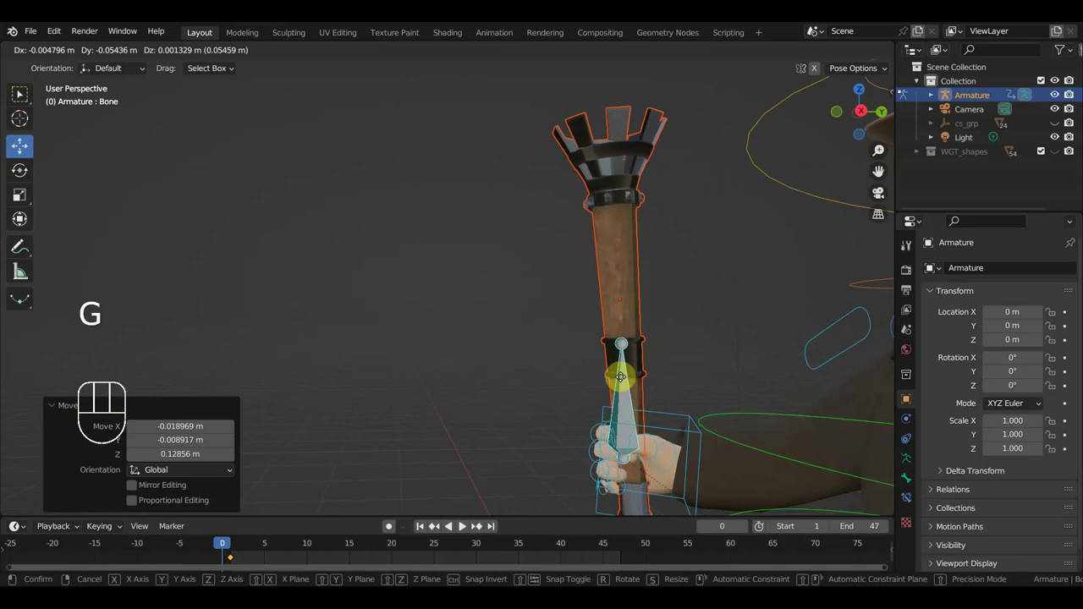
left_click_drag(674, 394, 797, 405)
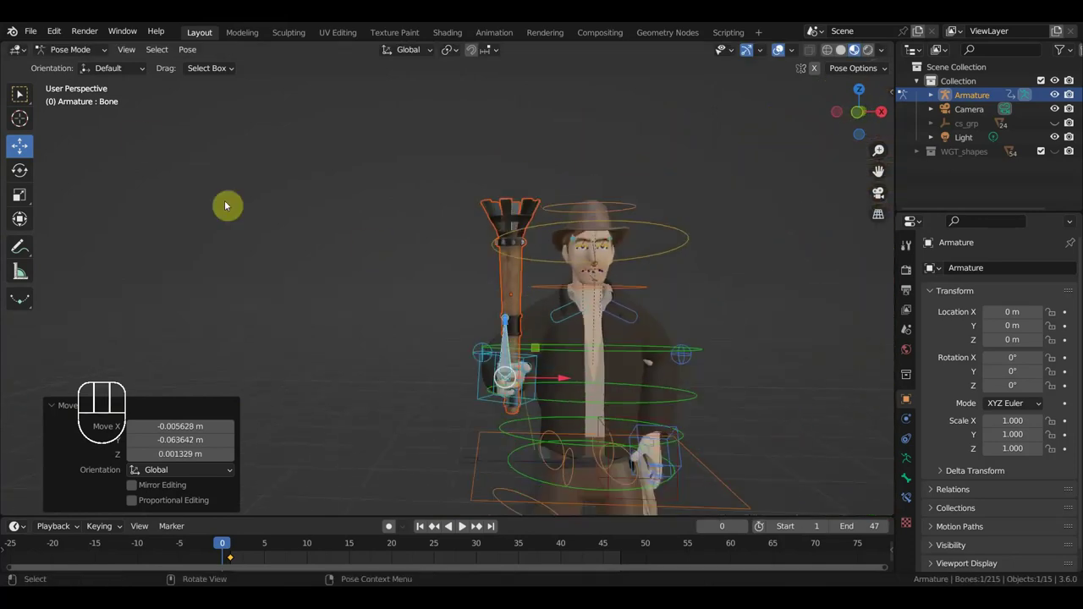
left_click_drag(69, 56, 154, 117)
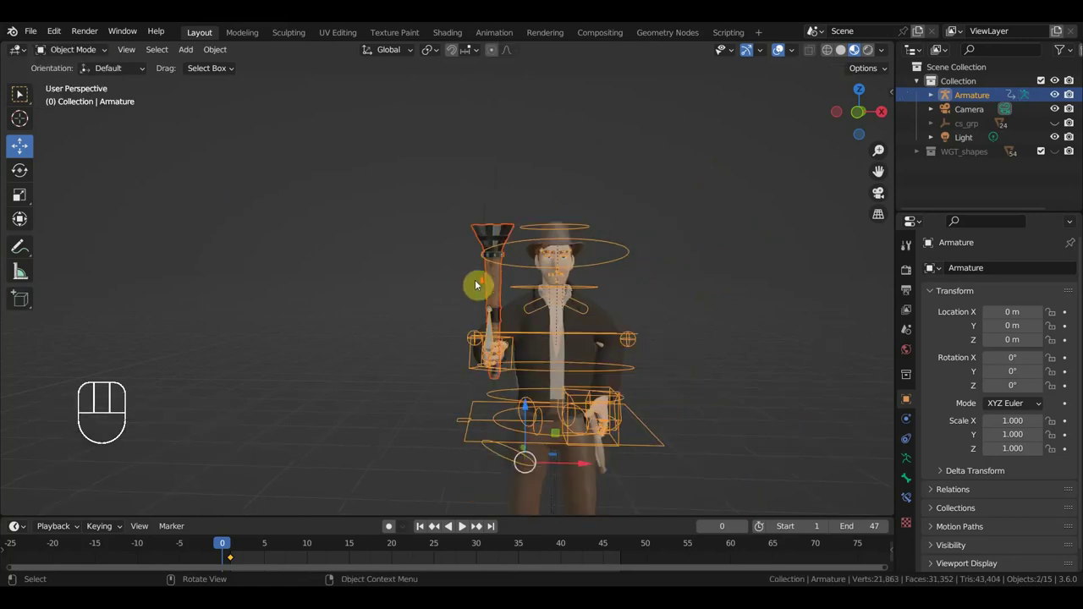
- Inspect the raised arm from front and side and bring up the torch bone's properties
key("KP_1")
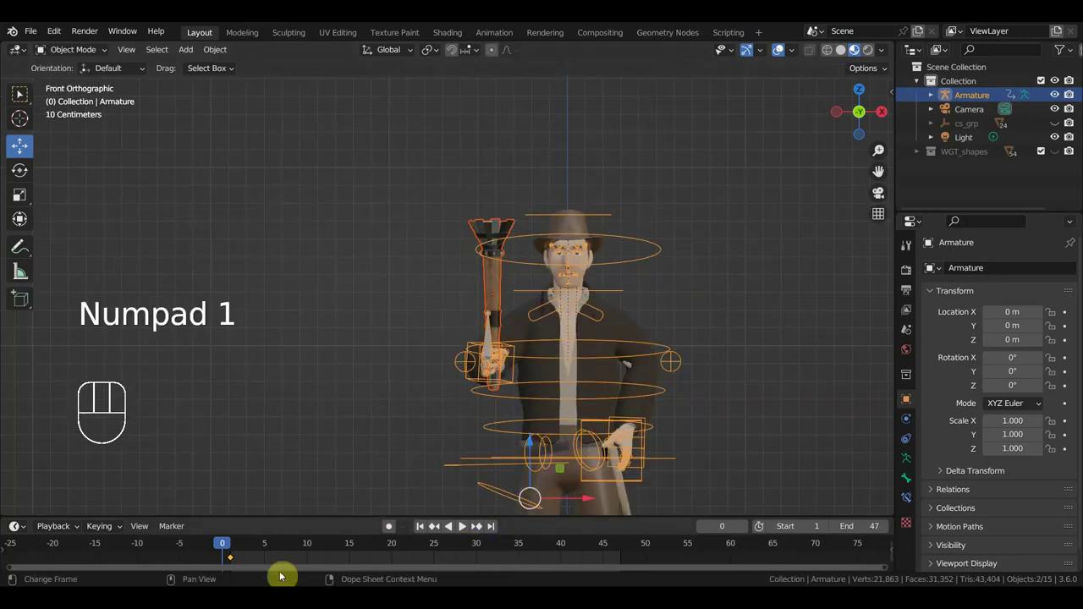
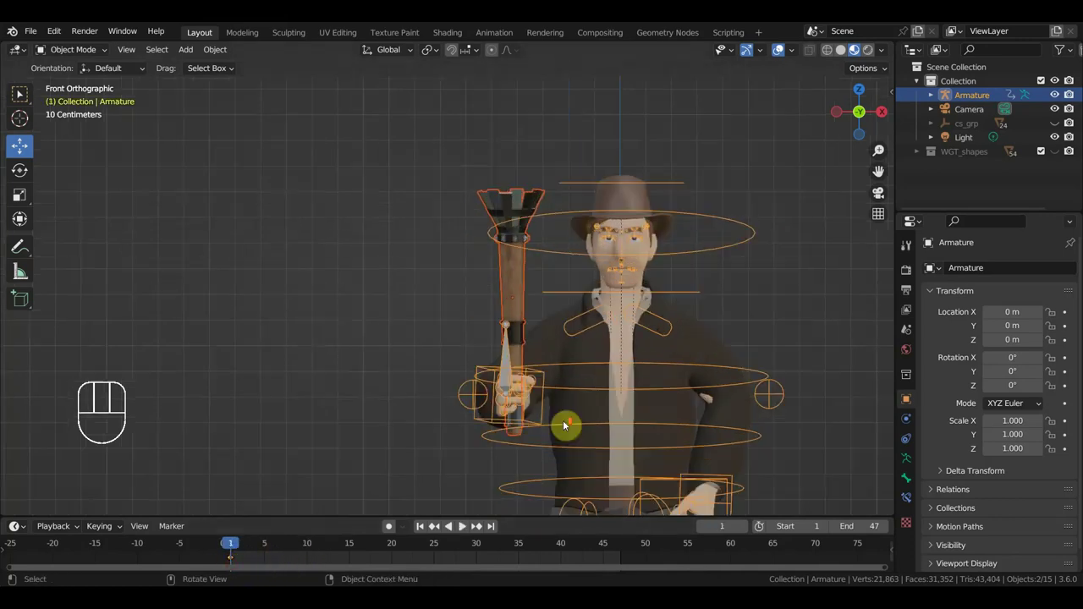
middle_click(569, 419)
middle_click(541, 346)
middle_click(659, 362)
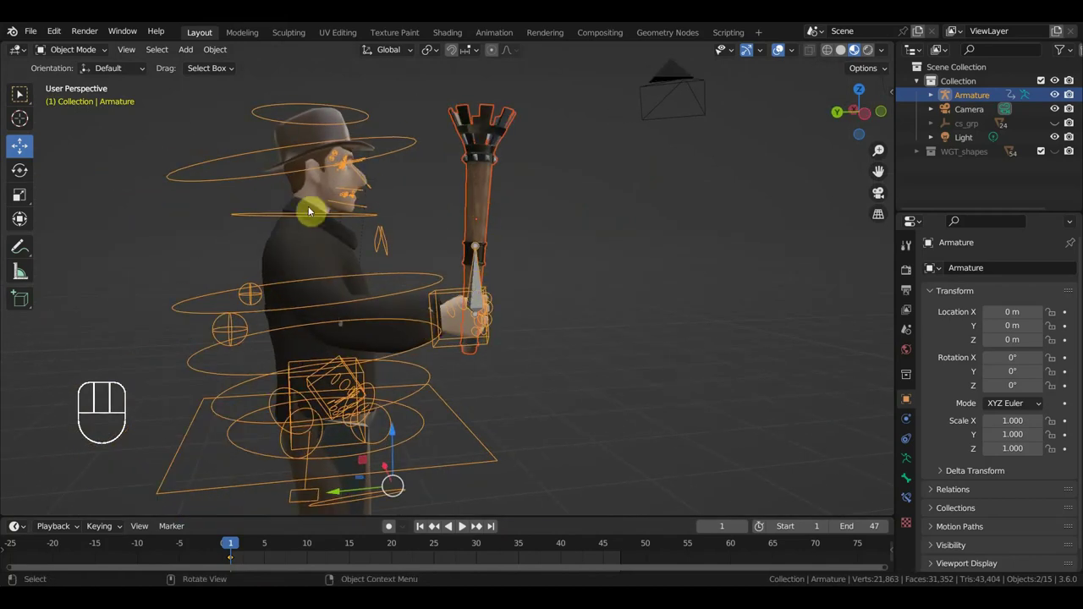
left_click(300, 223)
left_click(483, 296)
middle_click(570, 341)
- Stop the torch bone deforming the mesh, check playback, then scrub to frames 1 and 10
left_click(912, 503)
left_click(904, 475)
left_click(944, 340)
key("space")
key("space")
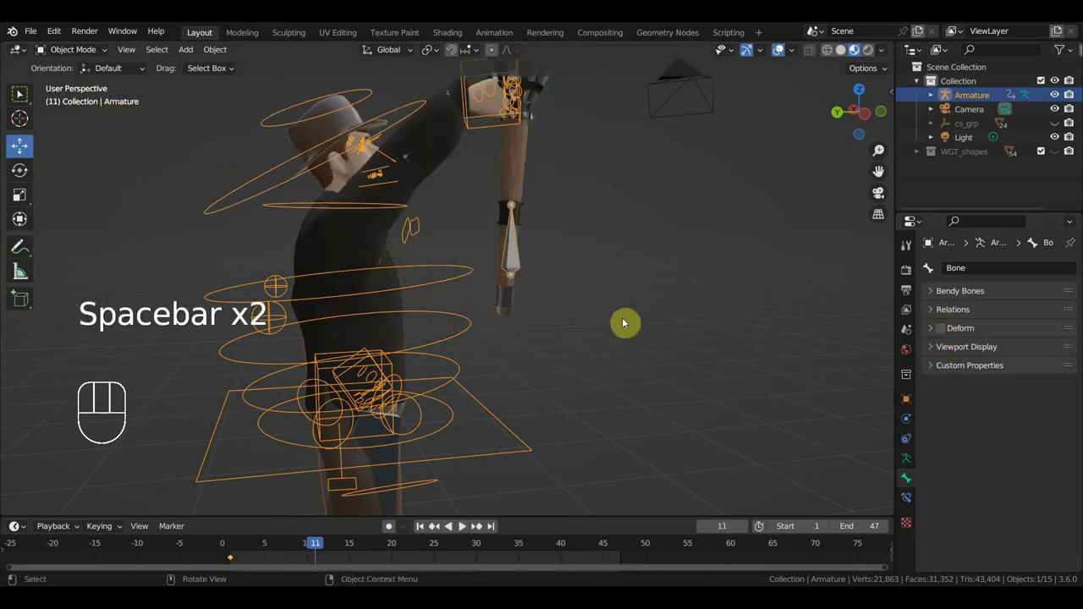
middle_click(617, 334)
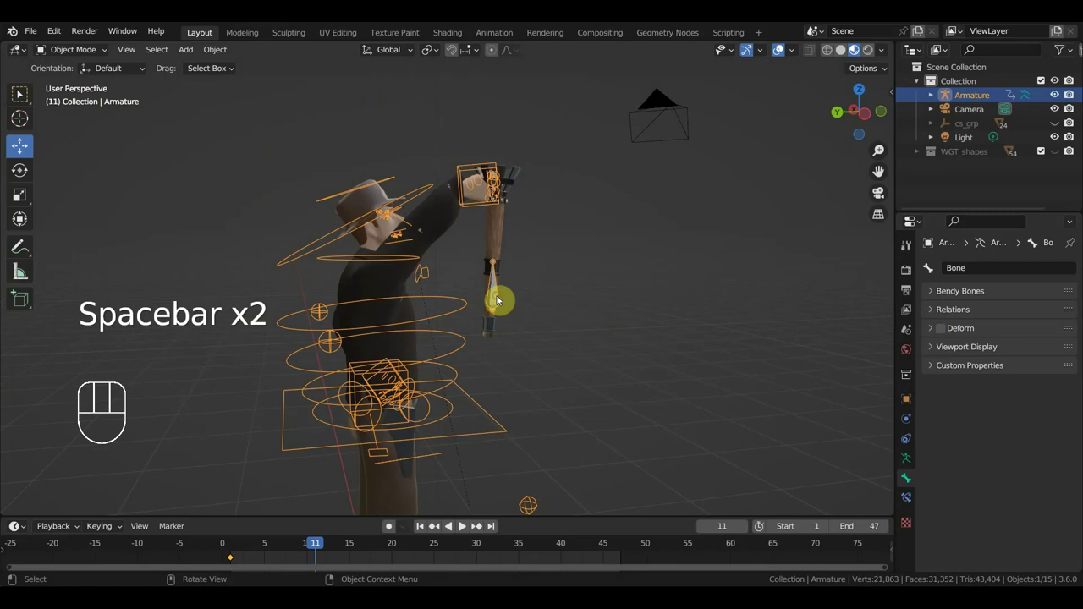
left_click(246, 558)
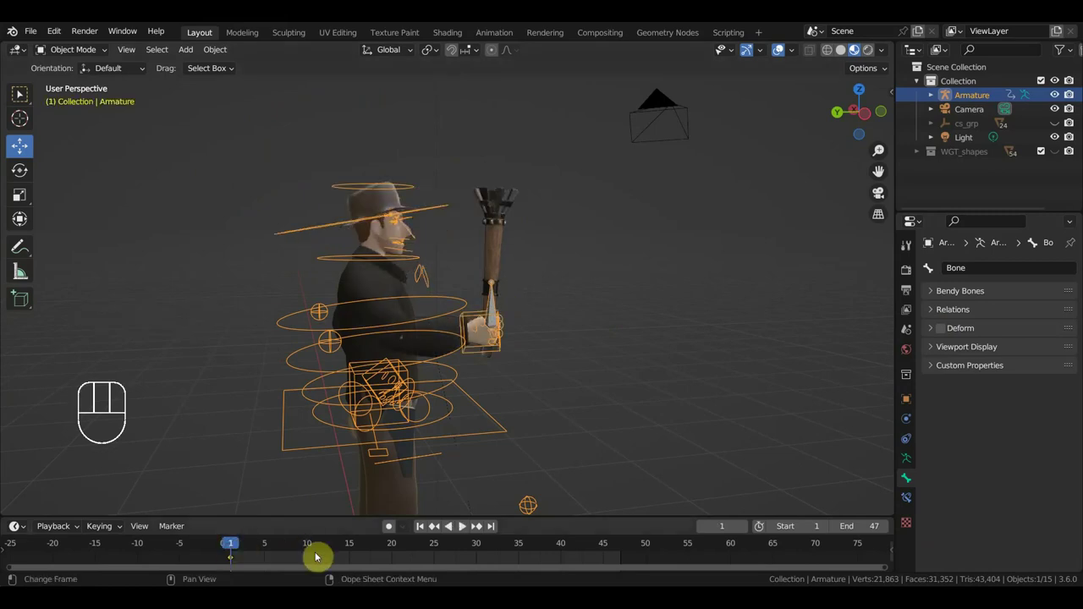
left_click(315, 543)
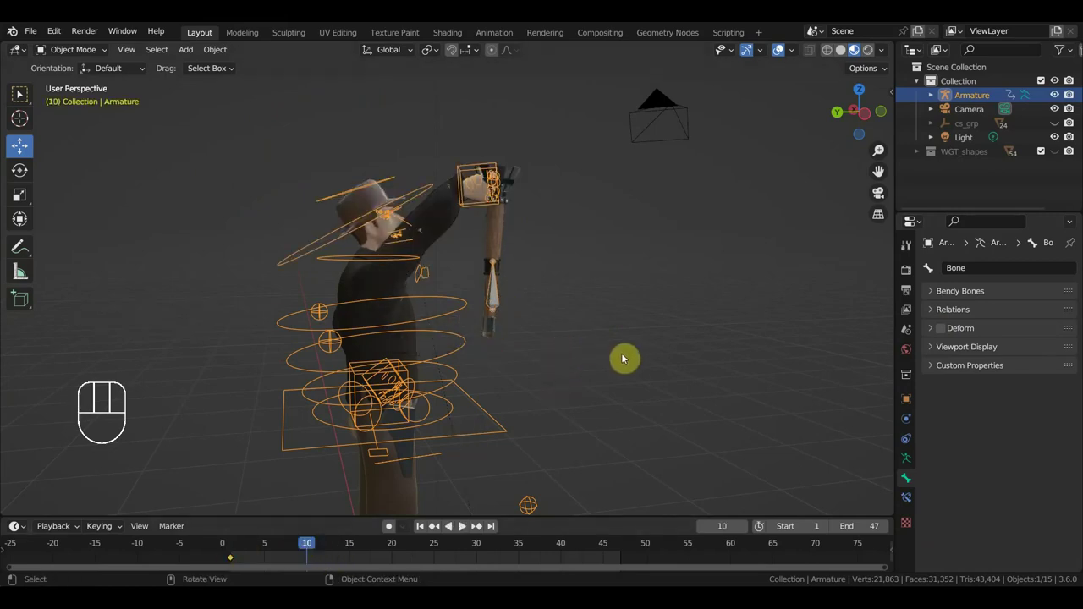
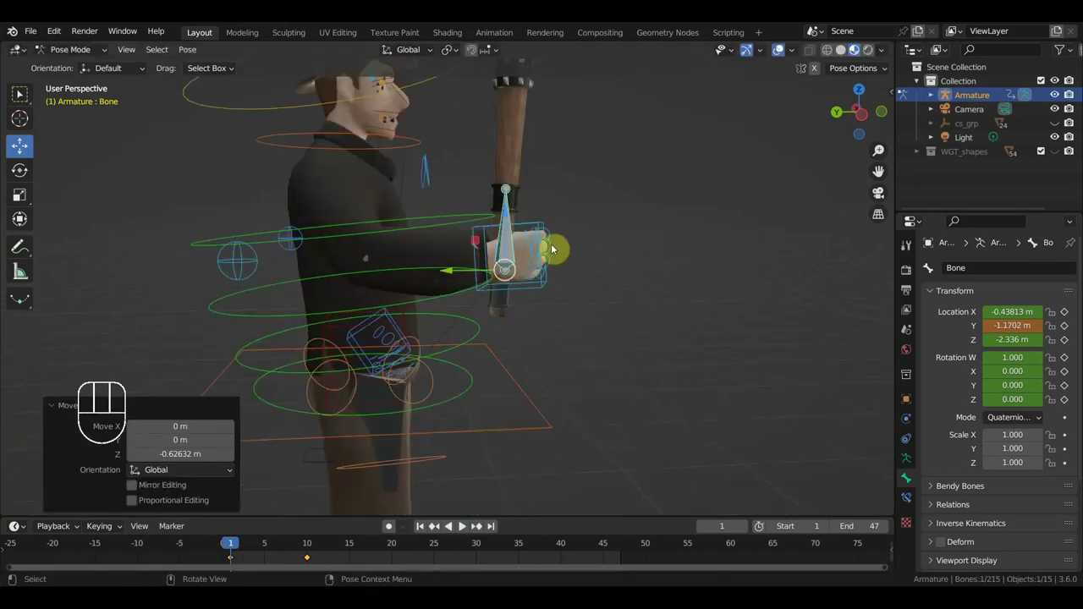
- Move the hand bone onto the handle at the in-between frame, then scrub to frame 9
key("g")
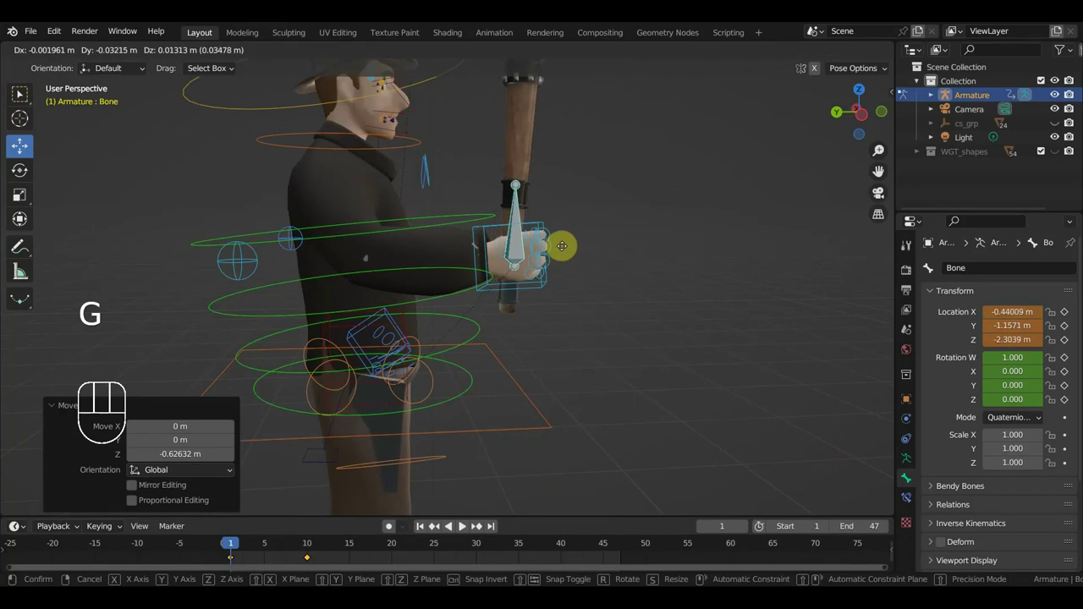
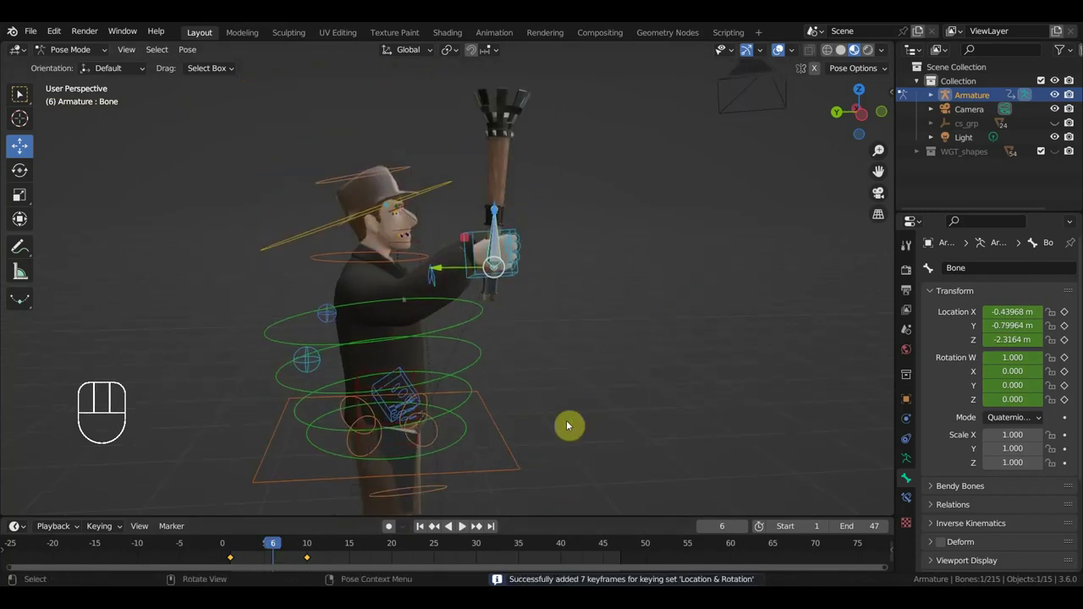
left_click_drag(251, 541, 293, 533)
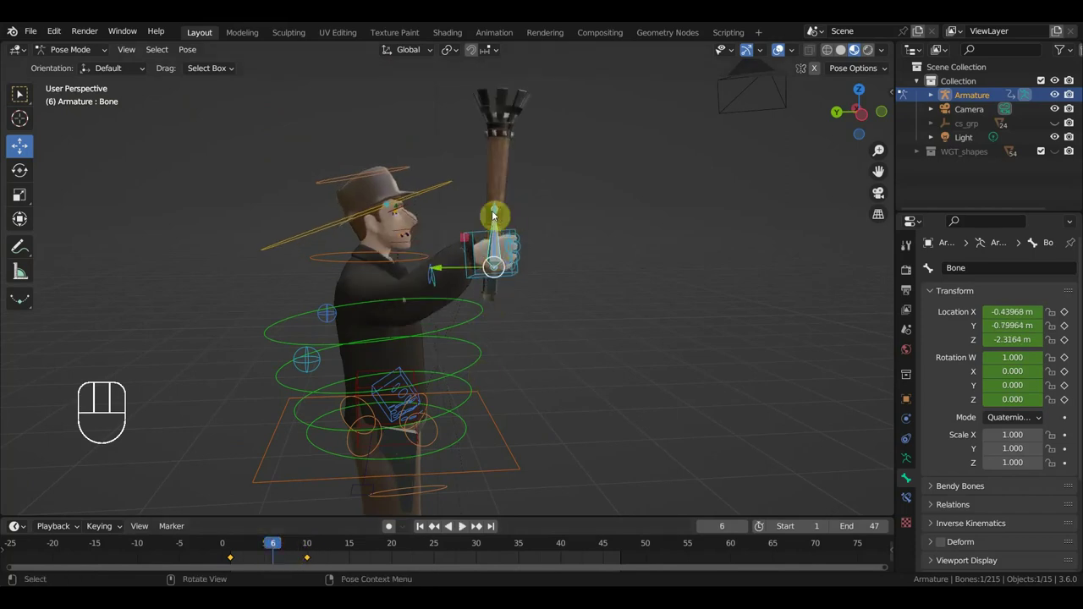
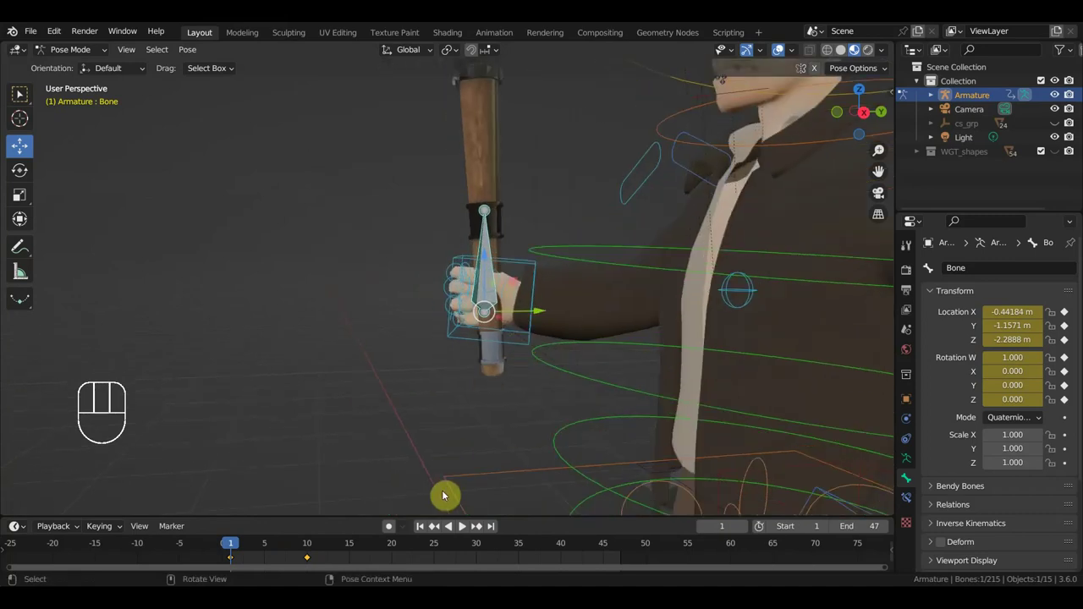
left_click(304, 553)
middle_click(485, 457)
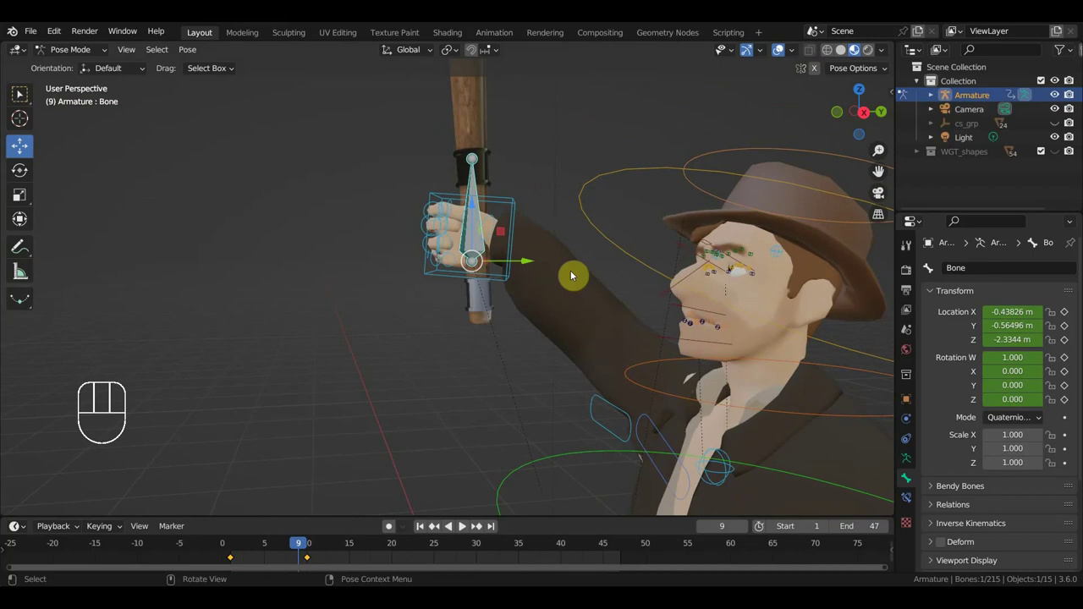
- At frame 9, nudge the hand bone into the raised grip and key its Location & Rotation
key("g")
left_click_drag(574, 277, 728, 283)
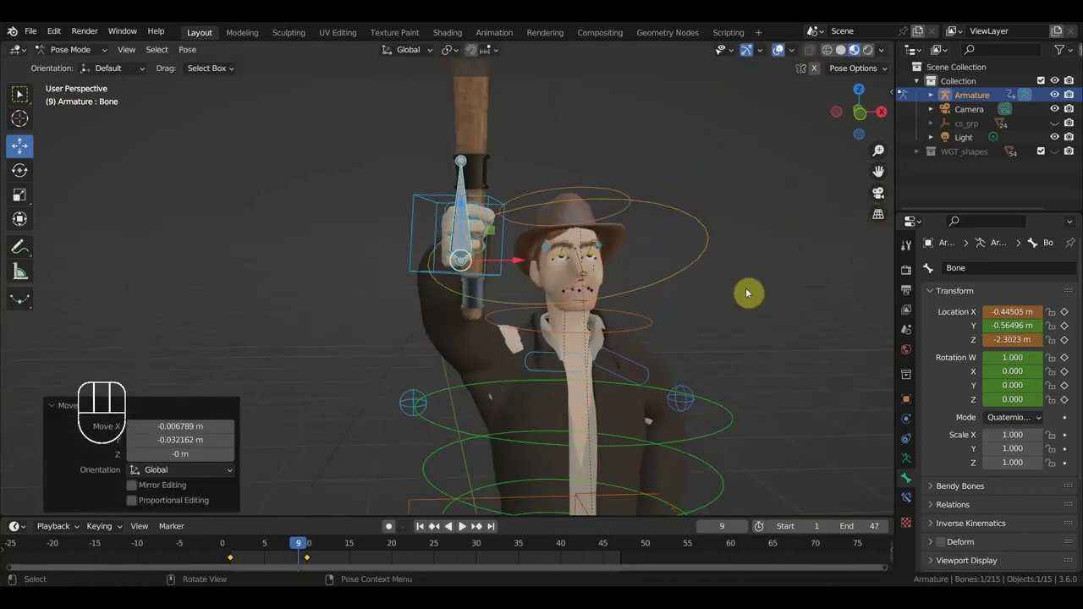
left_click_drag(723, 292, 571, 305)
key("g")
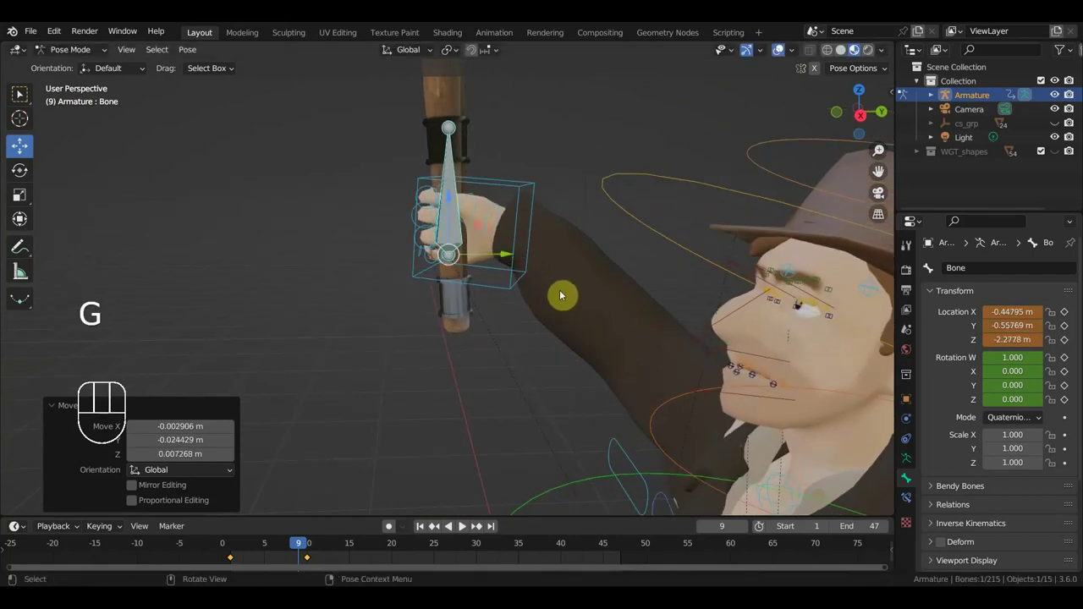
key("g")
left_click_drag(612, 286, 758, 272)
key("g")
left_click_drag(720, 272, 543, 272)
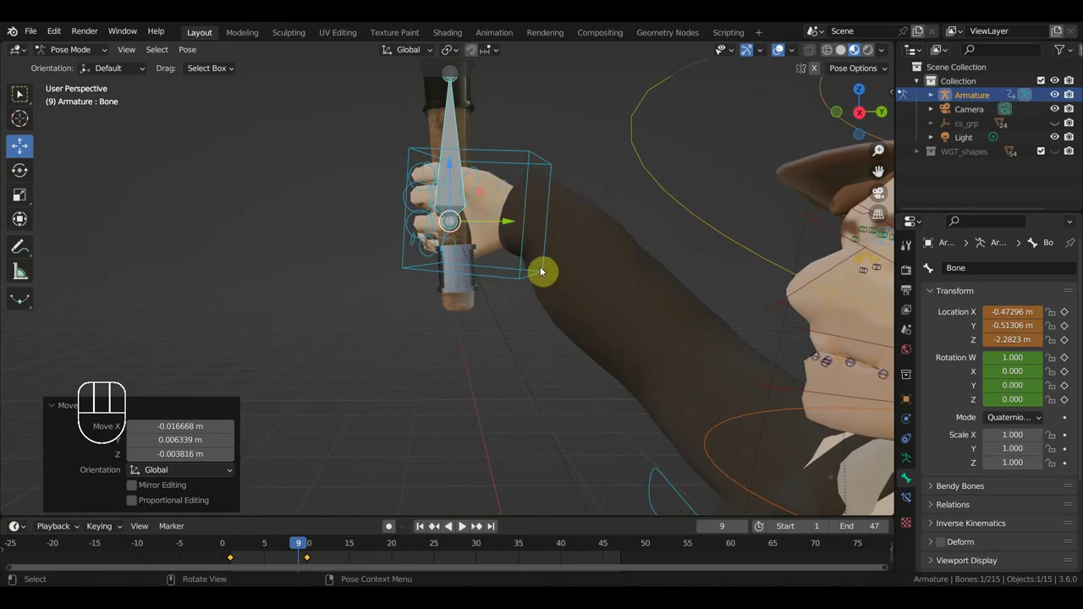
key("i")
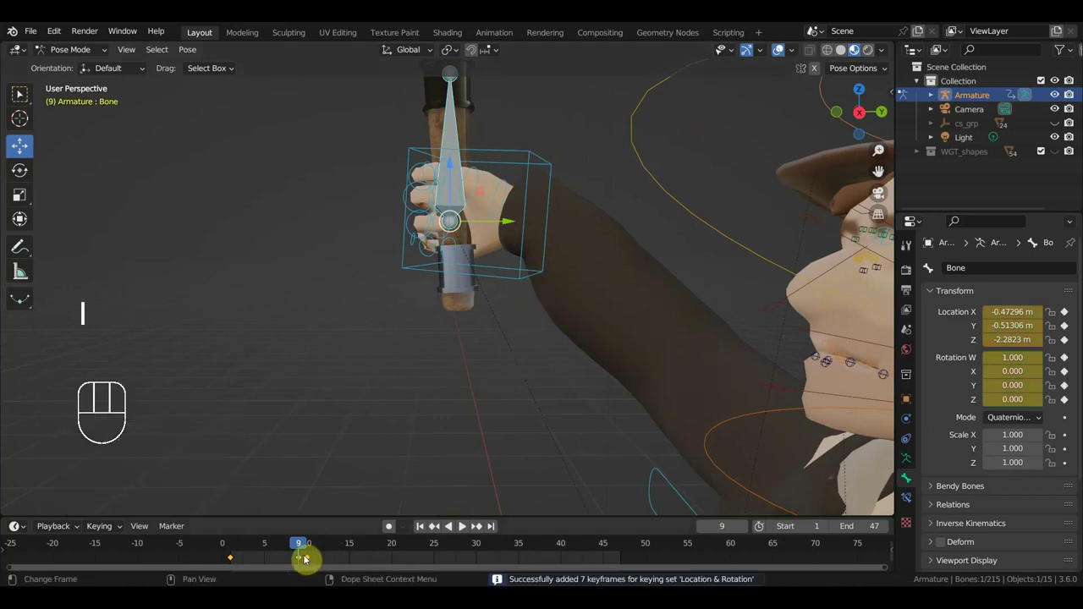
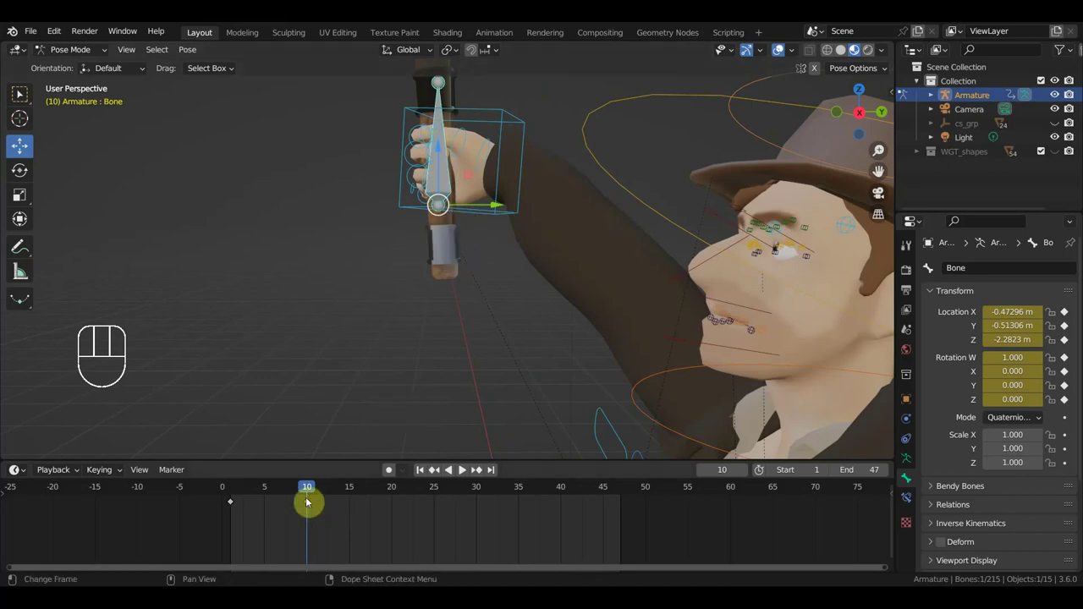
- Back at frame 1, select the torch-hand bone and nudge its position in the grip
left_click(271, 461)
middle_click(538, 207)
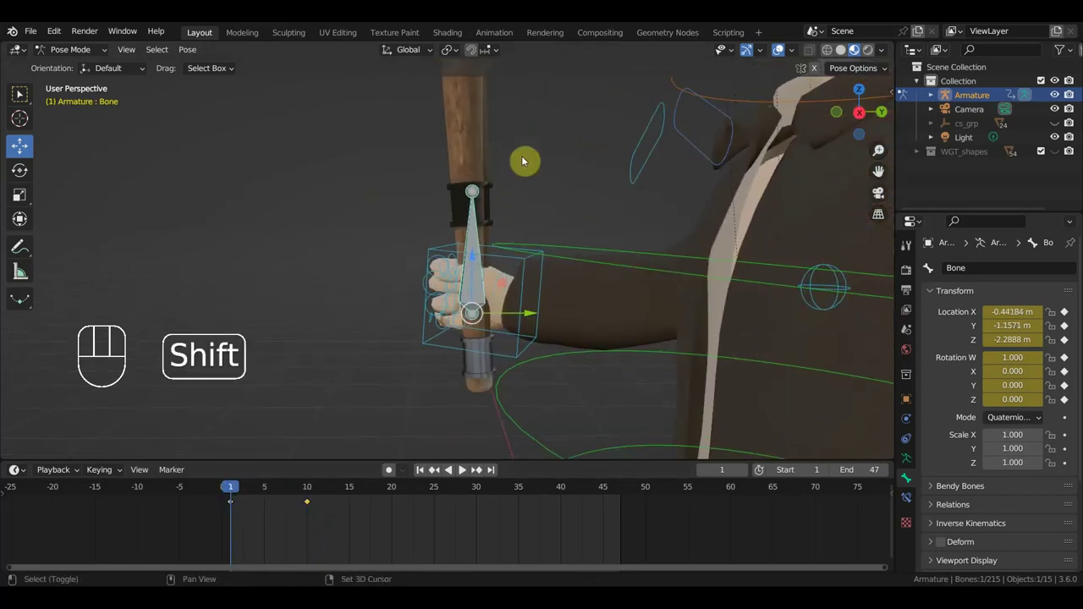
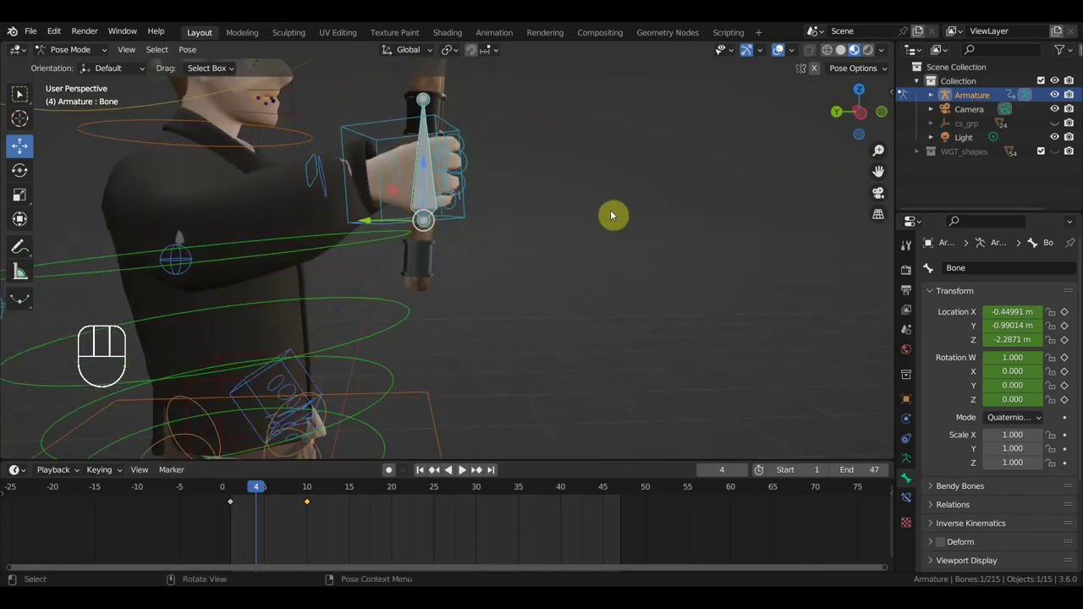
key("g")
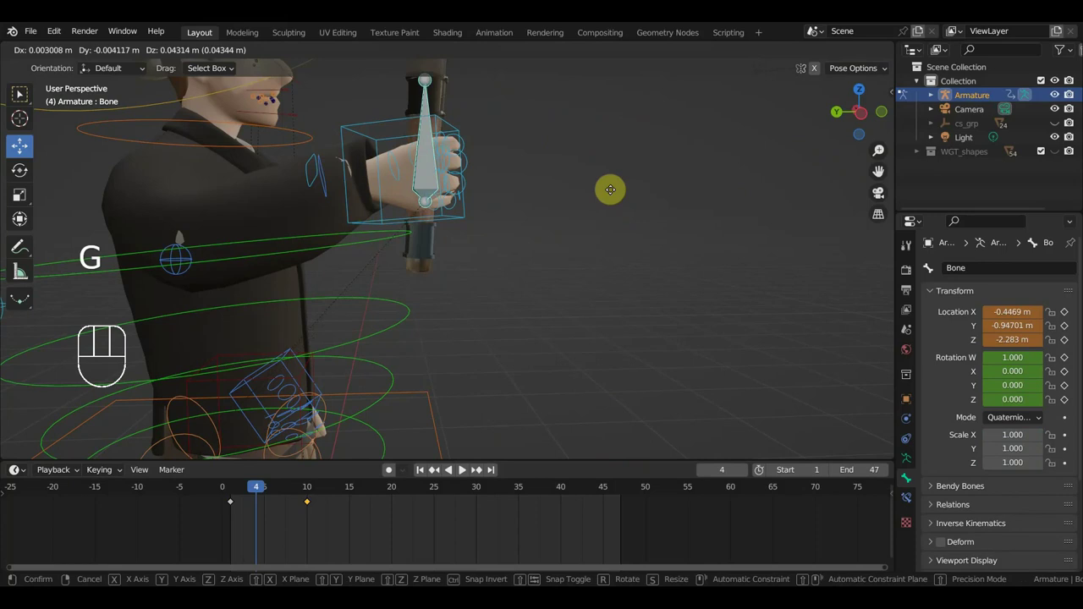
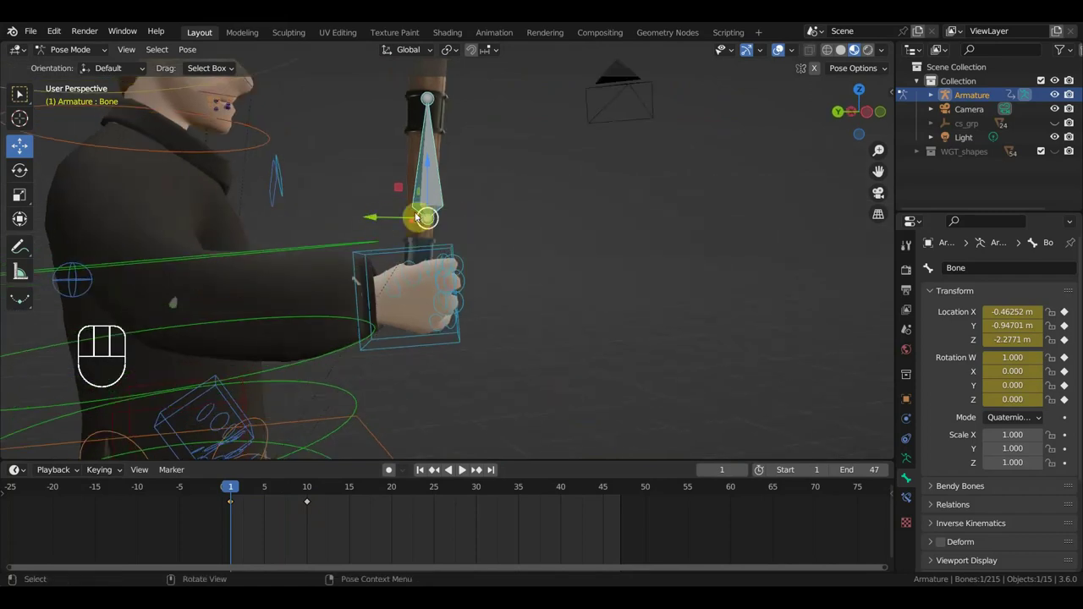
left_click(432, 190)
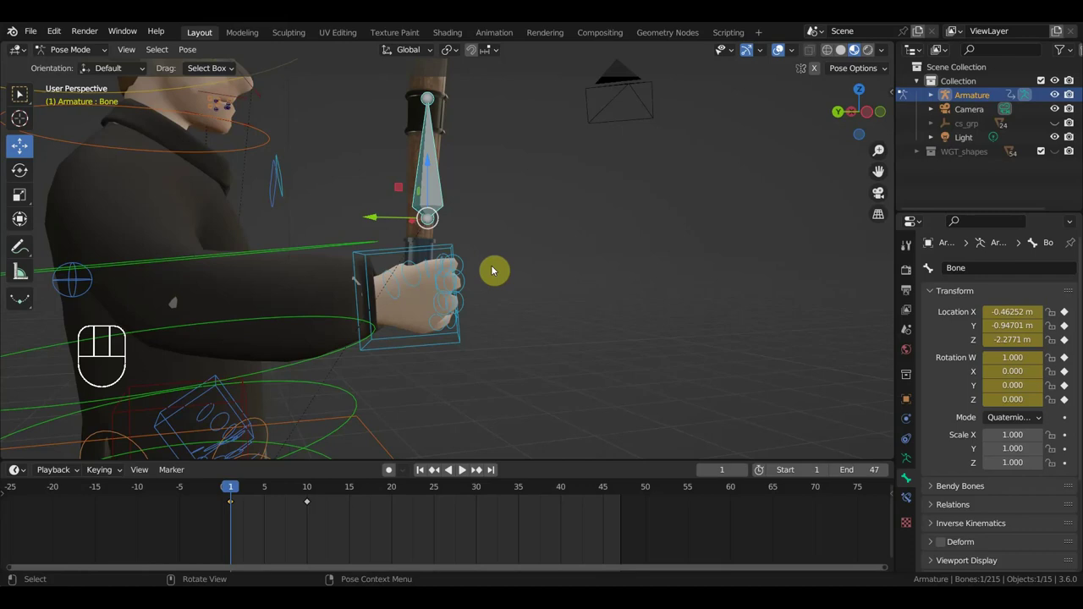
key("g")
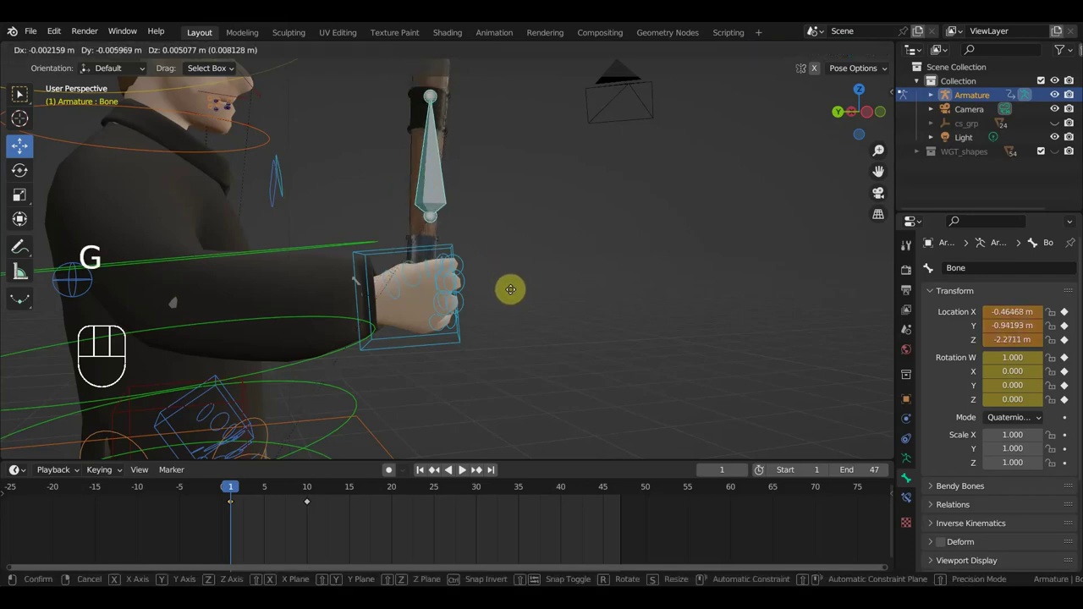
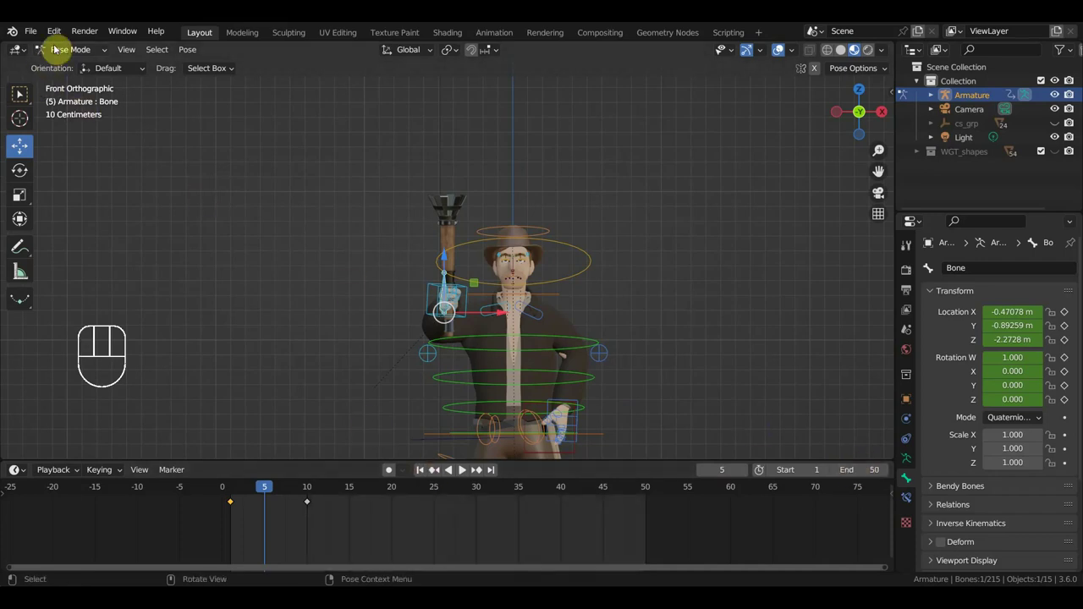
- In Object Mode, add the flame picture via Images as Planes and bring it into view
left_click(74, 51)
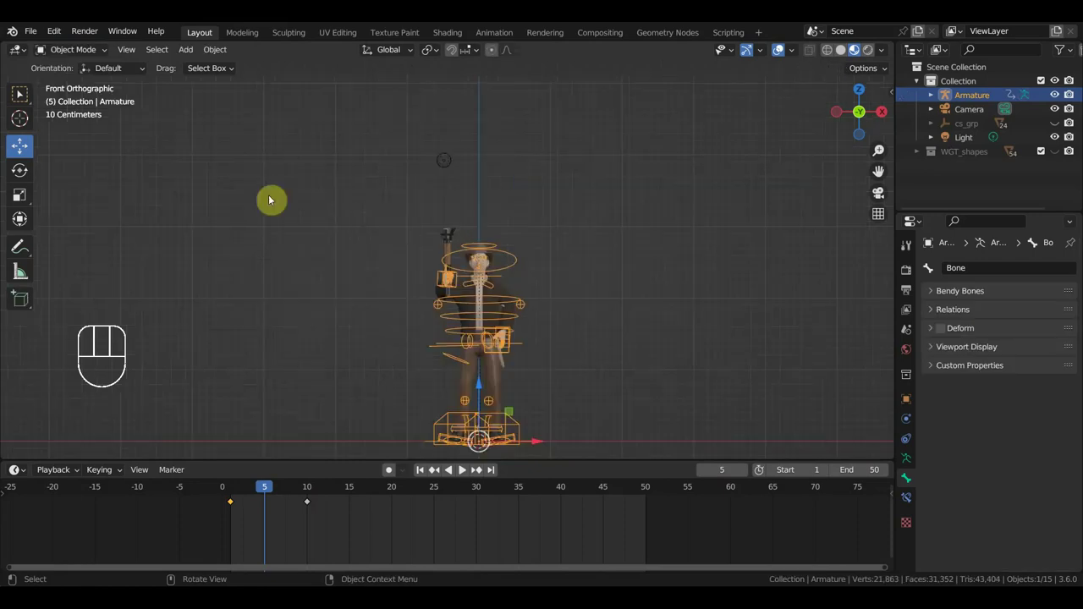
left_click_drag(182, 54, 418, 292)
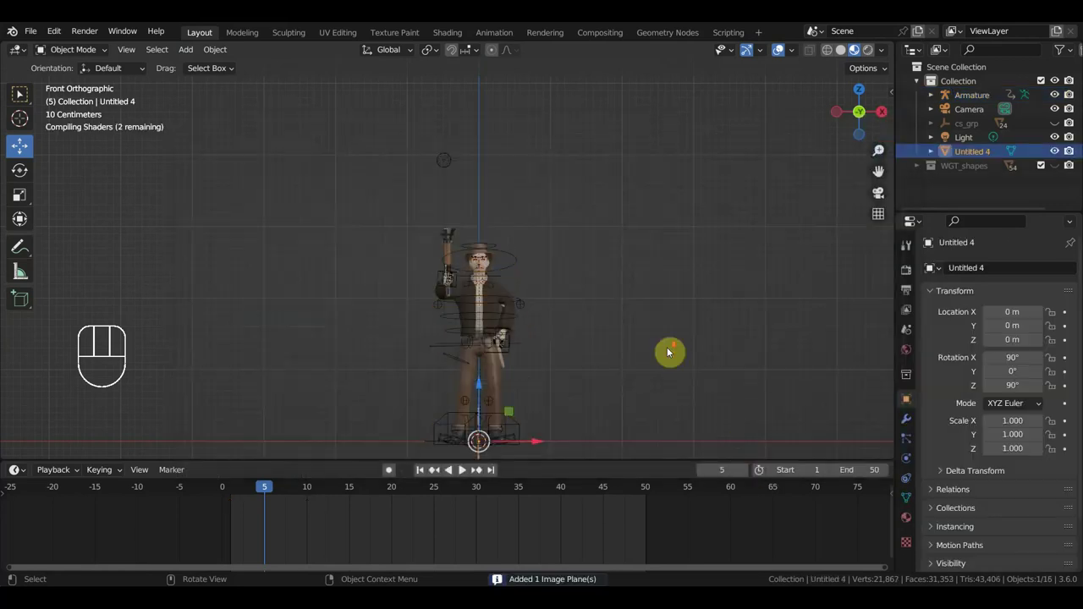
middle_click(569, 307)
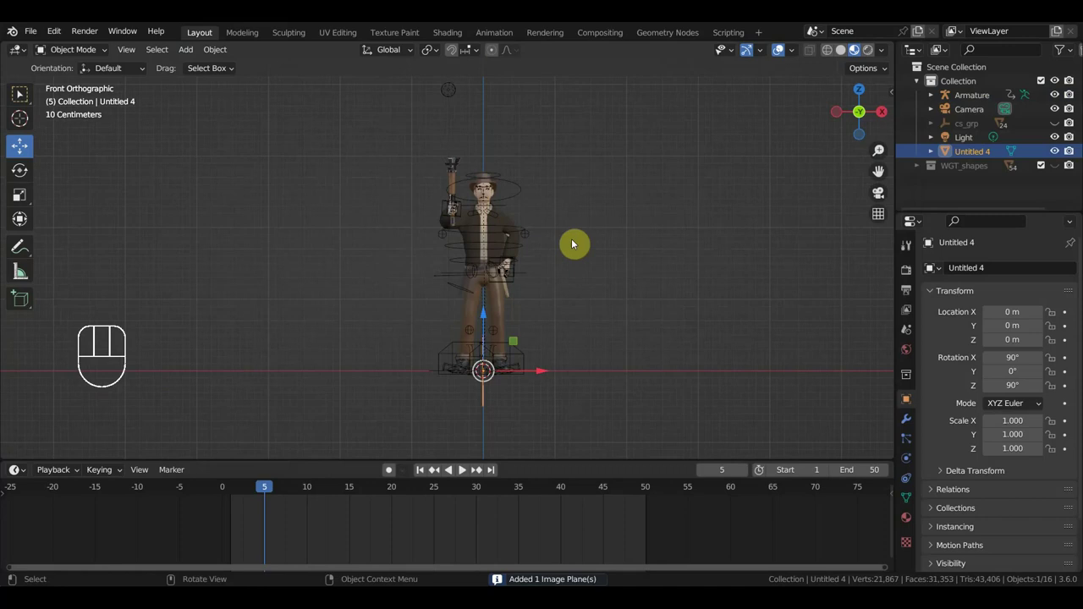
middle_click(534, 288)
middle_click(588, 359)
middle_click(509, 347)
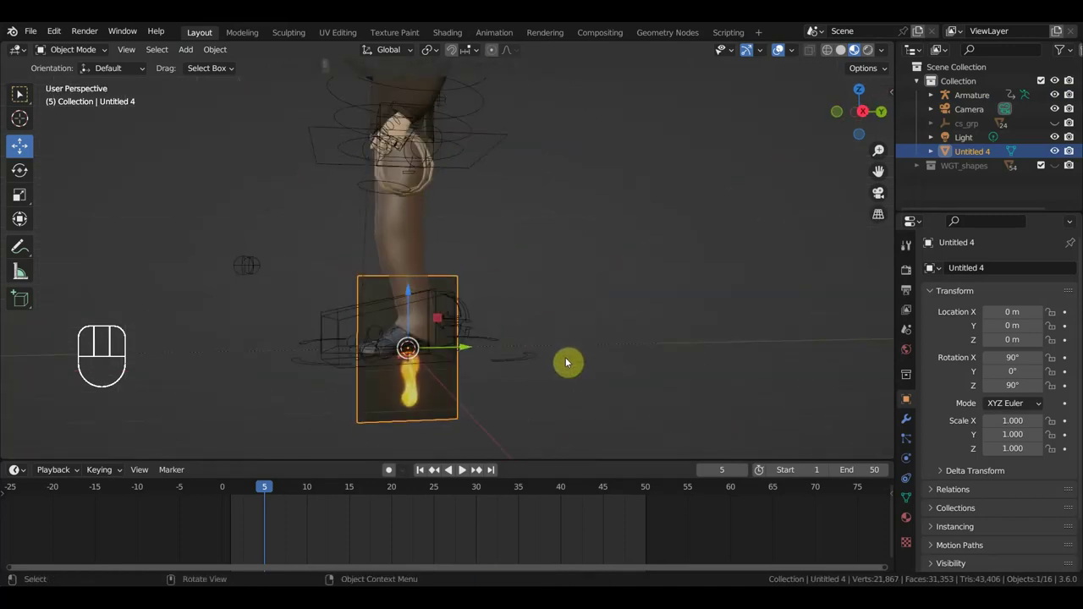
- Turn the flame plane to face front and move it toward the torch from top view
key("g")
key("KP_7")
key("r")
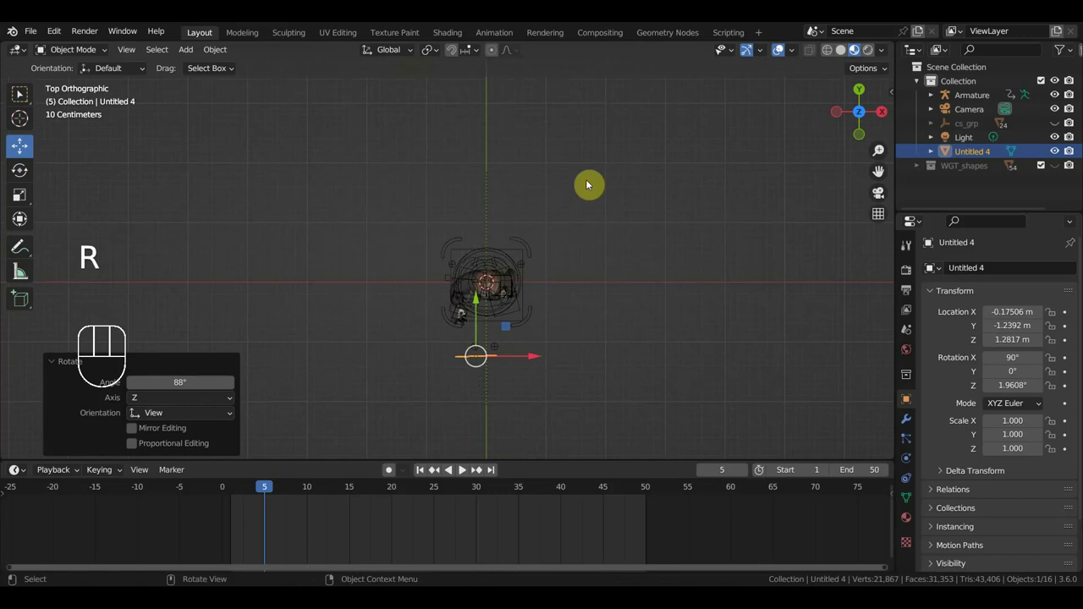
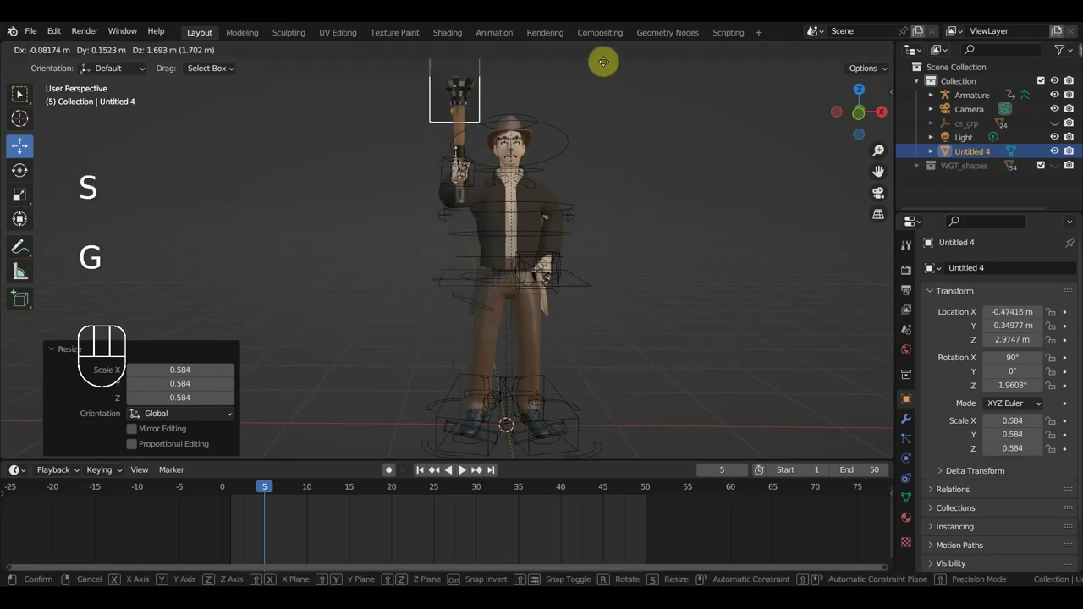
- Raise the flame plane toward the torch head, enlarging it in a couple of passes
middle_click(723, 424)
key("g")
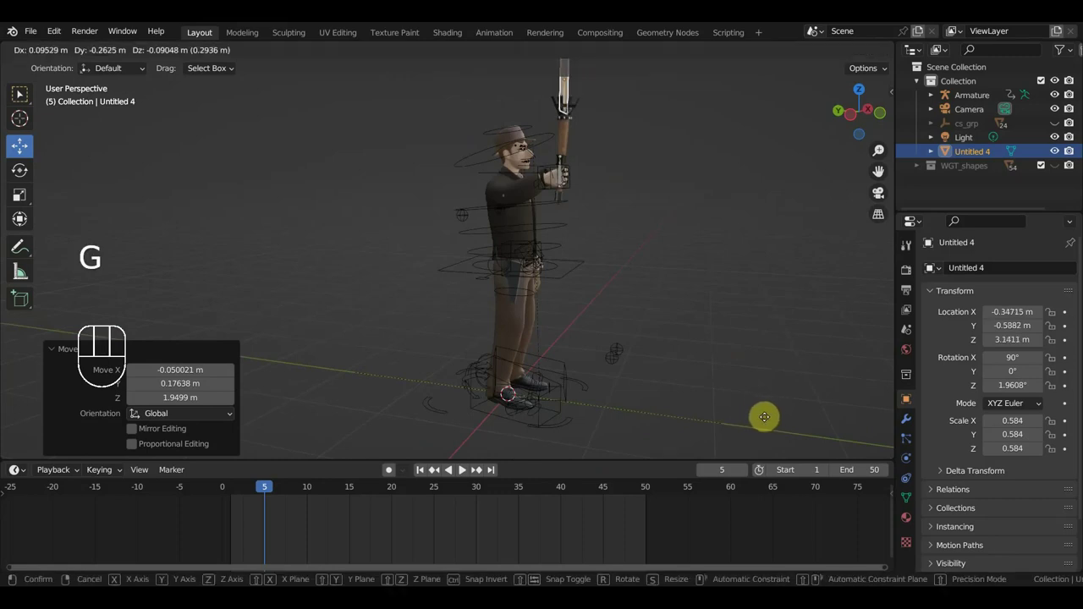
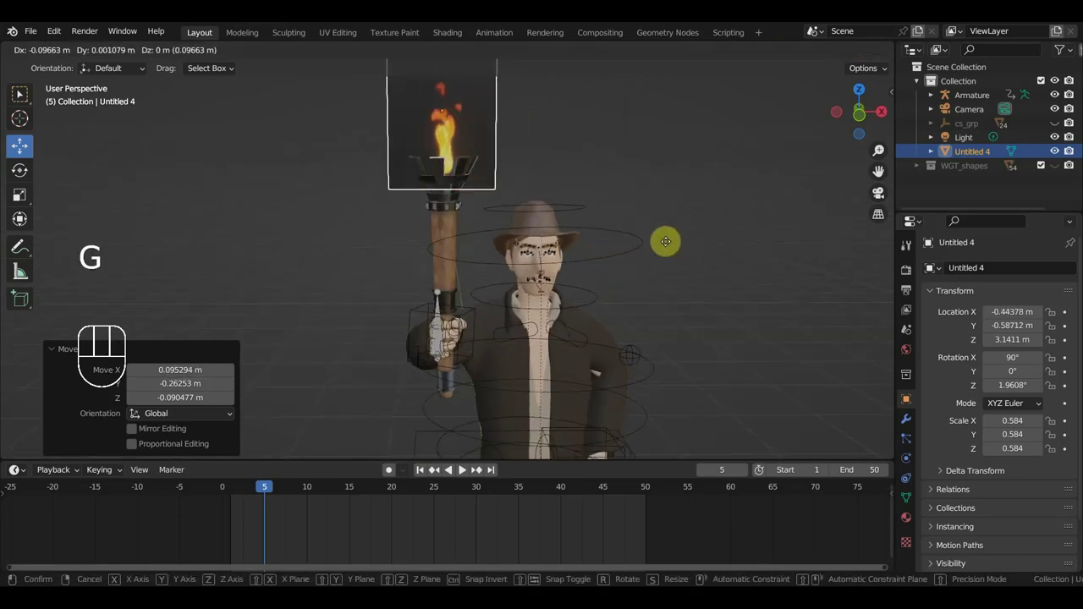
key("s")
key("g")
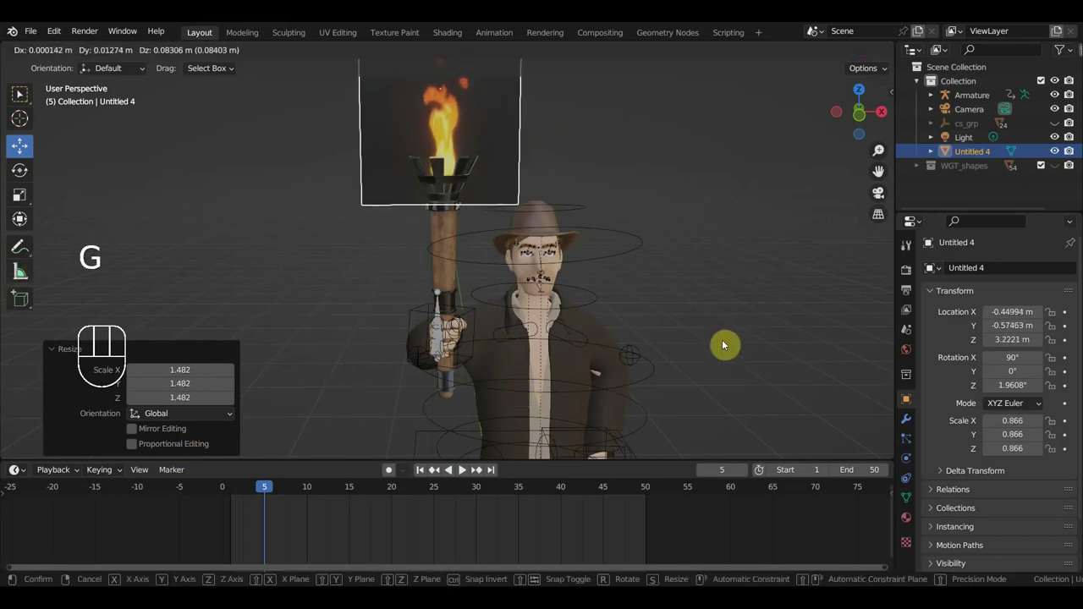
key("s")
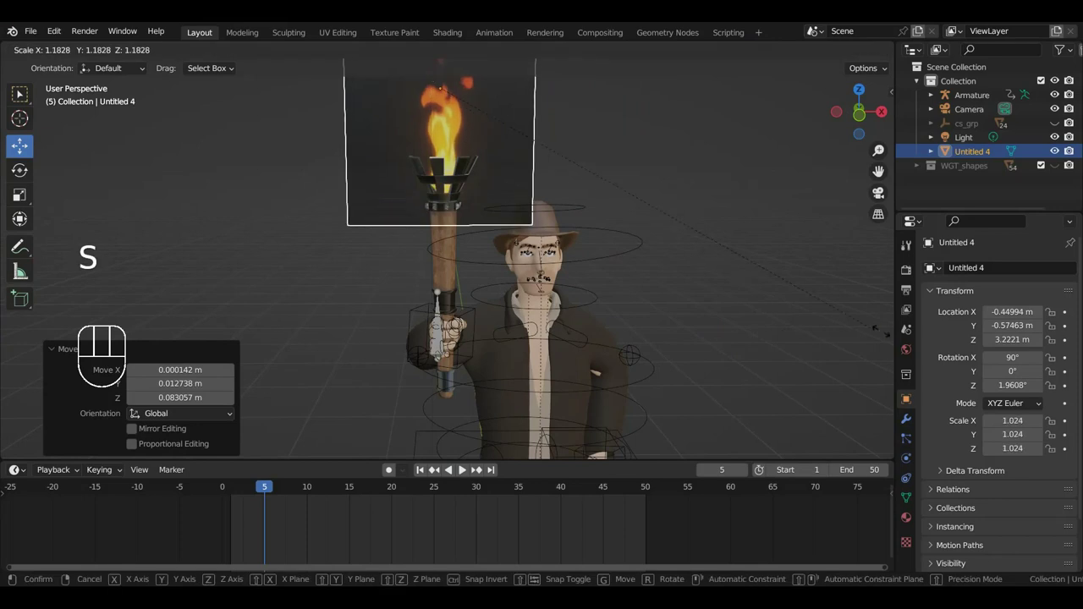
key("g")
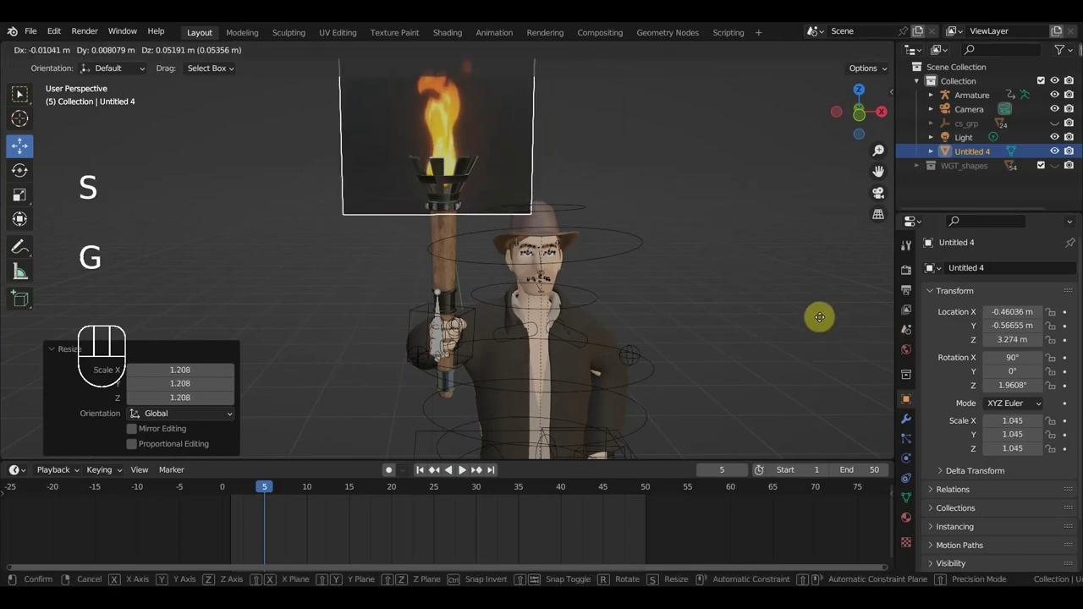
- From the side, fine-tune the plane to about 1.2 scale so the flame sits atop the torch
middle_click(782, 336)
scroll("up", 3)
middle_click(848, 340)
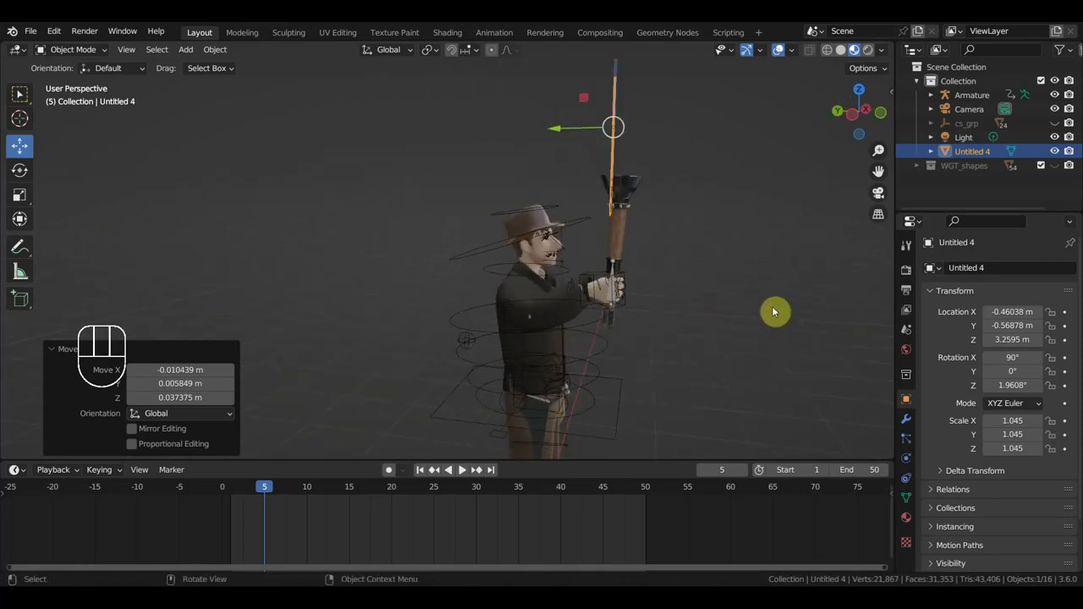
key("g")
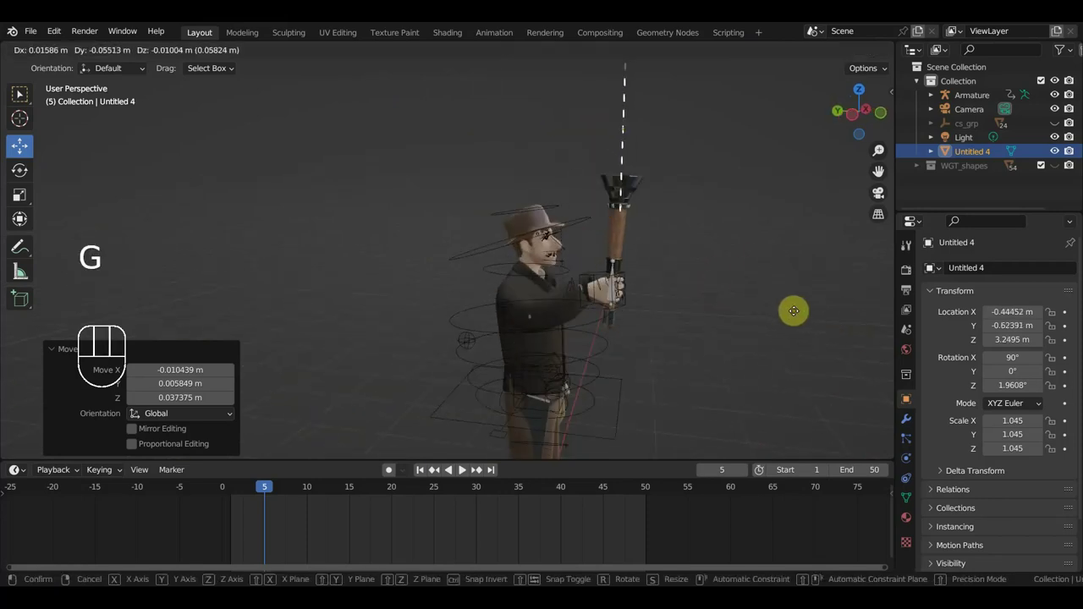
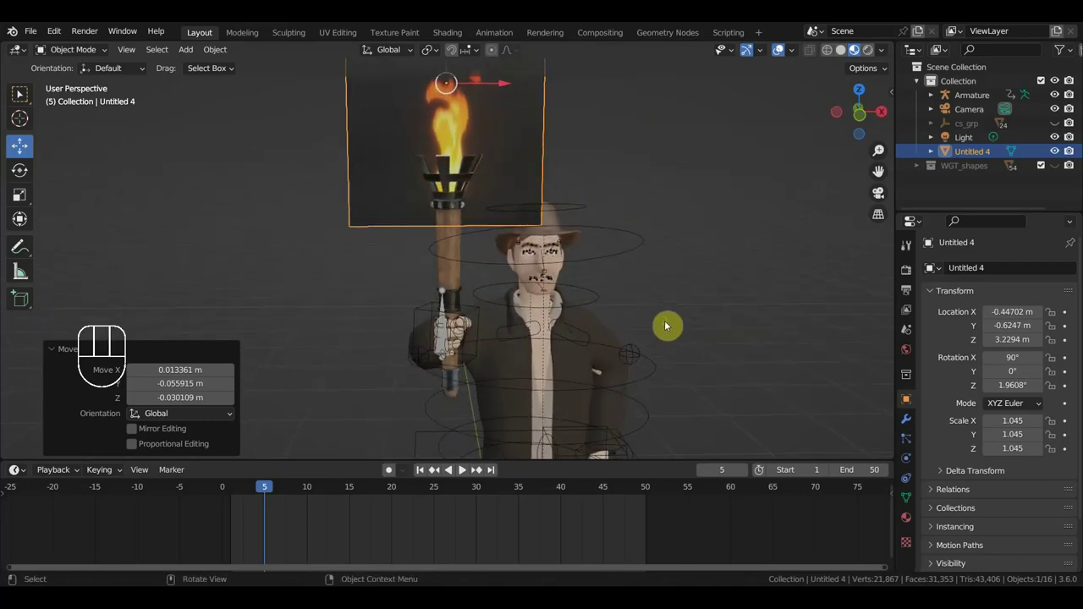
key("g")
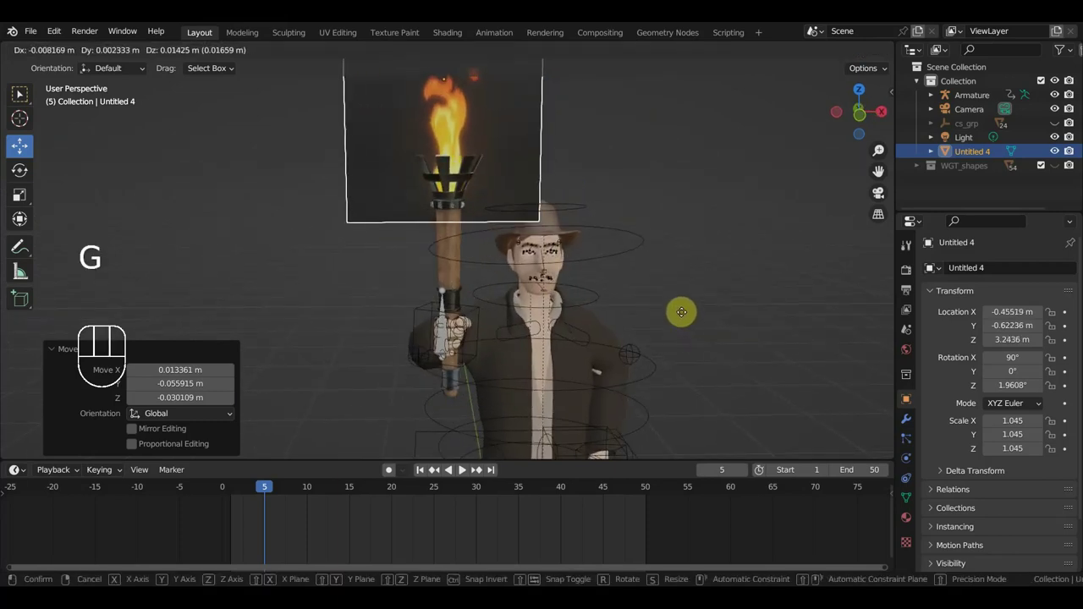
key("s")
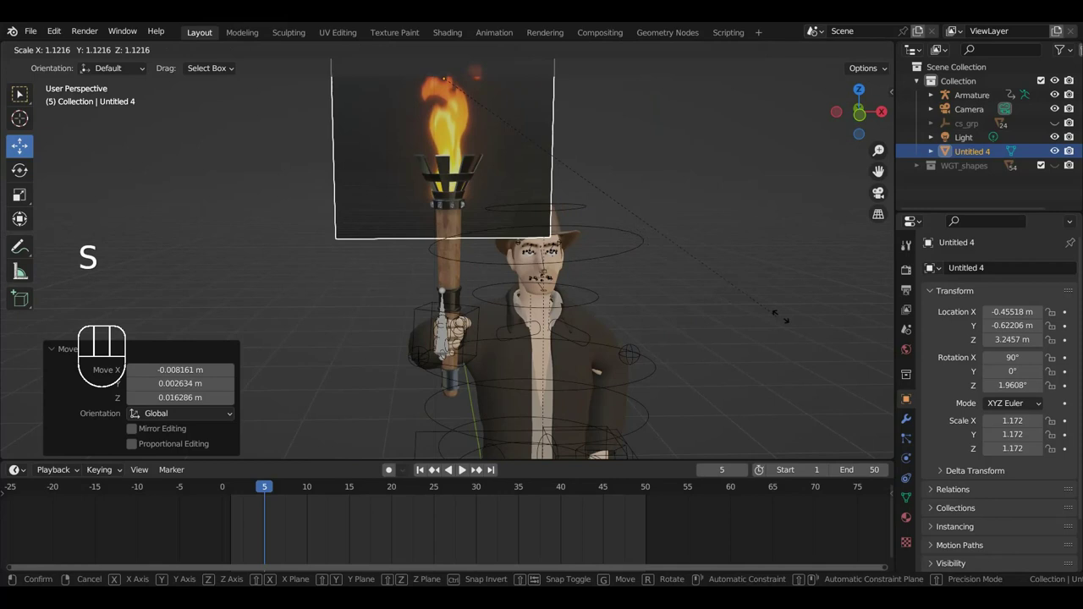
key("g")
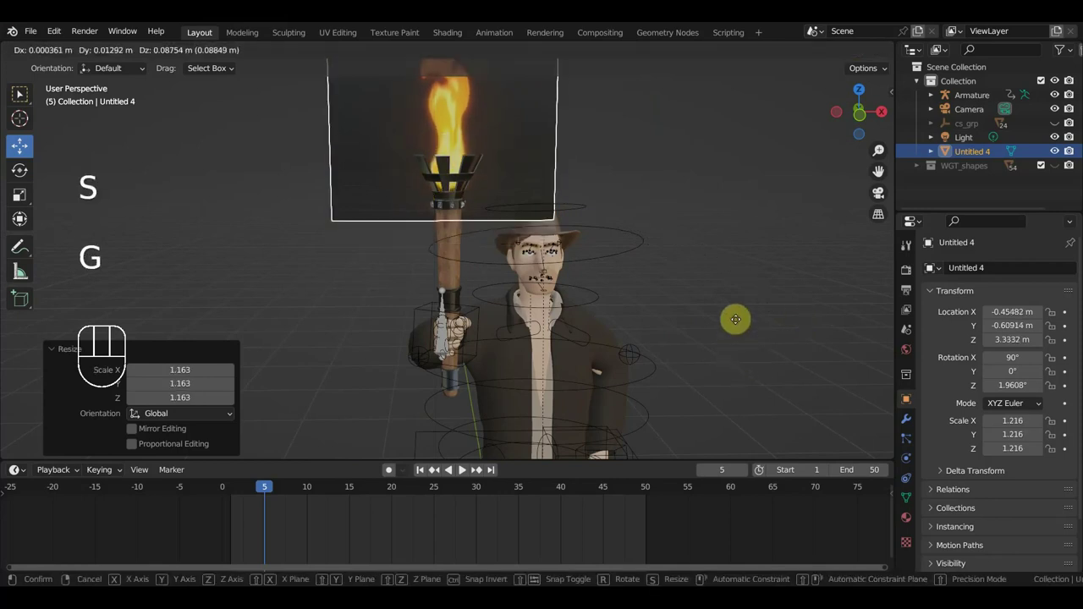
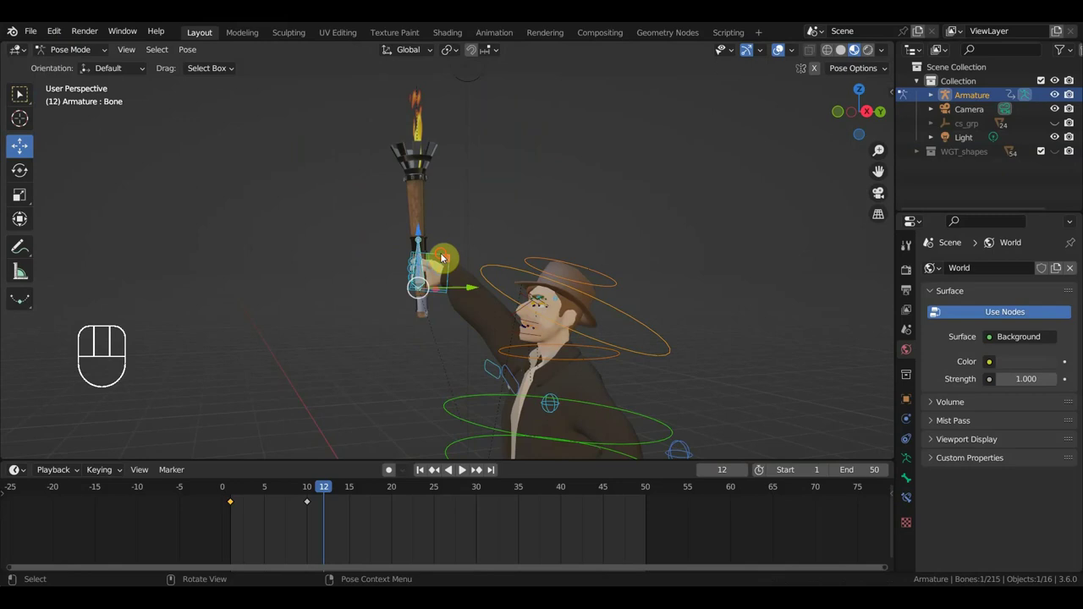
- Select the right hand control and hand bones, move them and tilt the torch outward at frame 12
left_click(422, 270)
key("g")
key("ctrl+z")
left_click(377, 250)
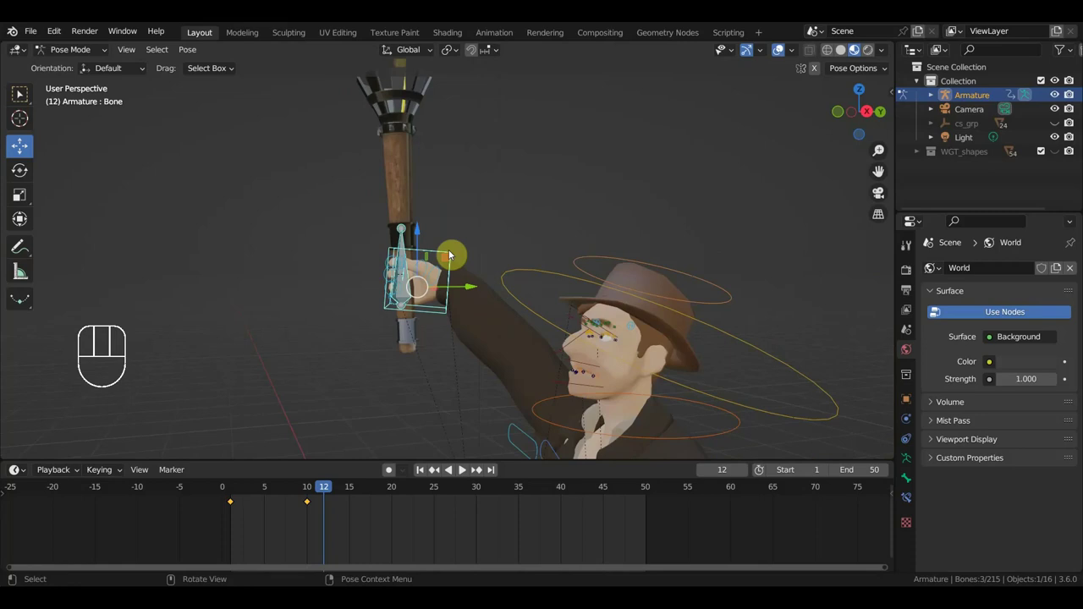
key("g")
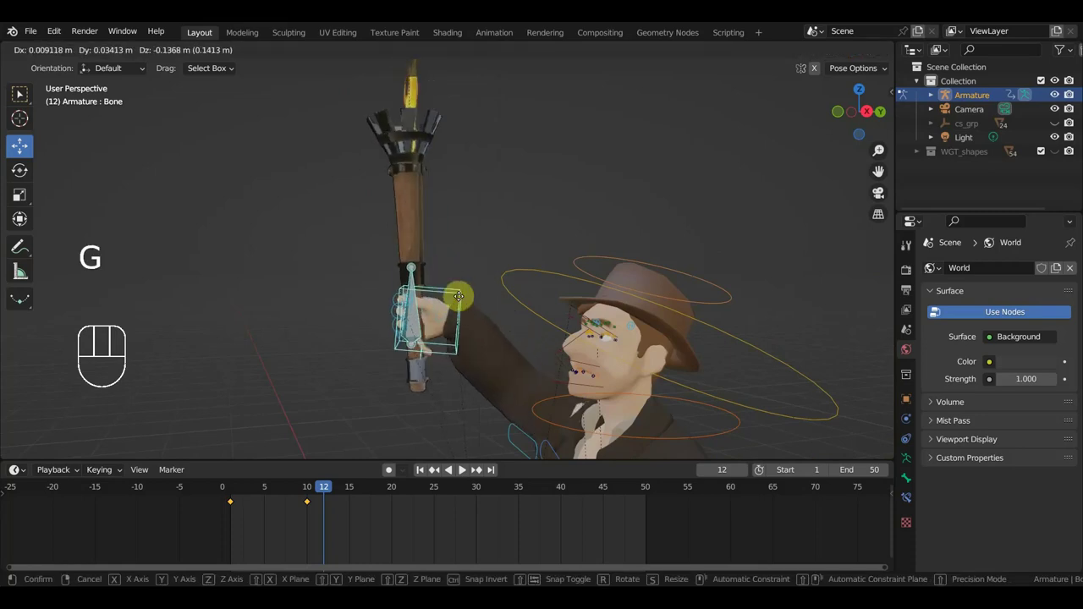
key("r")
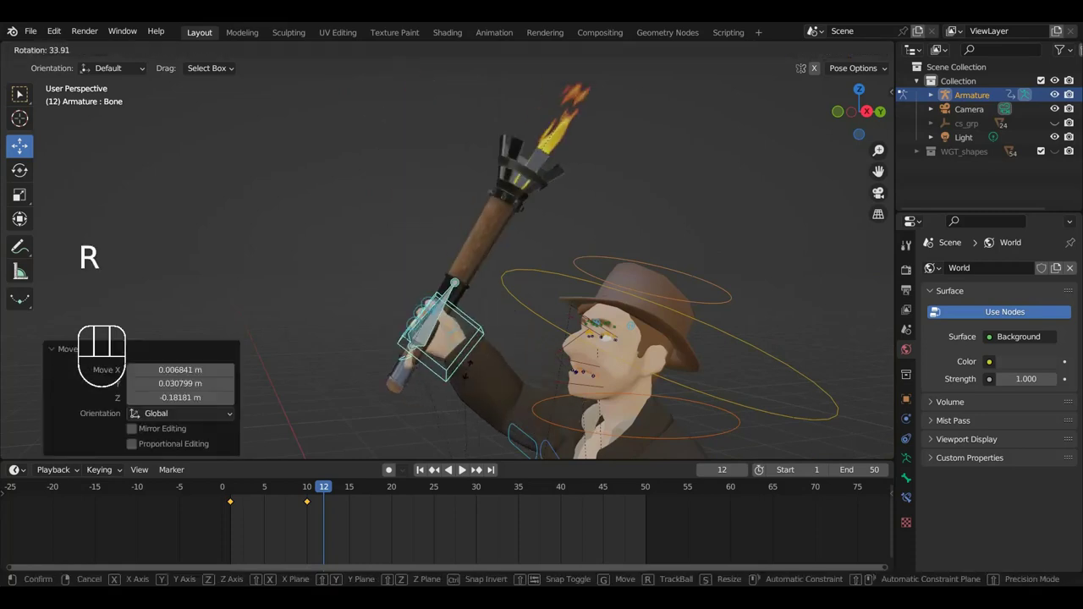
- Key the hand, then select all rig bones and key Location & Rotation at frame 12
middle_click(527, 359)
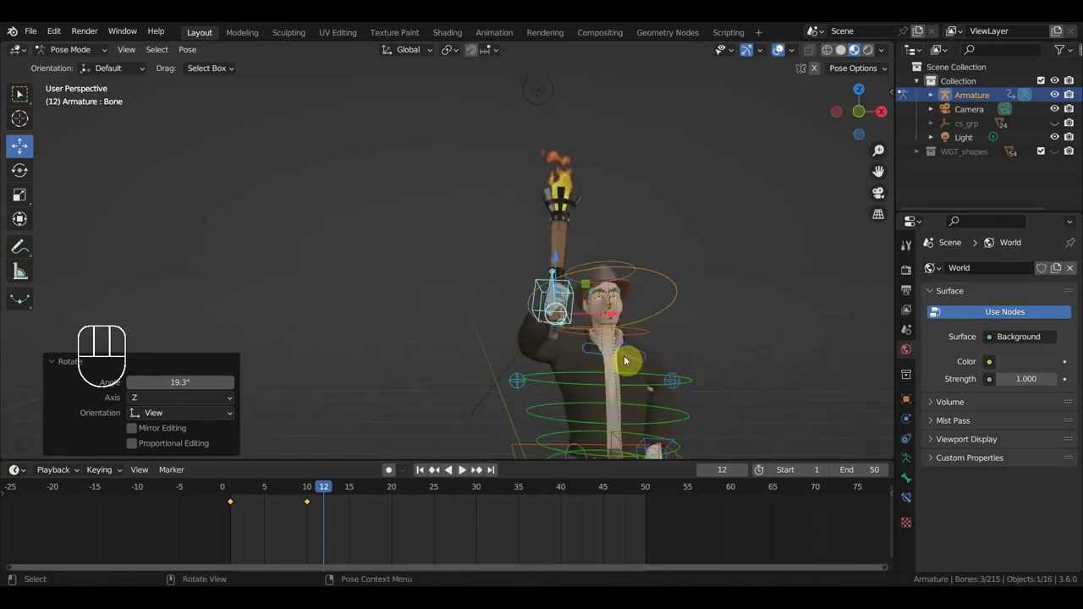
key("i")
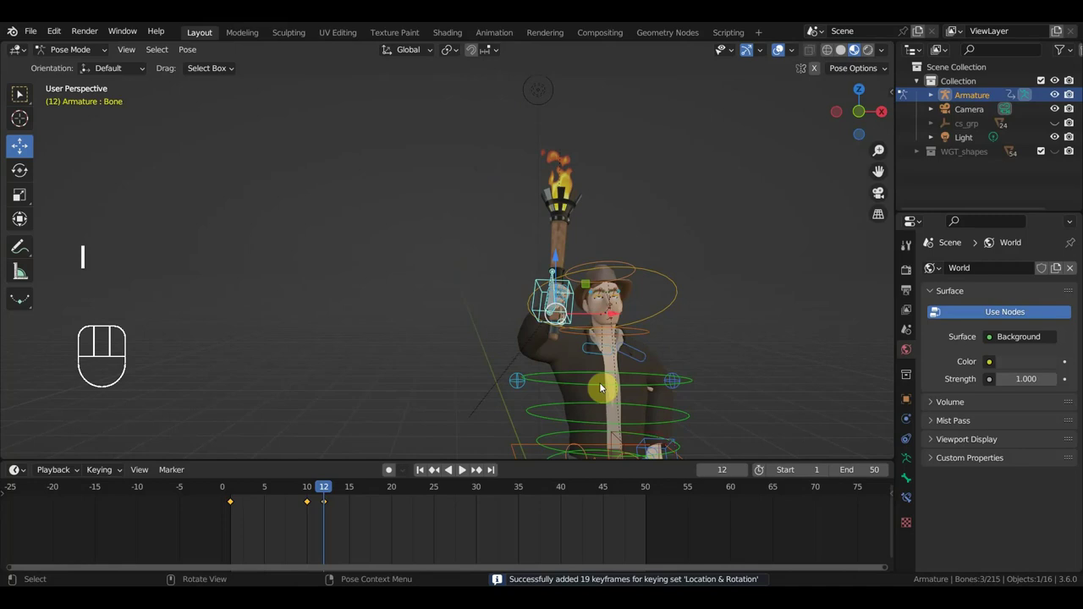
key("a")
key("i")
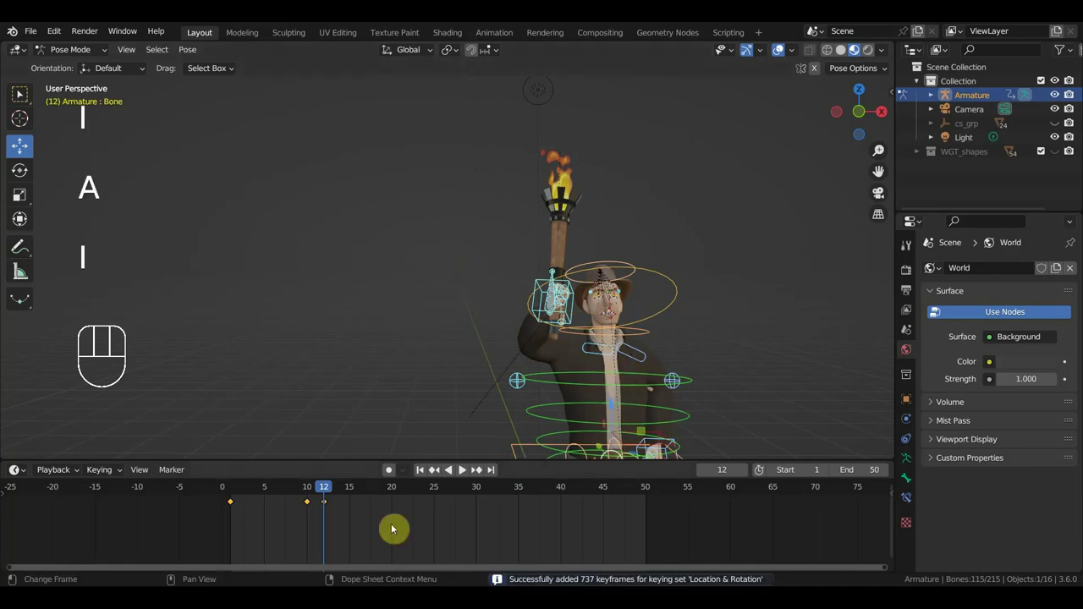
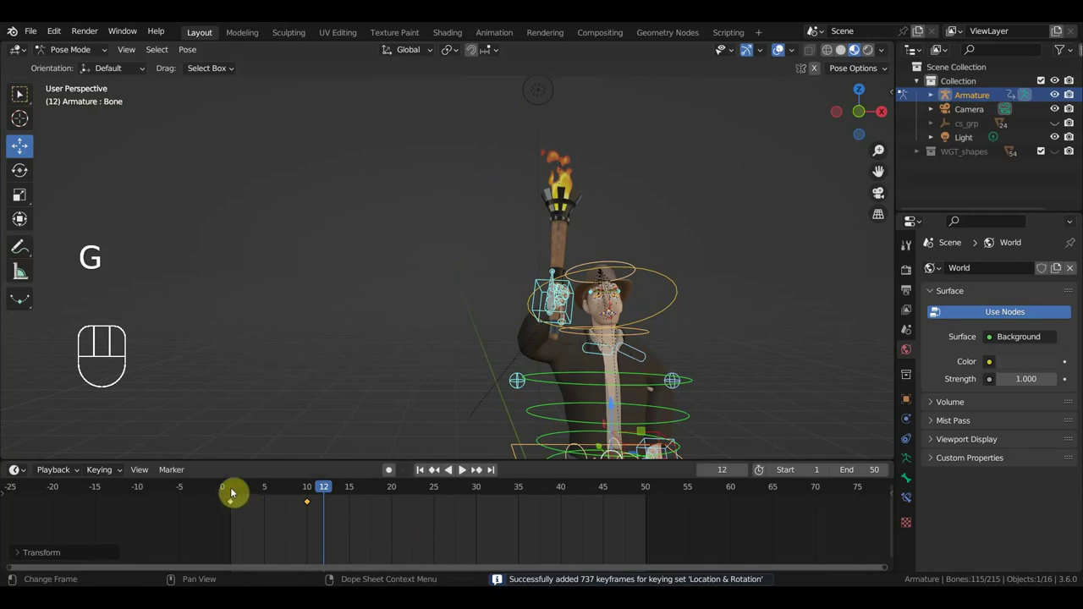
left_click_drag(253, 490, 306, 510)
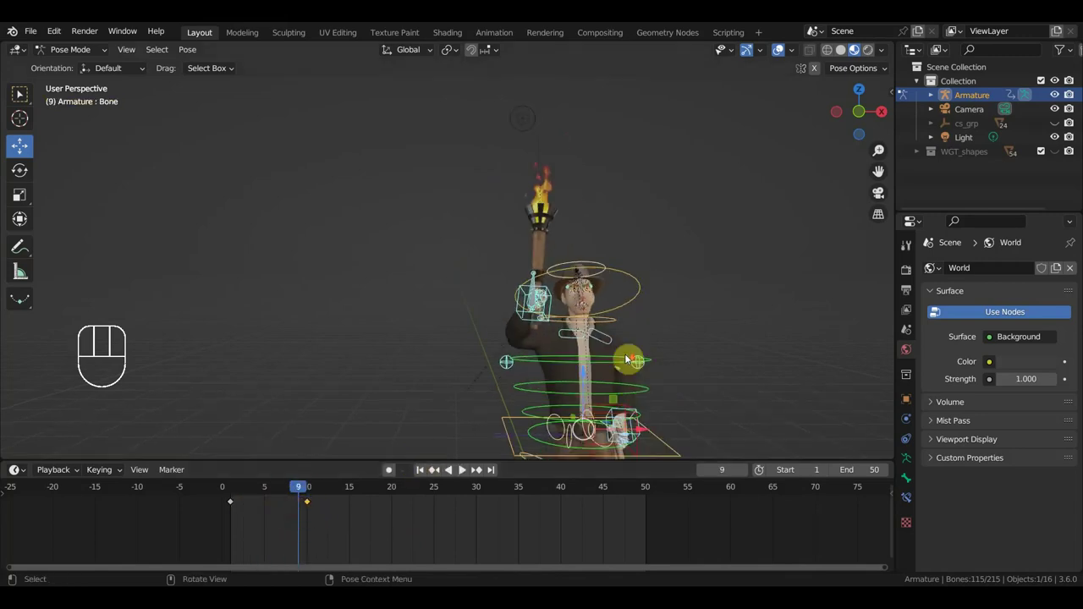
middle_click(567, 358)
middle_click(542, 351)
left_click_drag(556, 325, 611, 333)
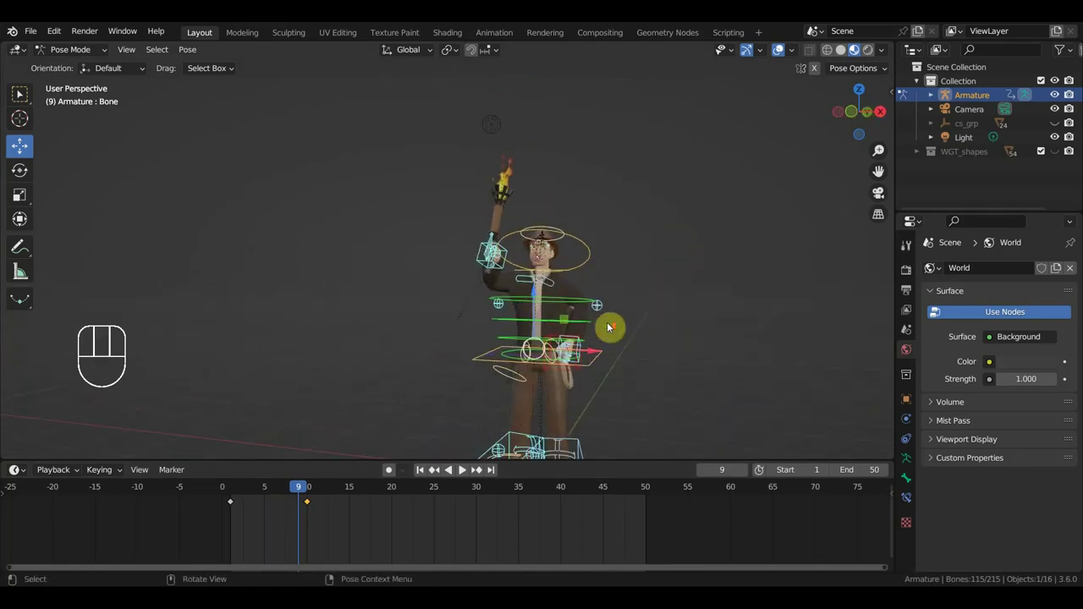
middle_click(615, 327)
middle_click(696, 336)
middle_click(735, 332)
left_click_drag(692, 348, 736, 335)
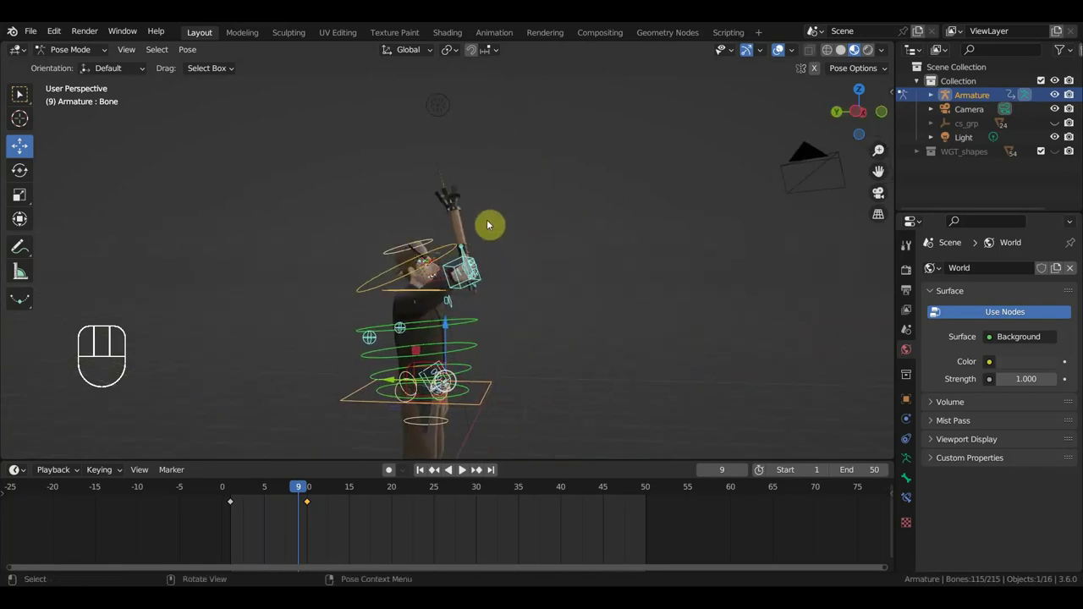
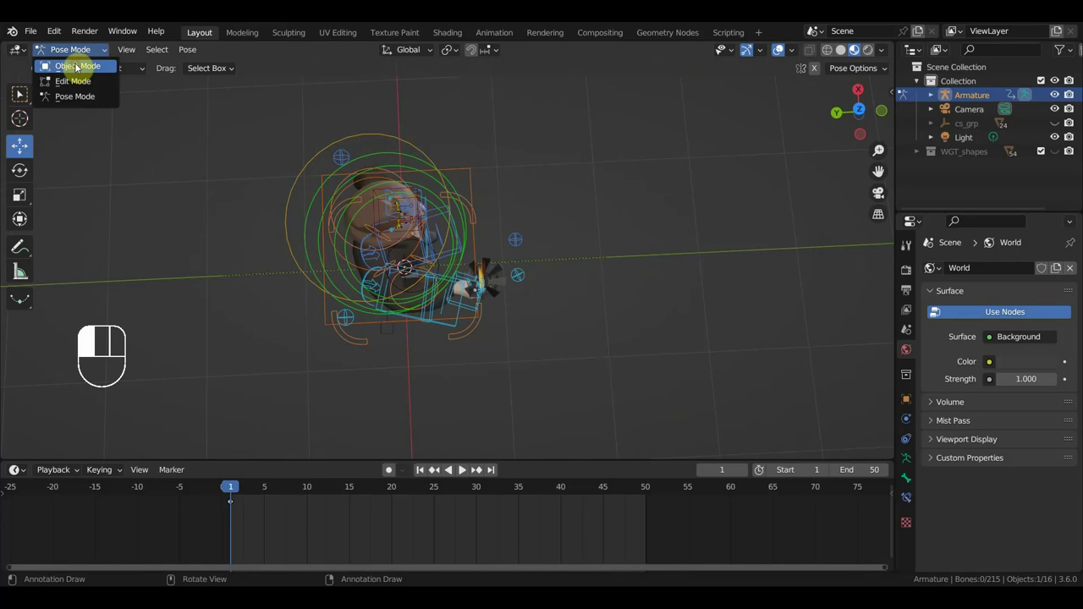
- In Object Mode from top view, duplicate the flame plane with Shift+D and rotate the copy about 90°
middle_click(548, 301)
left_click(476, 283)
left_click(478, 274)
left_click_drag(526, 289, 650, 333)
key("KP_7")
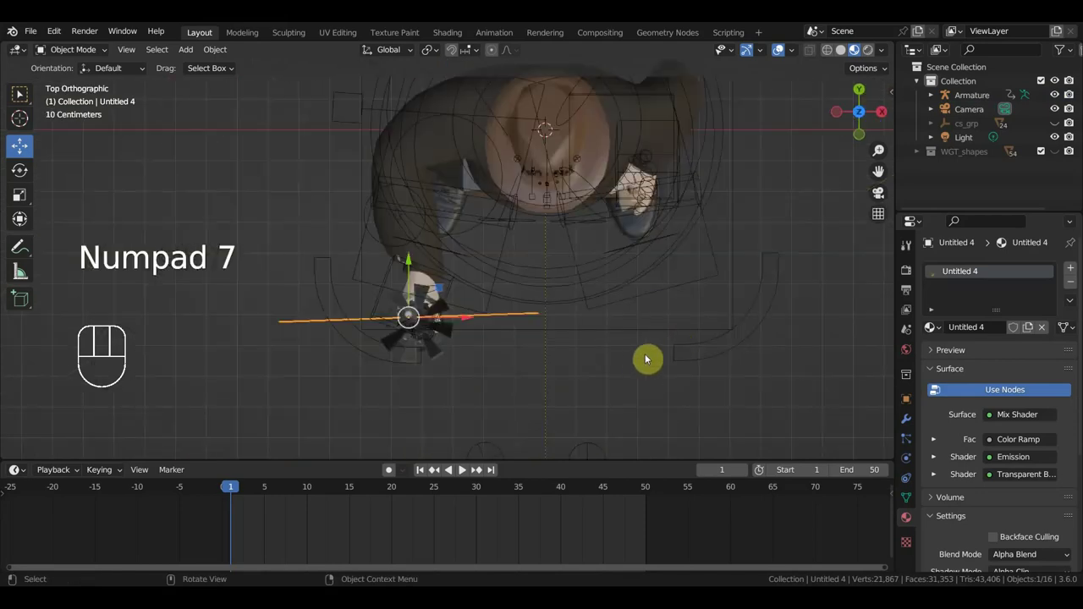
key("shift+d")
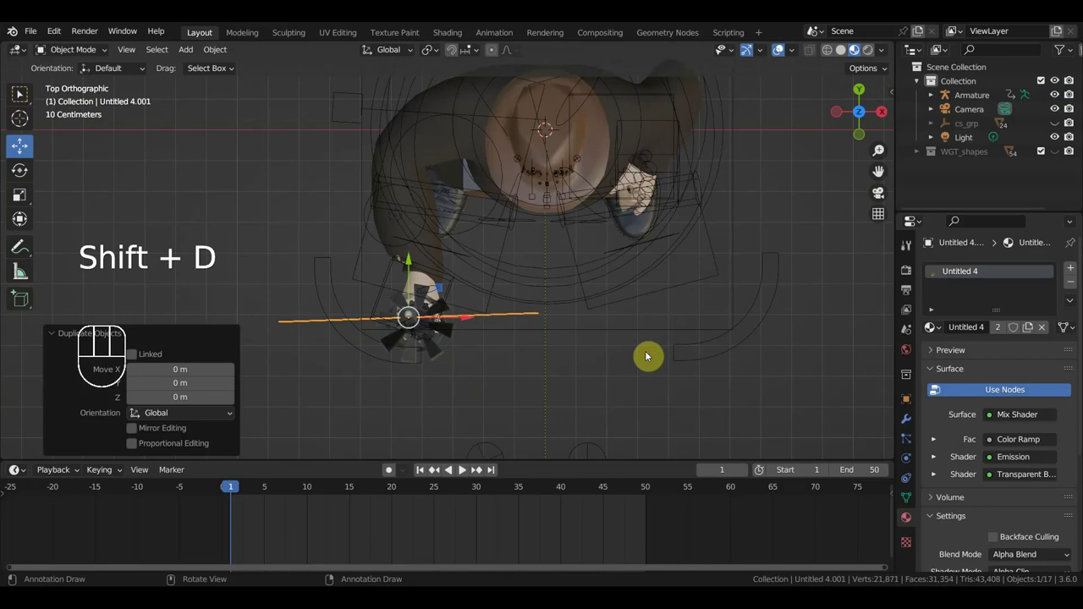
key("r")
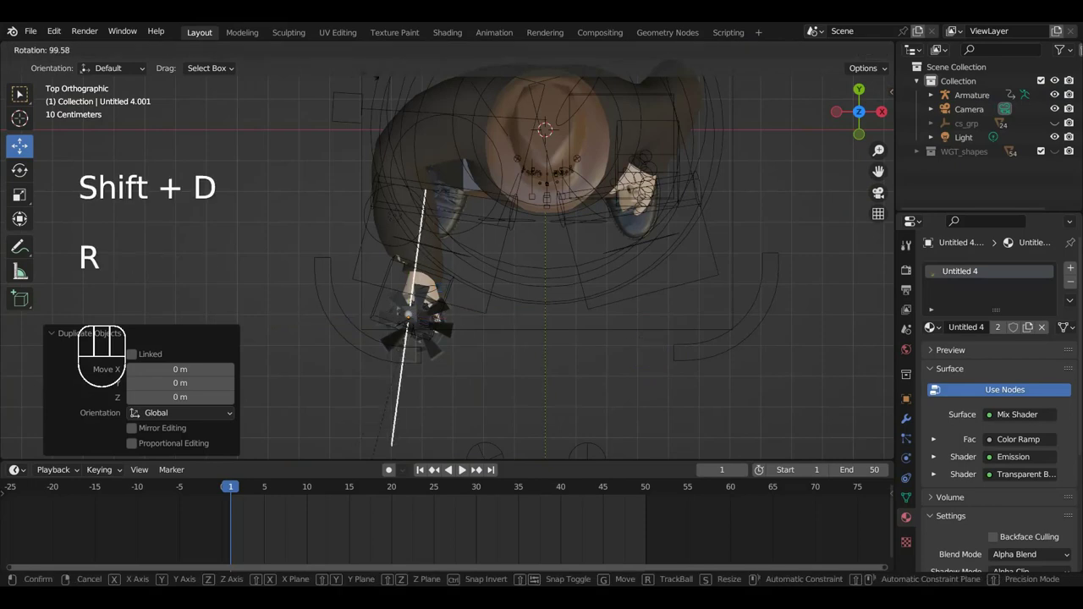
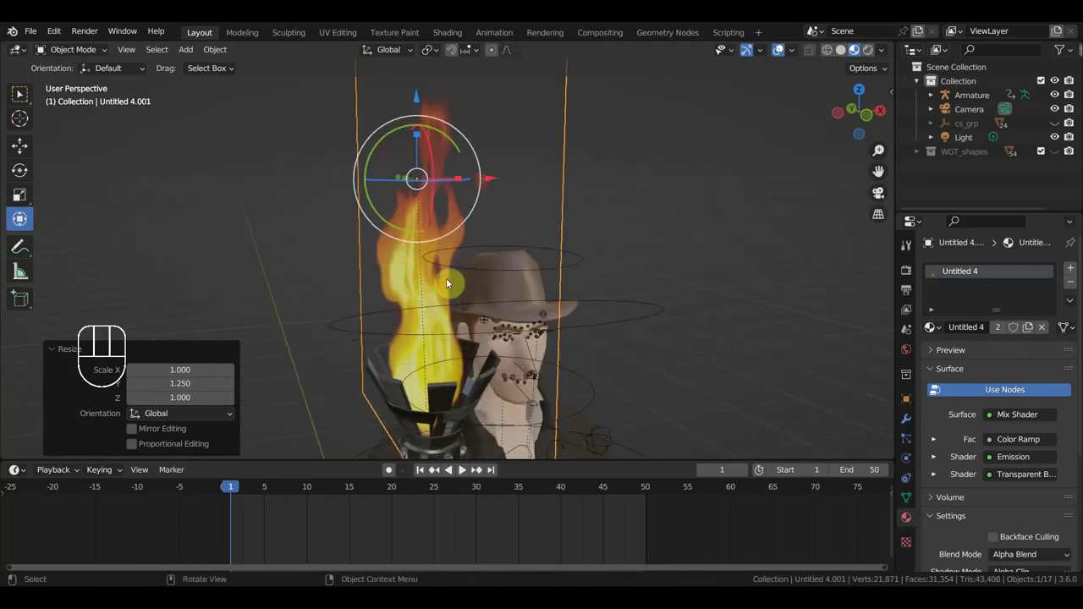
- Delete the duplicated flame plane and reselect the original flame plane above the torch
left_click(443, 291)
left_click(509, 204)
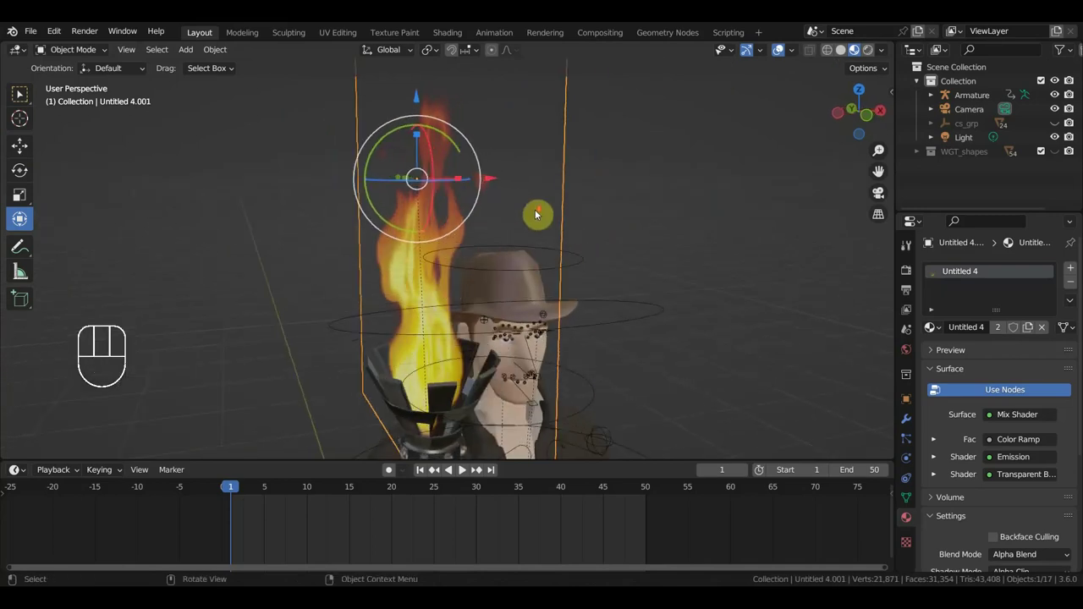
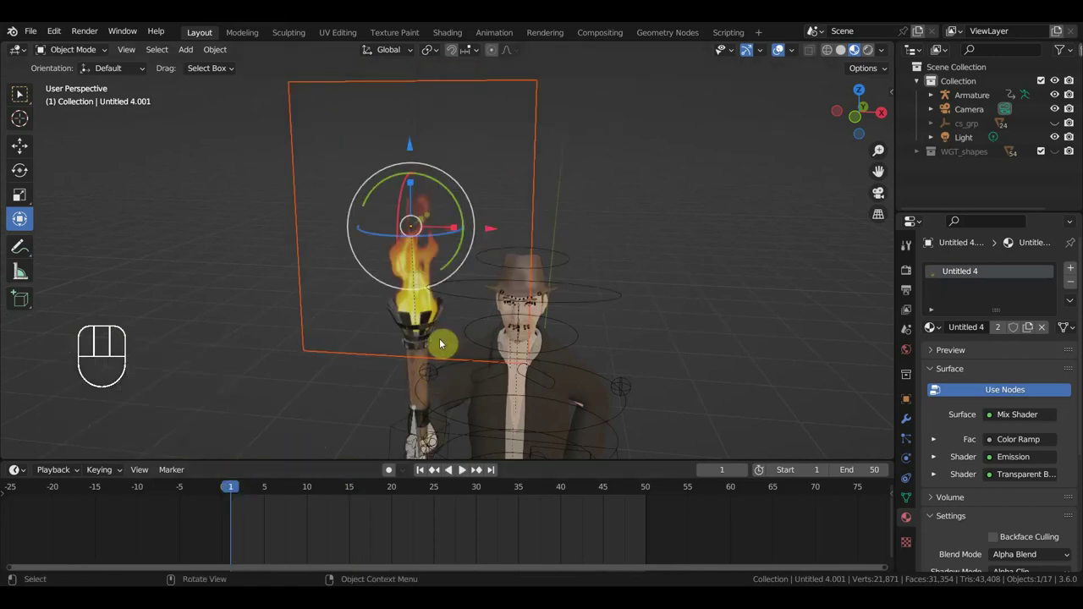
middle_click(559, 304)
left_click(553, 278)
key("Delete")
middle_click(508, 267)
middle_click(414, 270)
left_click(433, 247)
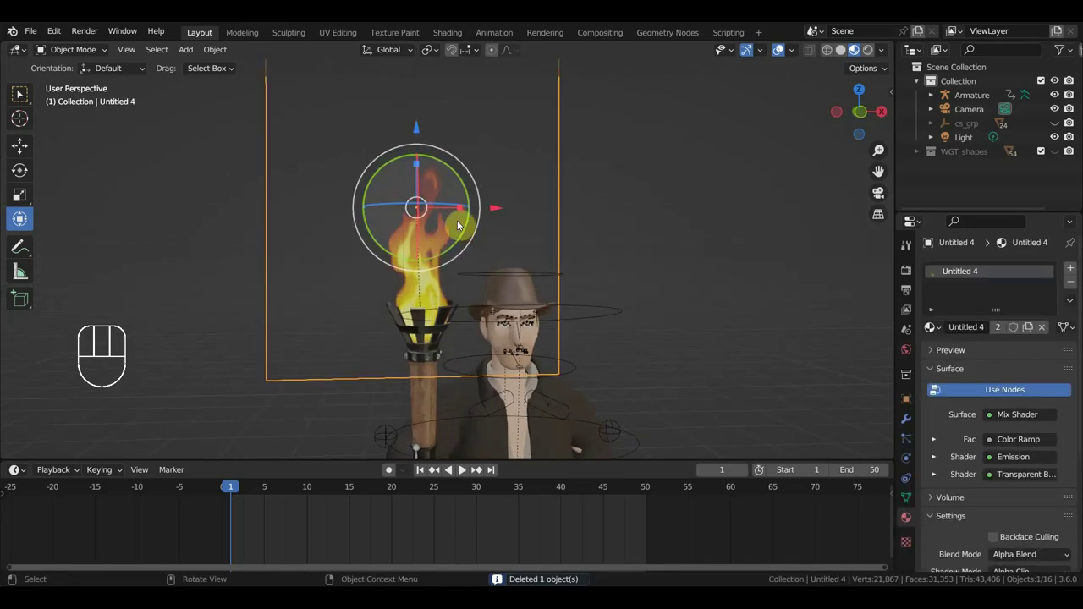
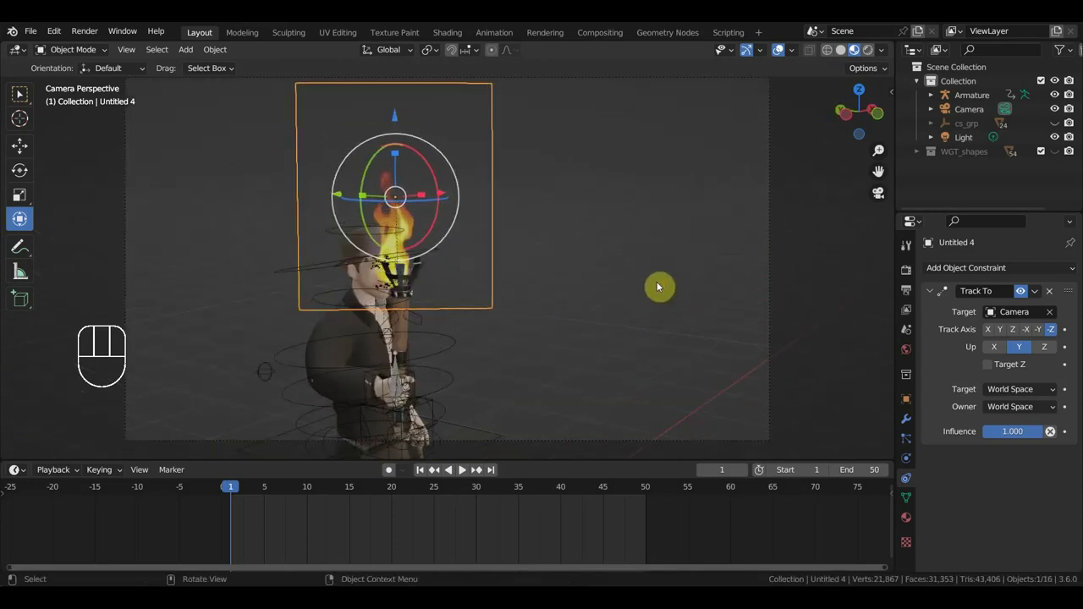
- Insert Location & Rotation keyframes at frame 1, then select the Camera in the Outliner
key("i")
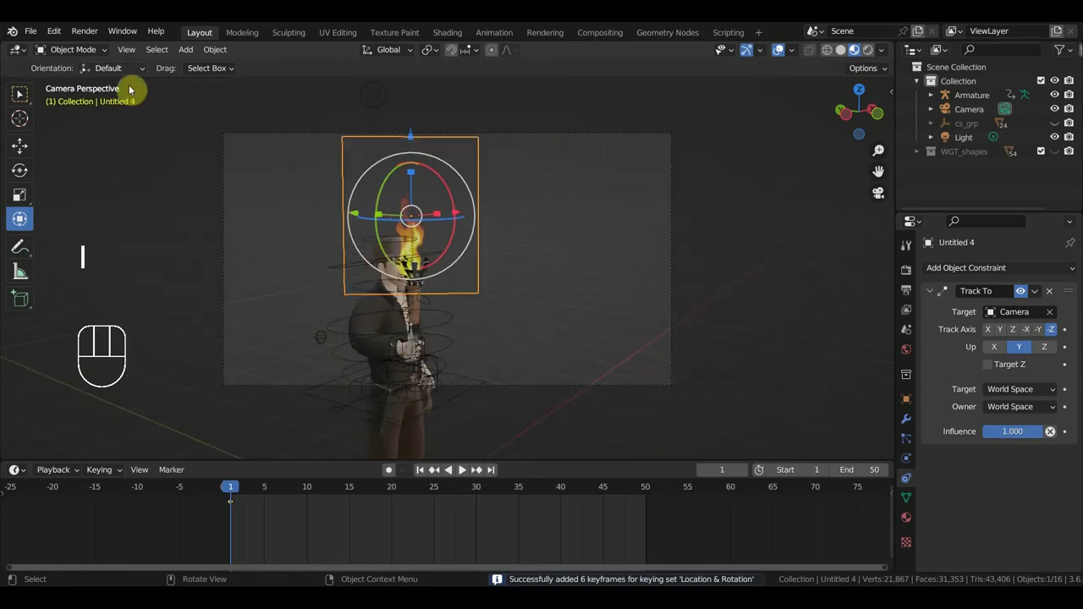
left_click(70, 53)
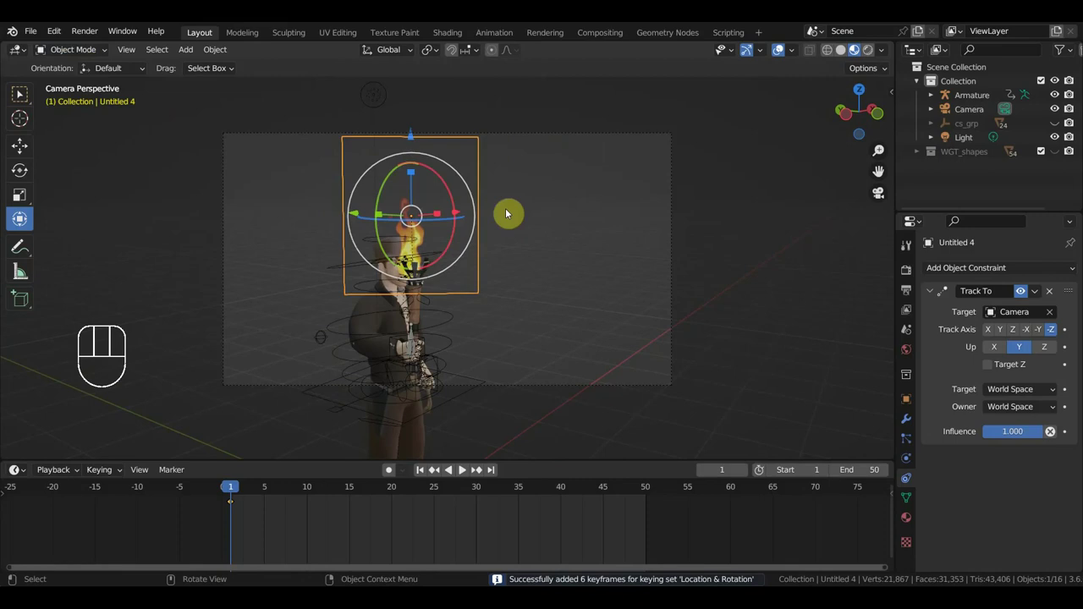
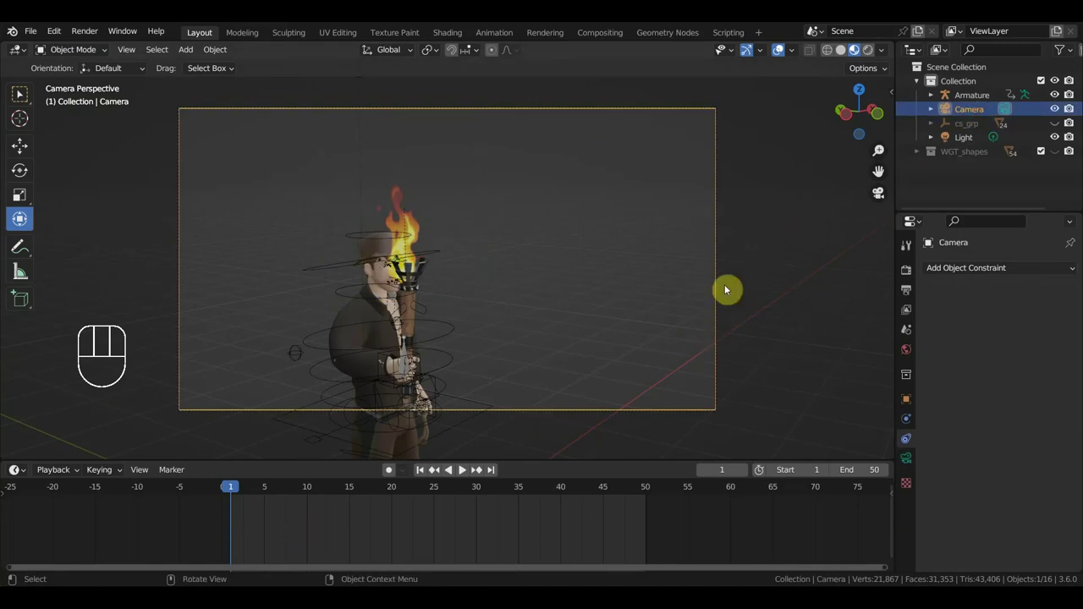
- At frame 20, reposition the flame plane and keyframe its Location & Rotation
key("i")
left_click(406, 489)
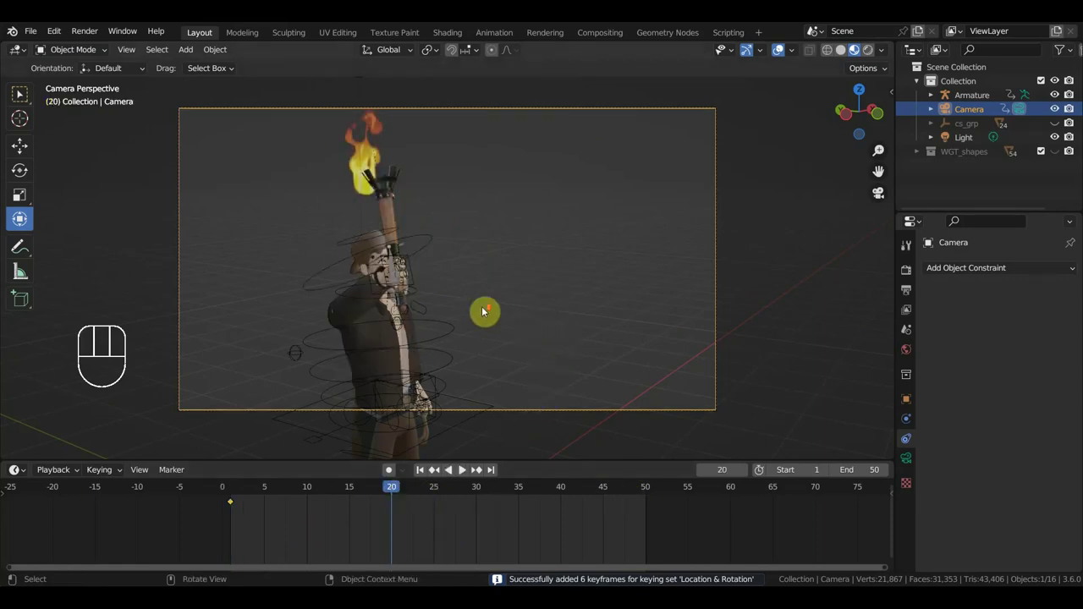
middle_click(495, 308)
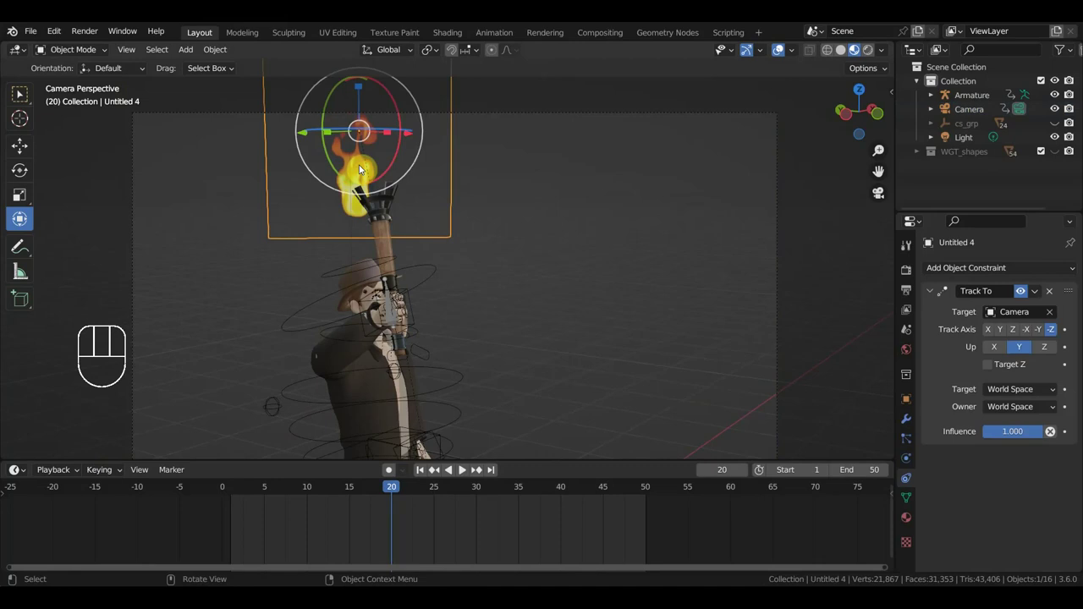
key("g")
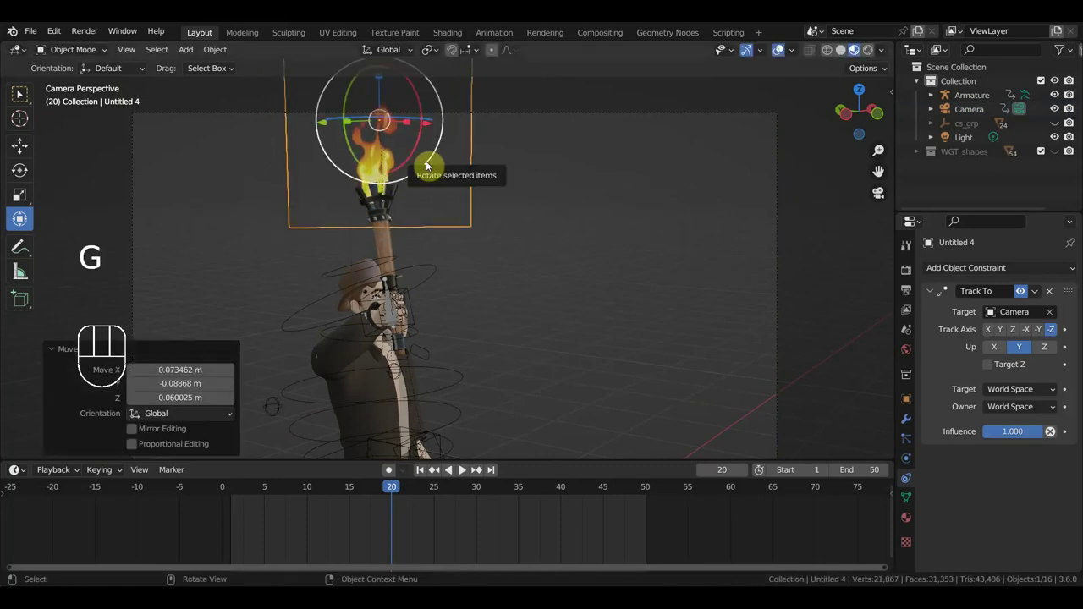
key("i")
- Return the timeline to frame 1 and check the flame plane's placement there
left_click(234, 493)
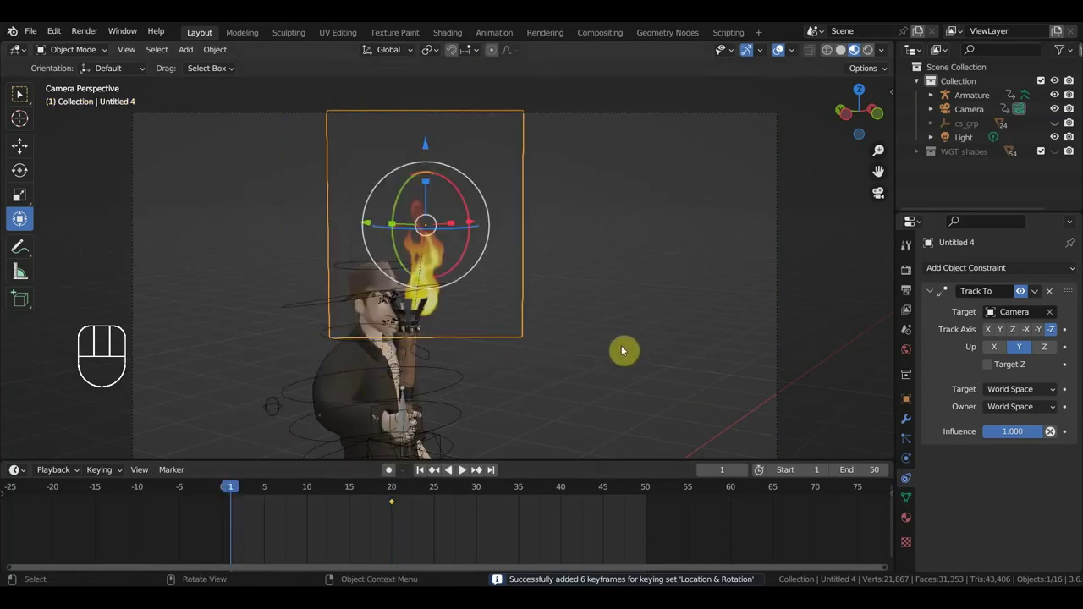
key("g")
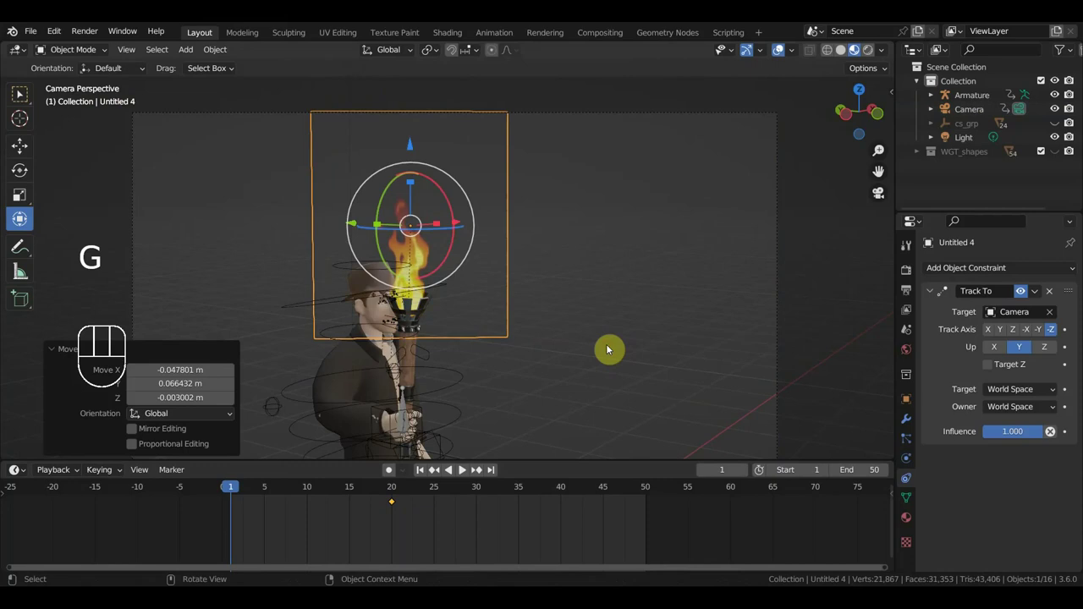
key("g")
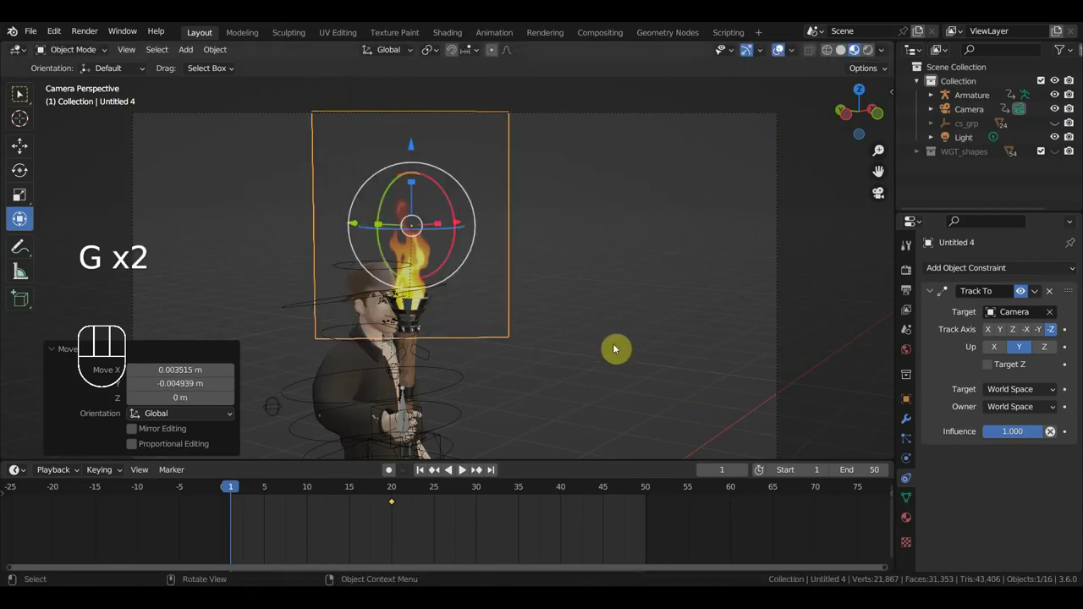
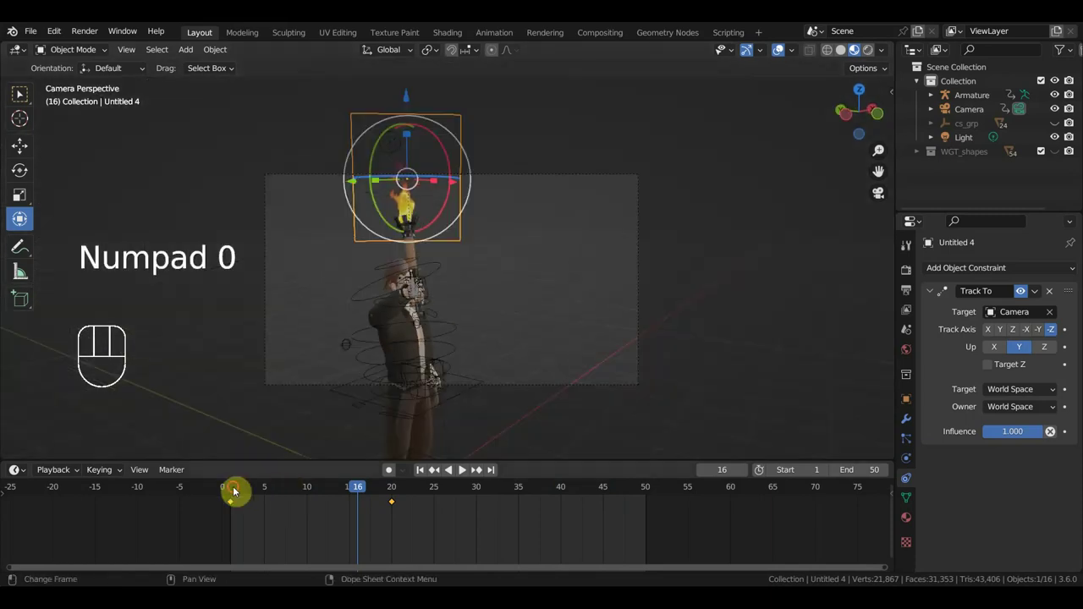
- At frame 20, pull the camera back to frame the whole adventurer and keyframe its Location & Rotation
left_click(240, 491)
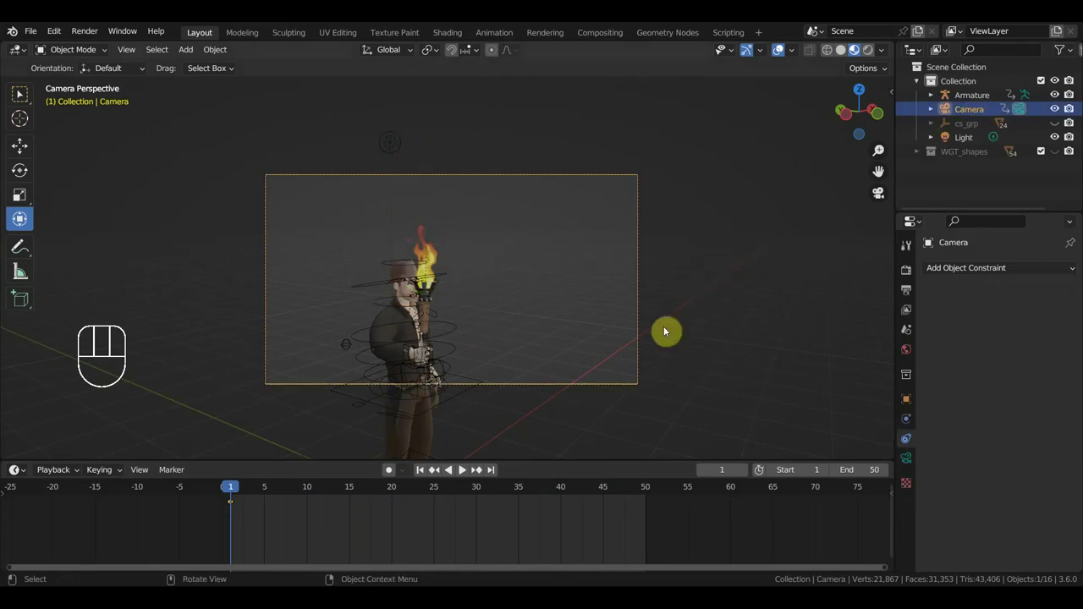
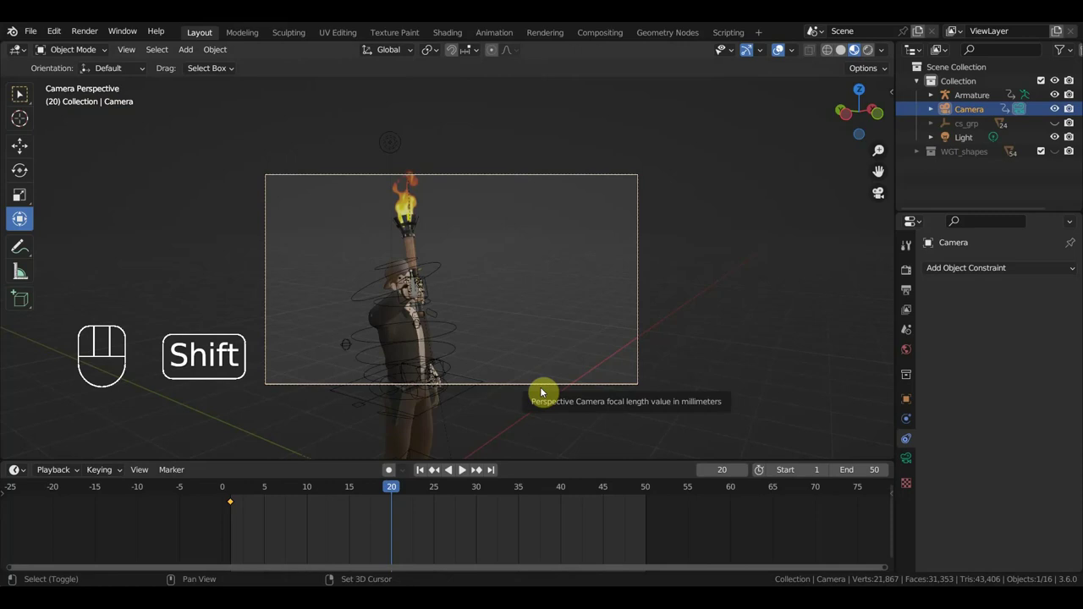
key("shift+f")
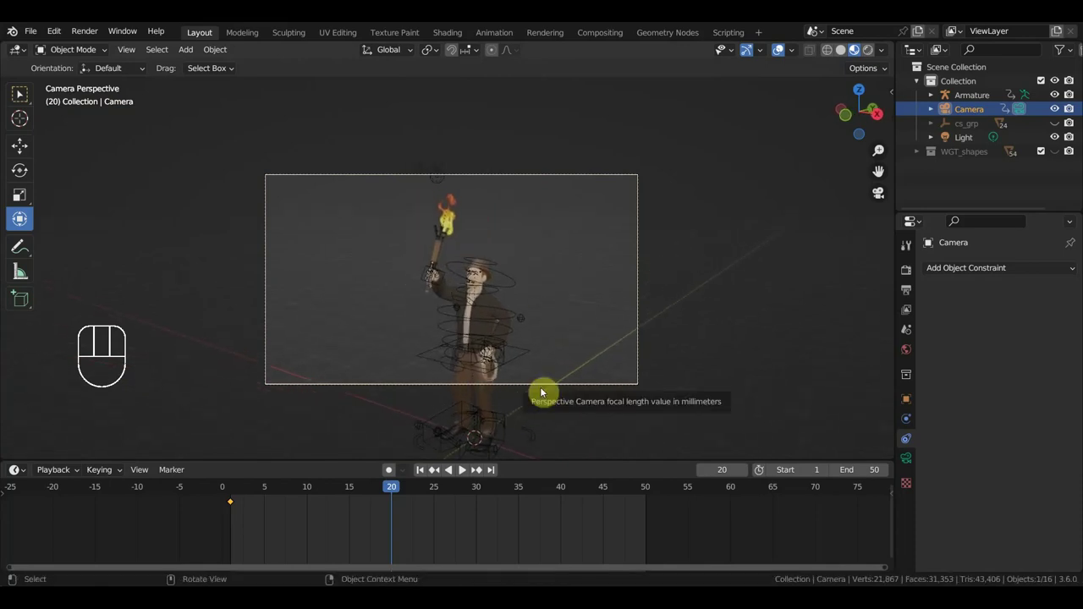
key("i")
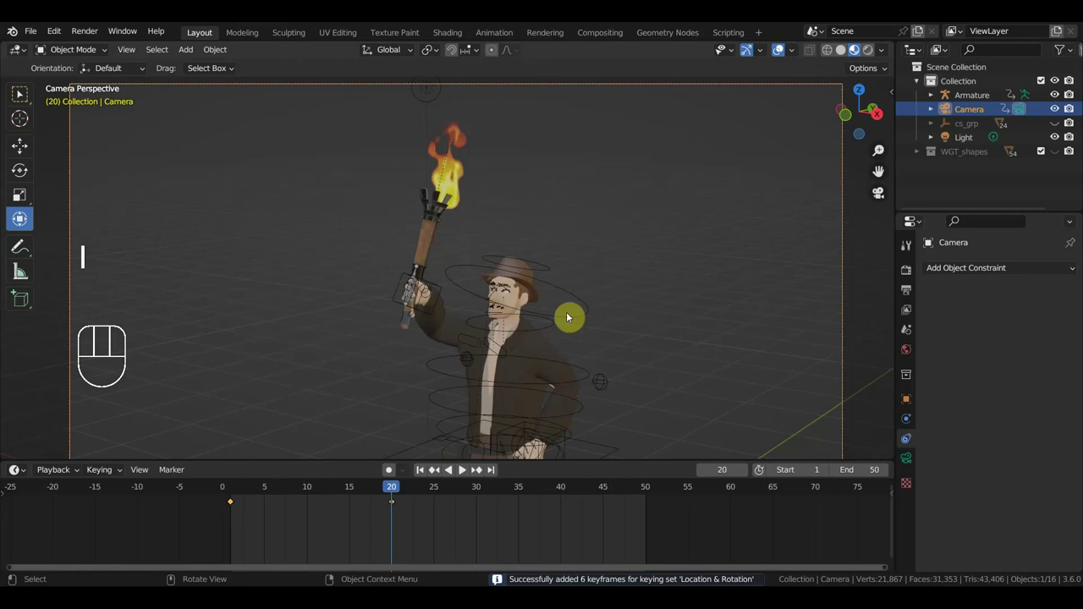
left_click(456, 179)
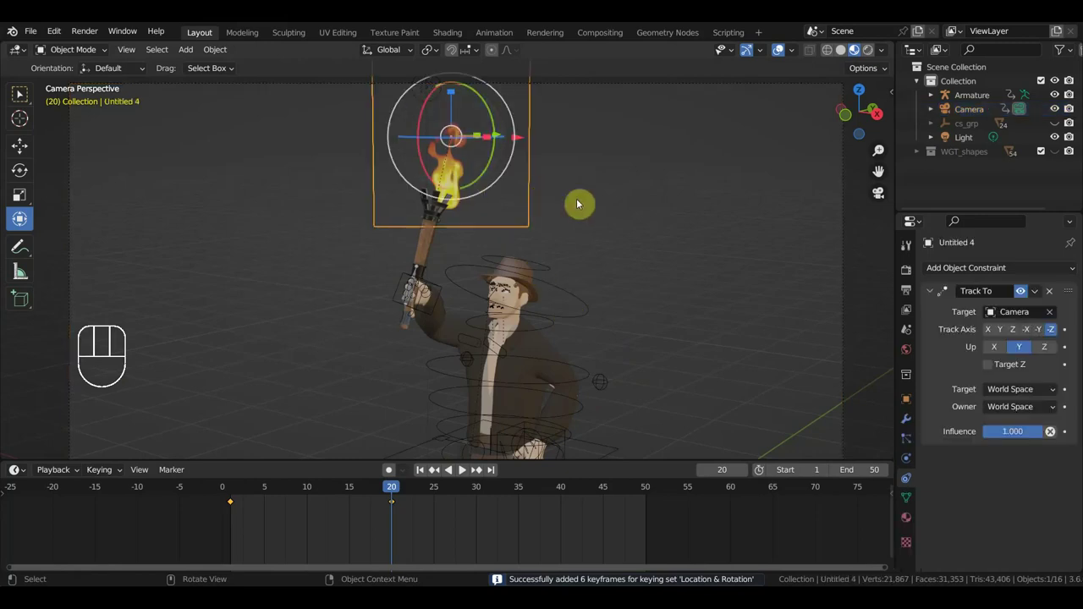
- Move the flame plane onto the raised torch tip, rotate it slightly and keyframe it at frame 20
key("g")
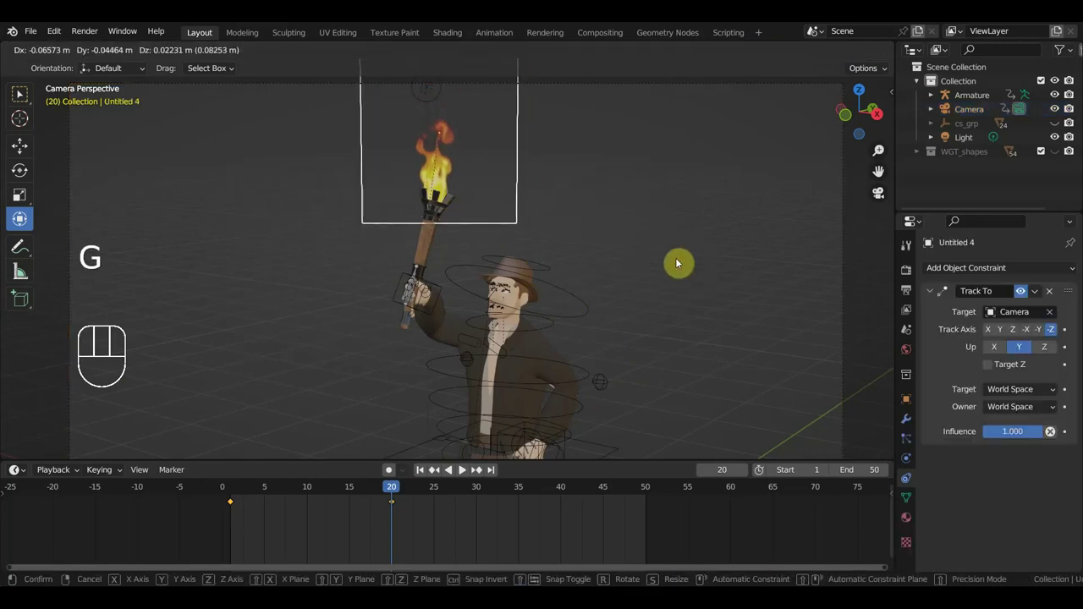
middle_click(684, 273)
key("g")
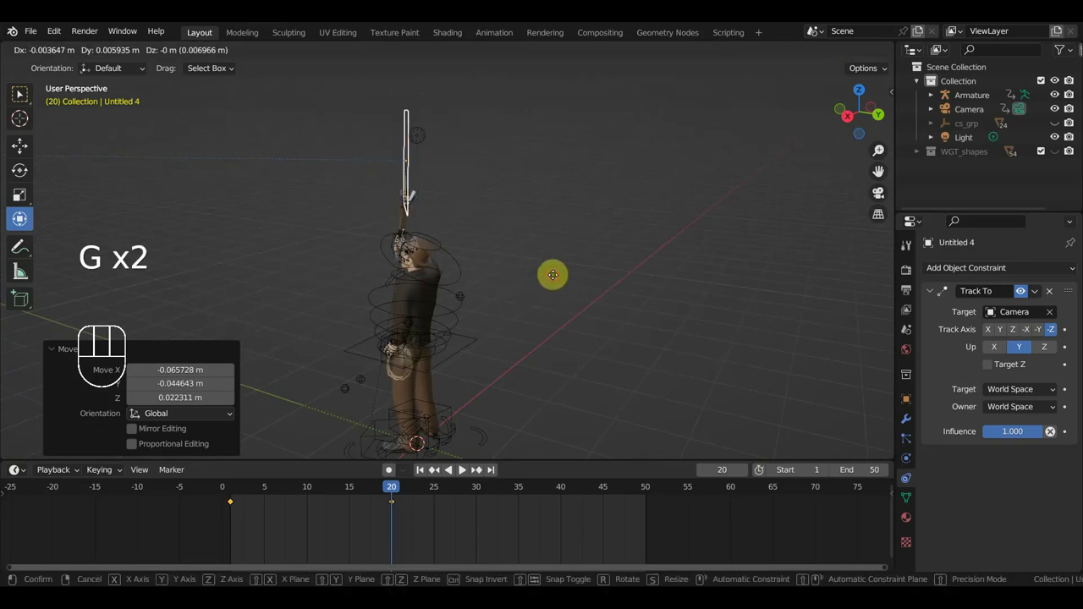
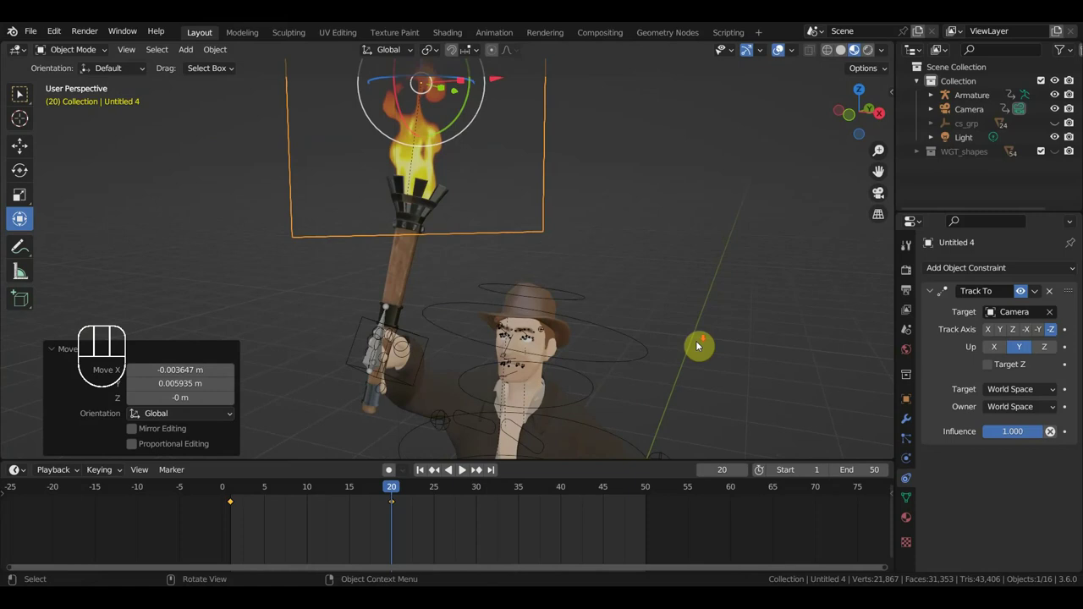
key("r")
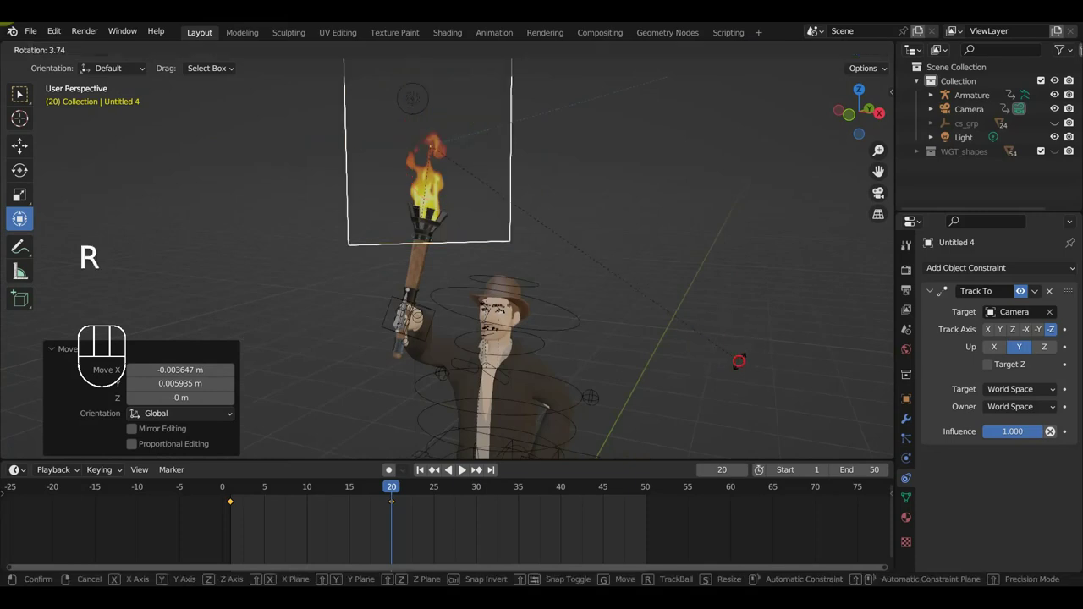
key("i")
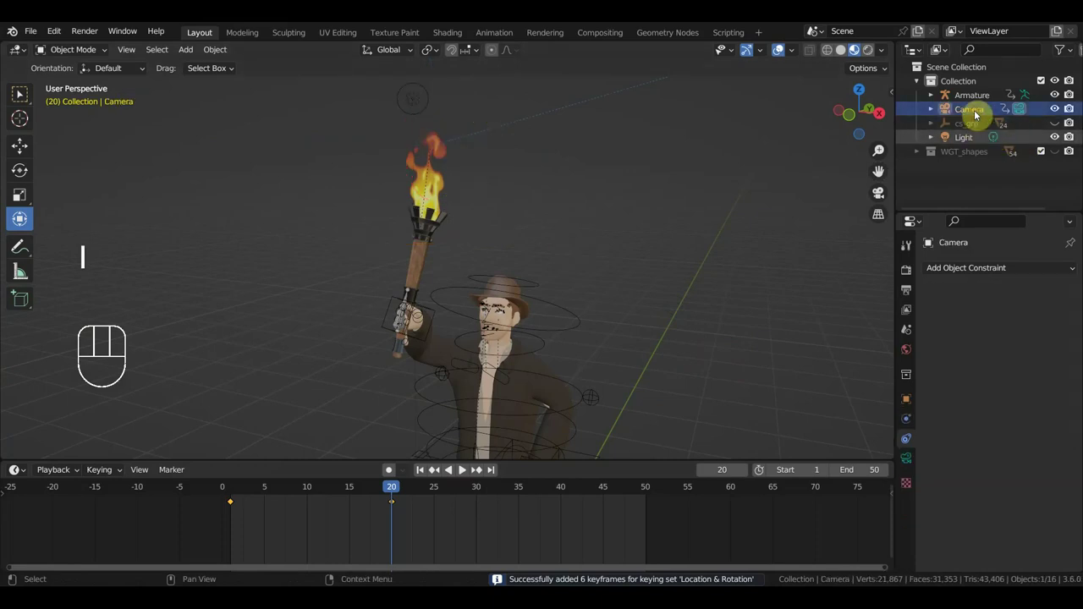
- Play the animation through the camera view, then orbit around the torch flame back at frame 1
key("space")
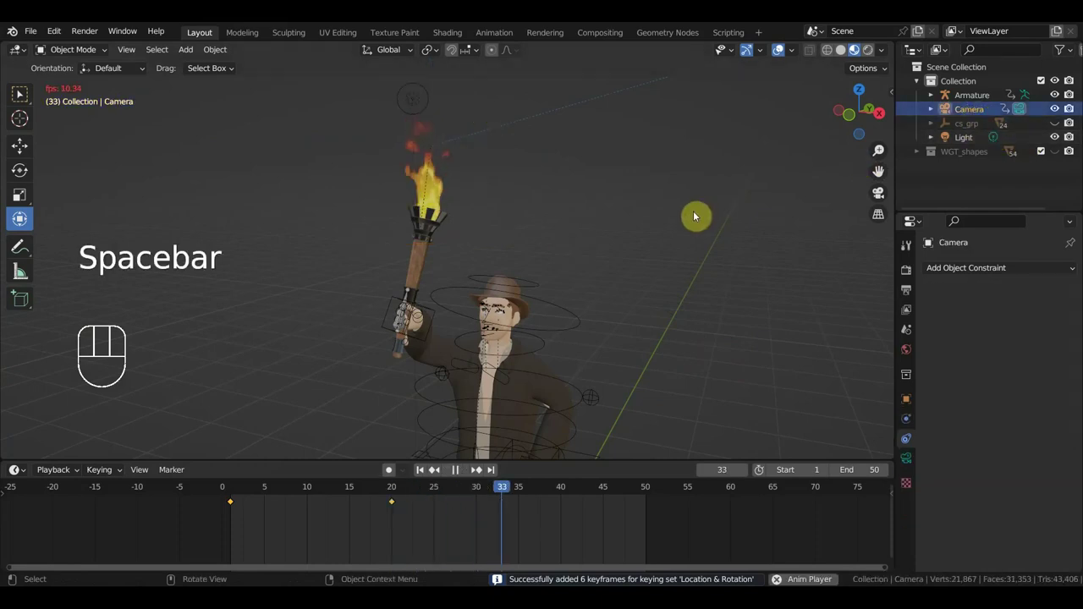
key("KP_0")
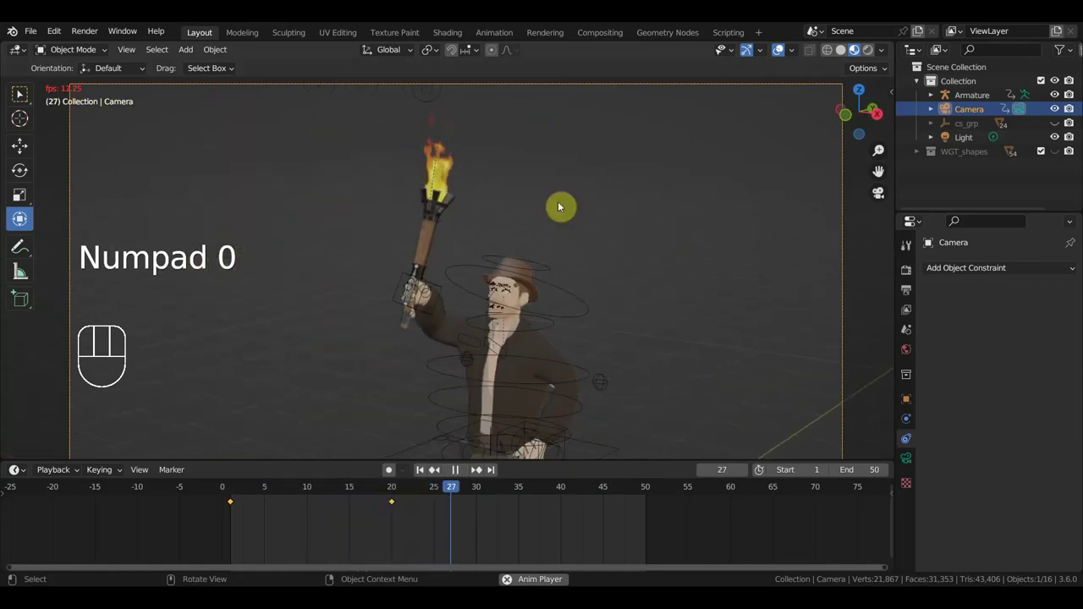
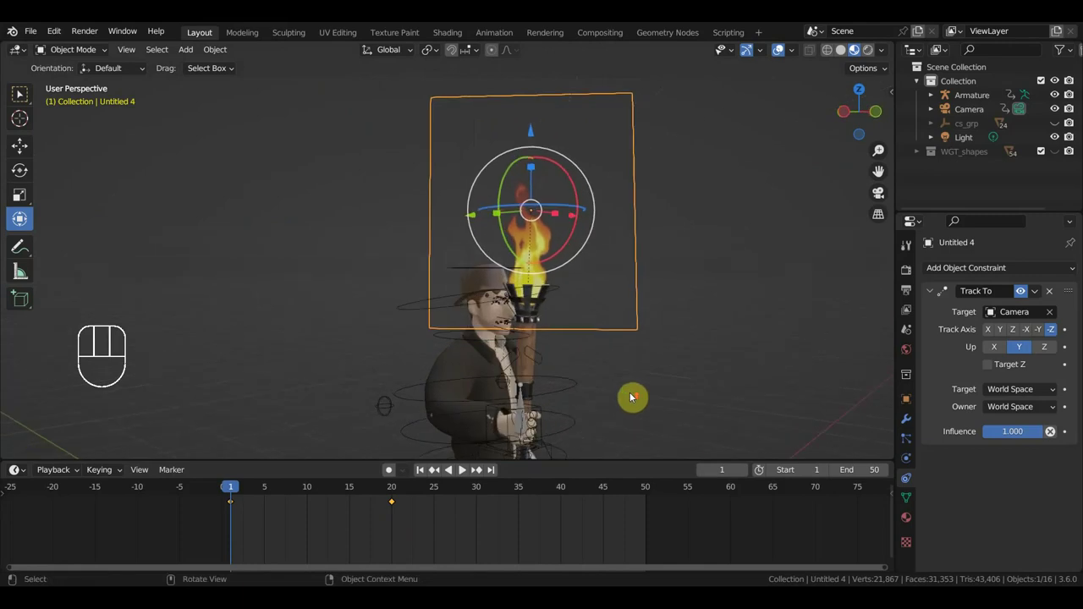
middle_click(632, 390)
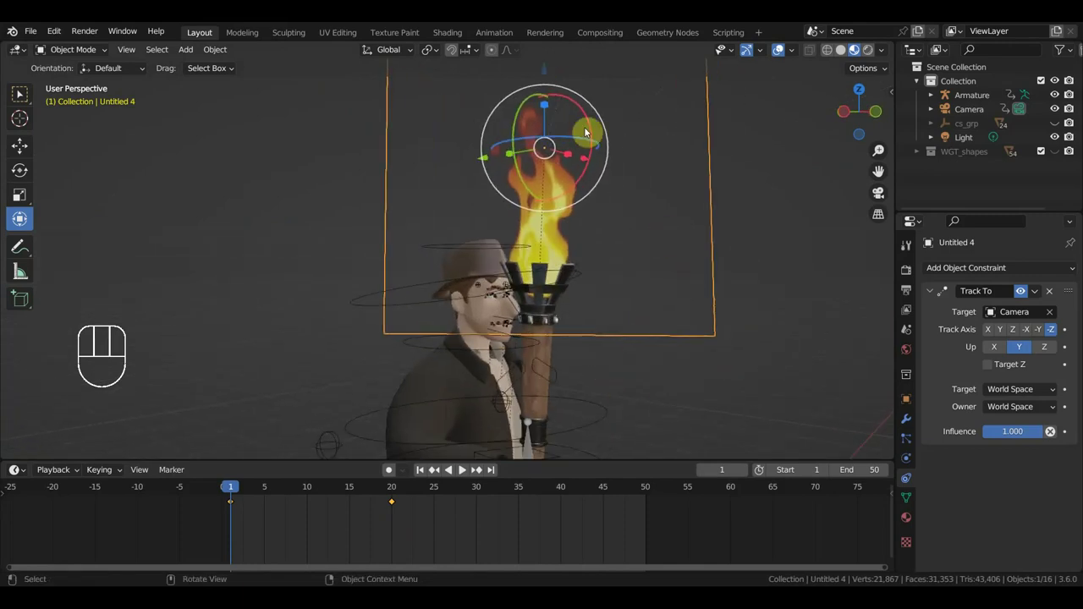